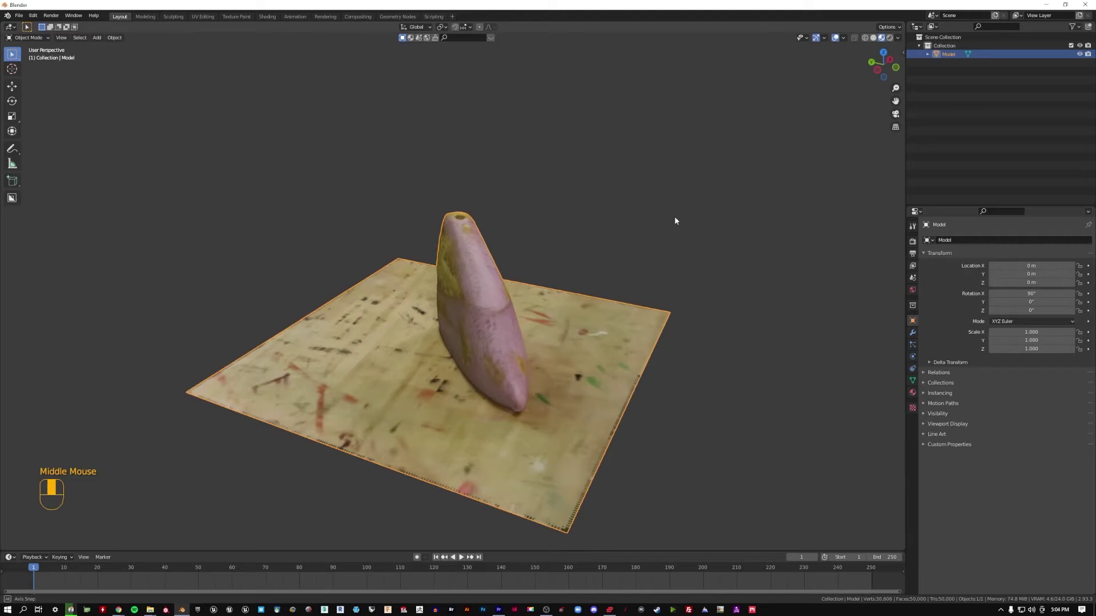
- Orbit around the scanned rock on its ground patch and deselect the model
{"action": "left_click_drag", "start_coordinate": [448, 230], "coordinate": [441, 205]}
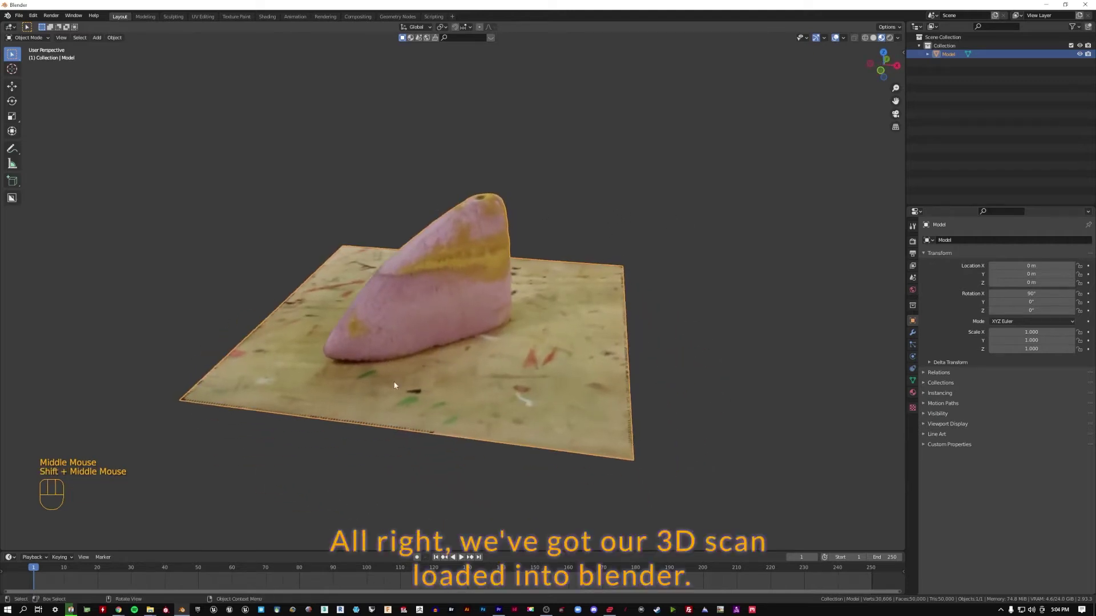
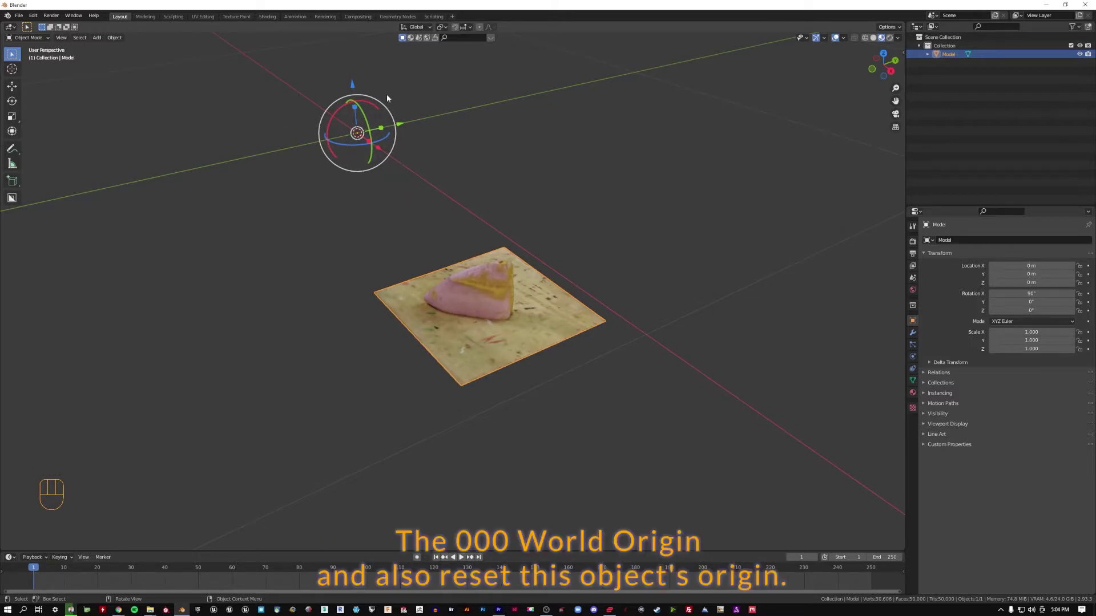
{"action": "left_click_drag", "start_coordinate": [548, 245], "coordinate": [558, 232]}
{"action": "left_click_drag", "start_coordinate": [575, 210], "coordinate": [542, 287]}
{"action": "left_click", "coordinate": [592, 453]}
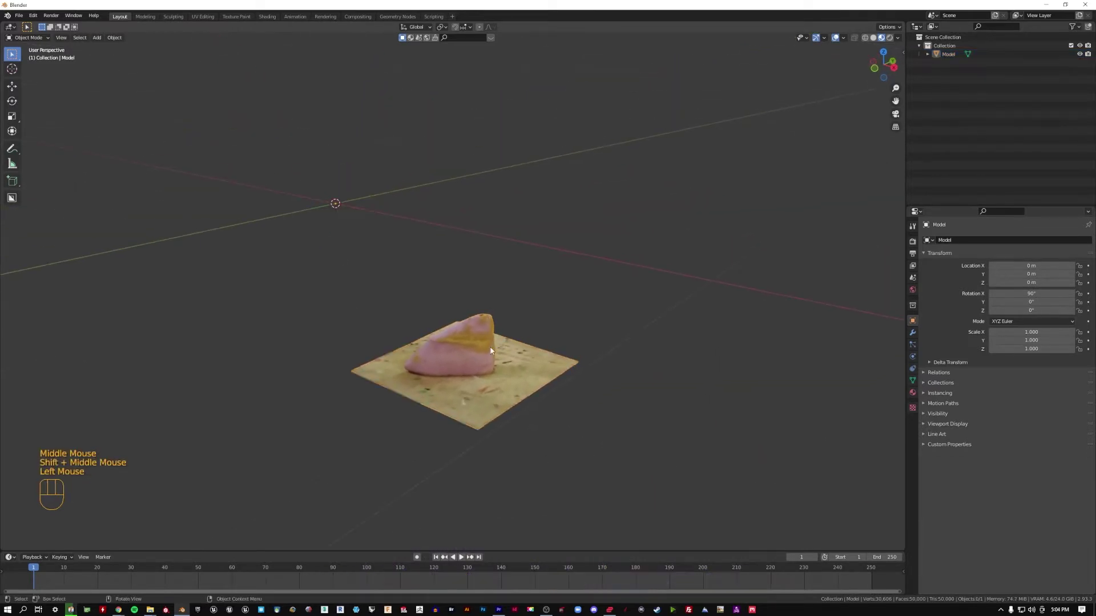
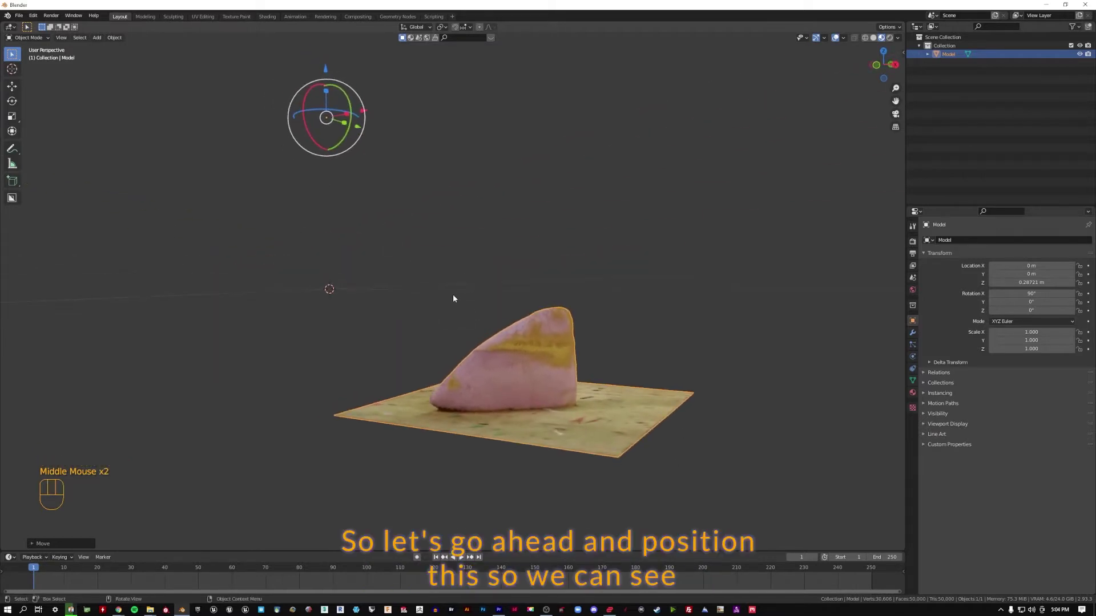
- Switch to Top Orthographic view via the gizmo's Z axis to look straight down on the rock
{"action": "middle_click", "coordinate": [538, 346]}
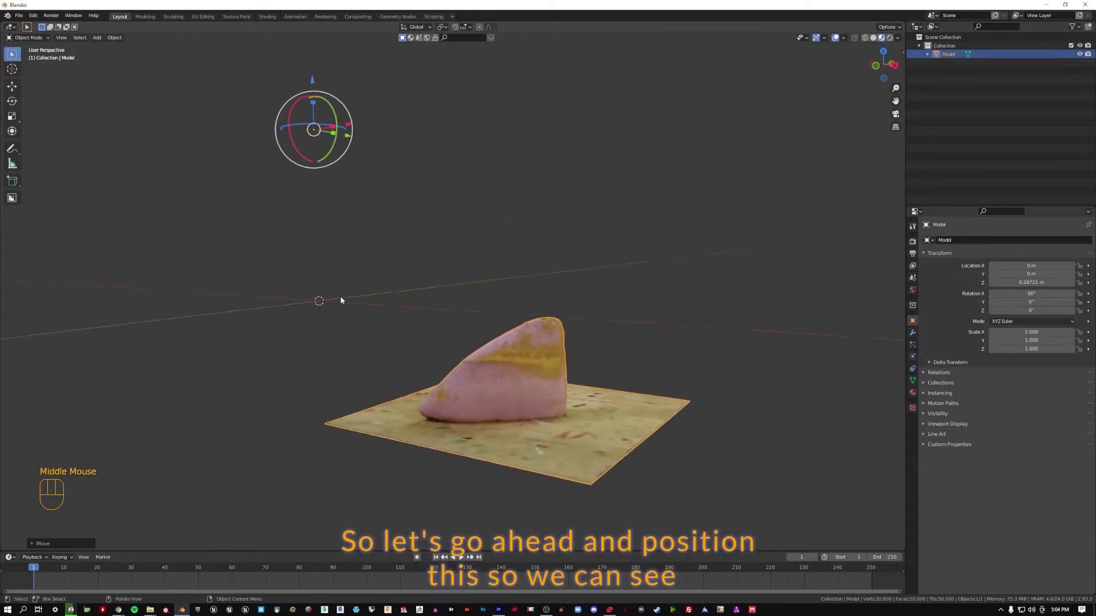
{"action": "left_click_drag", "start_coordinate": [494, 419], "coordinate": [497, 345]}
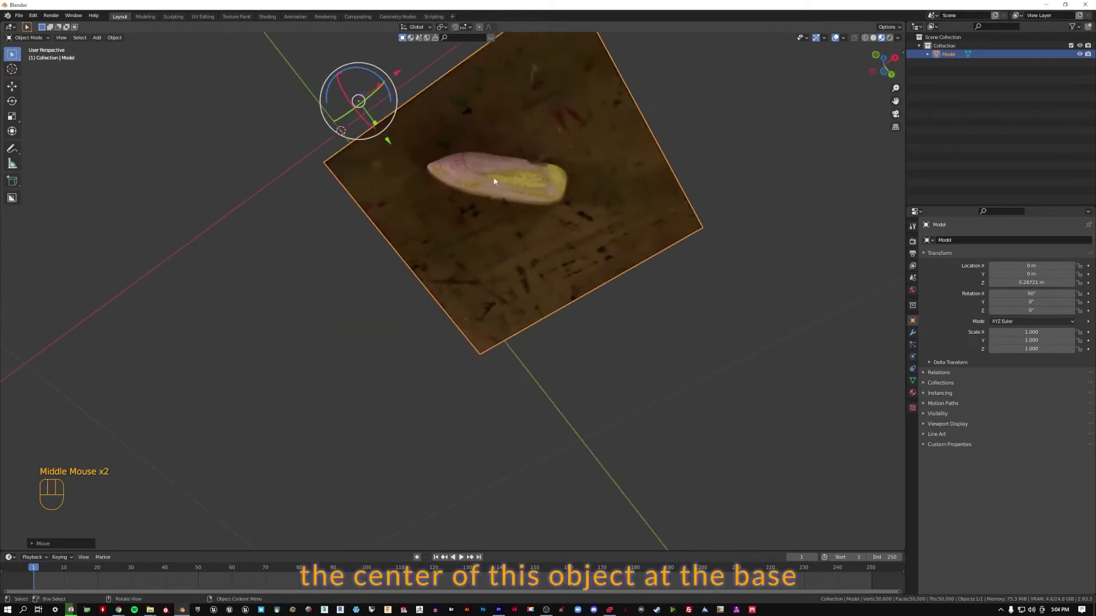
{"action": "left_click_drag", "start_coordinate": [501, 171], "coordinate": [514, 255]}
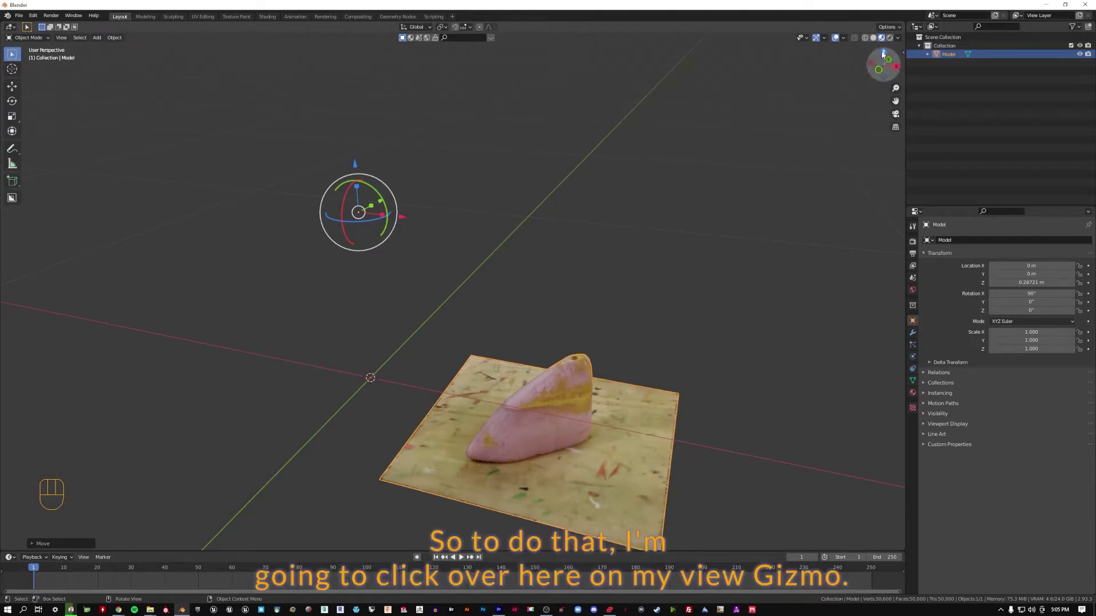
{"action": "left_click_drag", "start_coordinate": [886, 57], "coordinate": [886, 56]}
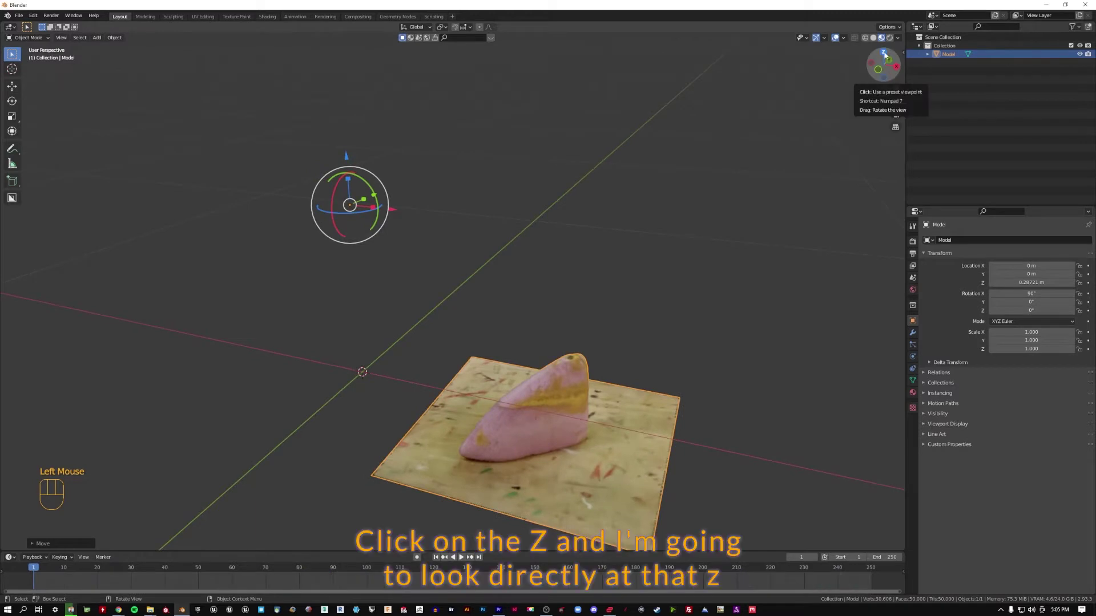
{"action": "left_click", "coordinate": [887, 54]}
{"action": "left_click_drag", "start_coordinate": [716, 384], "coordinate": [706, 236]}
- Rotate the Model 45° around its vertical Z axis with the transform gizmo
{"action": "left_click", "coordinate": [613, 182]}
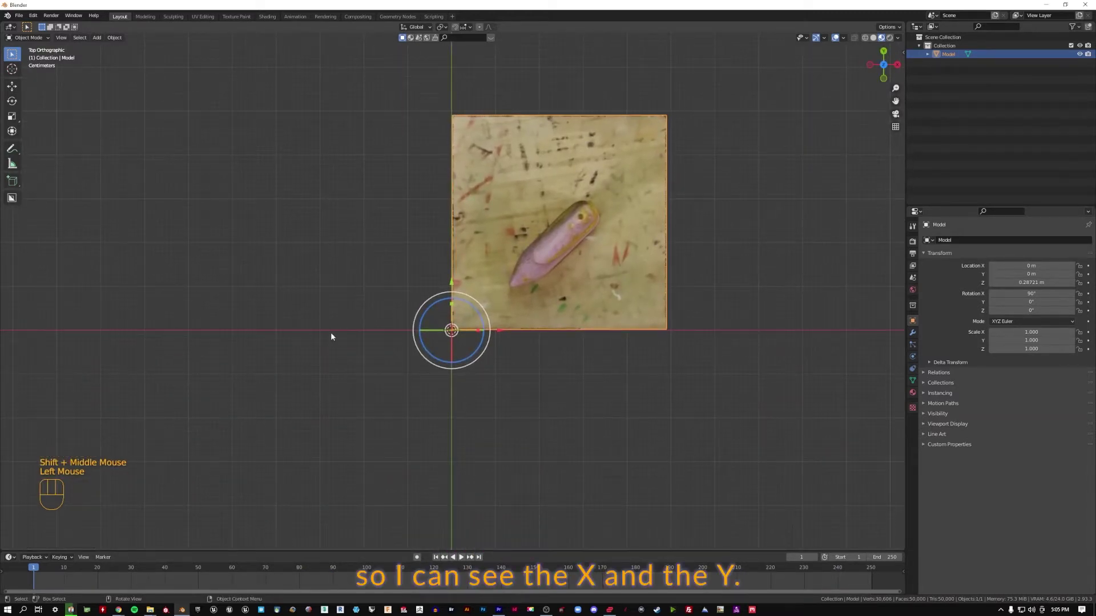
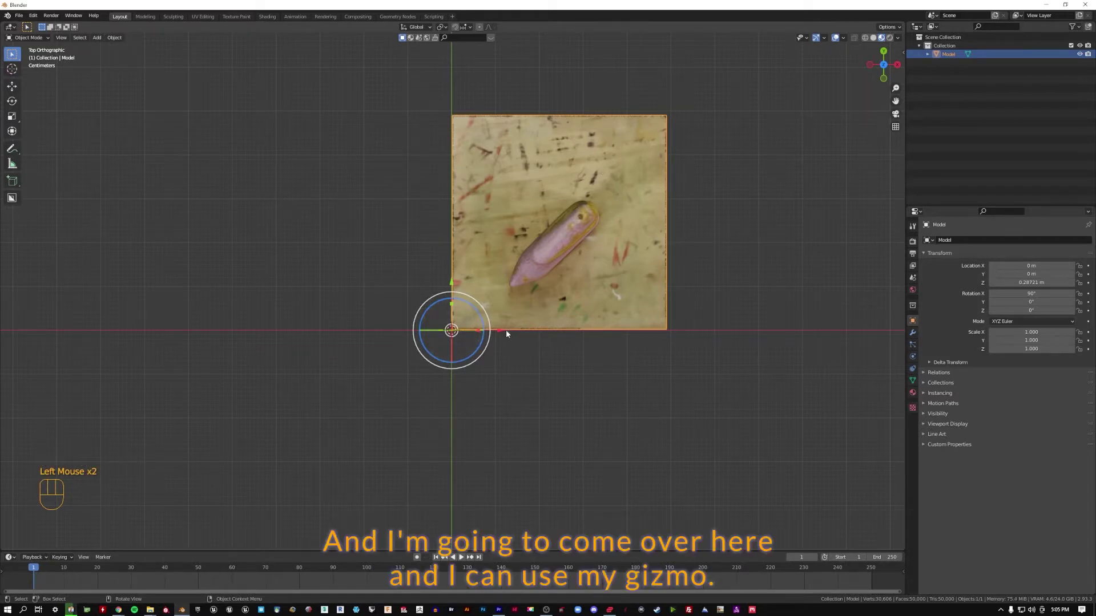
{"action": "left_click_drag", "start_coordinate": [503, 333], "coordinate": [385, 321]}
{"action": "left_click_drag", "start_coordinate": [337, 282], "coordinate": [355, 374]}
{"action": "left_click_drag", "start_coordinate": [386, 419], "coordinate": [398, 420]}
{"action": "left_click_drag", "start_coordinate": [363, 395], "coordinate": [335, 385]}
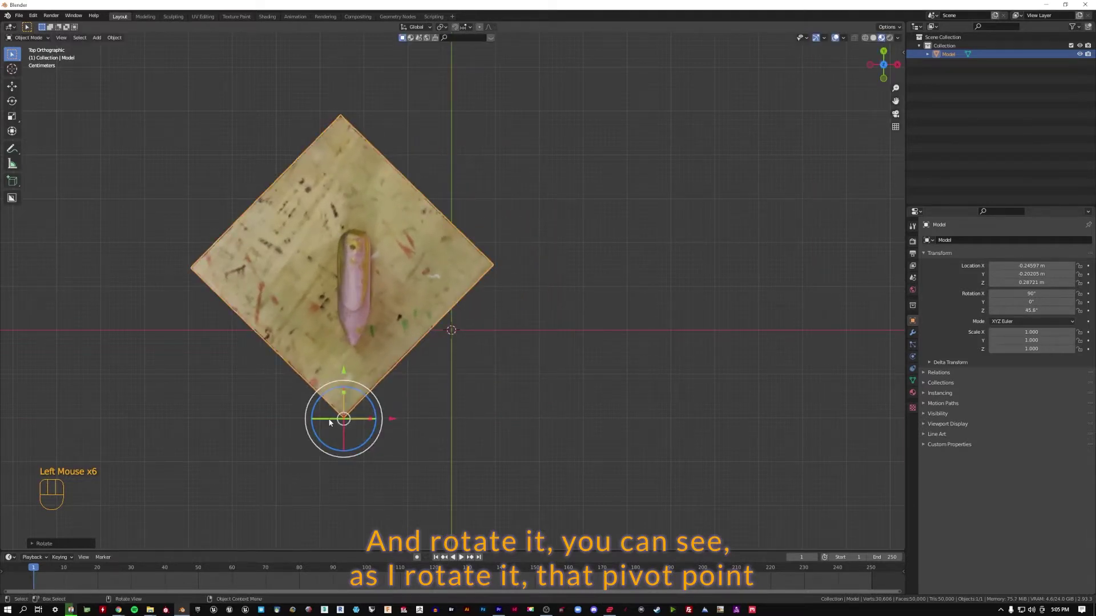
- Slide the rock in X and Y until it sits centred over the world origin
{"action": "left_click_drag", "start_coordinate": [432, 415], "coordinate": [383, 369]}
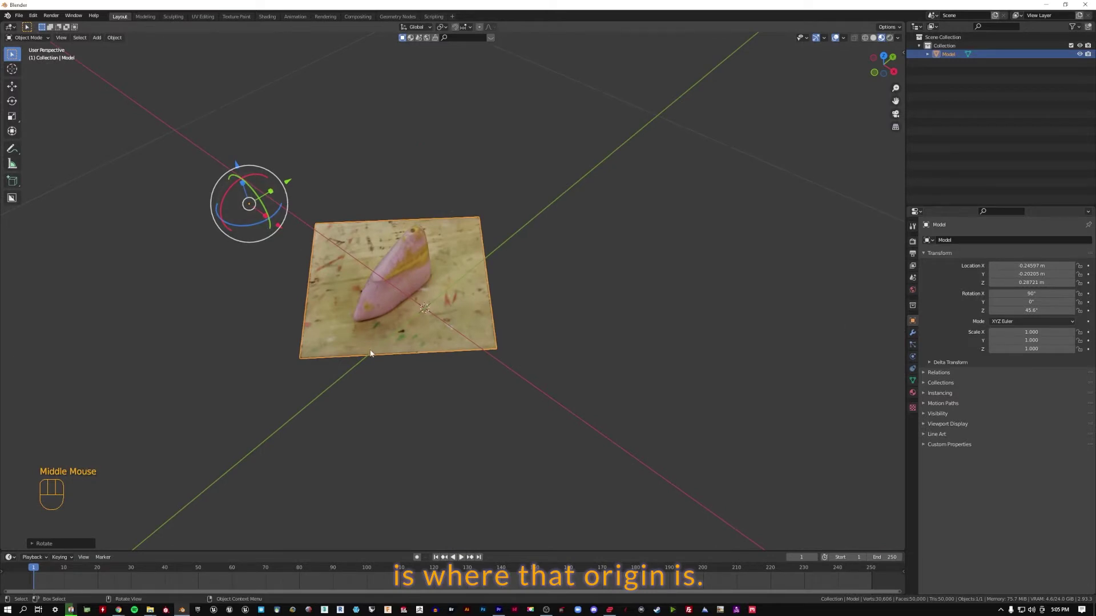
{"action": "middle_click", "coordinate": [484, 306]}
{"action": "left_click_drag", "start_coordinate": [398, 421], "coordinate": [497, 430]}
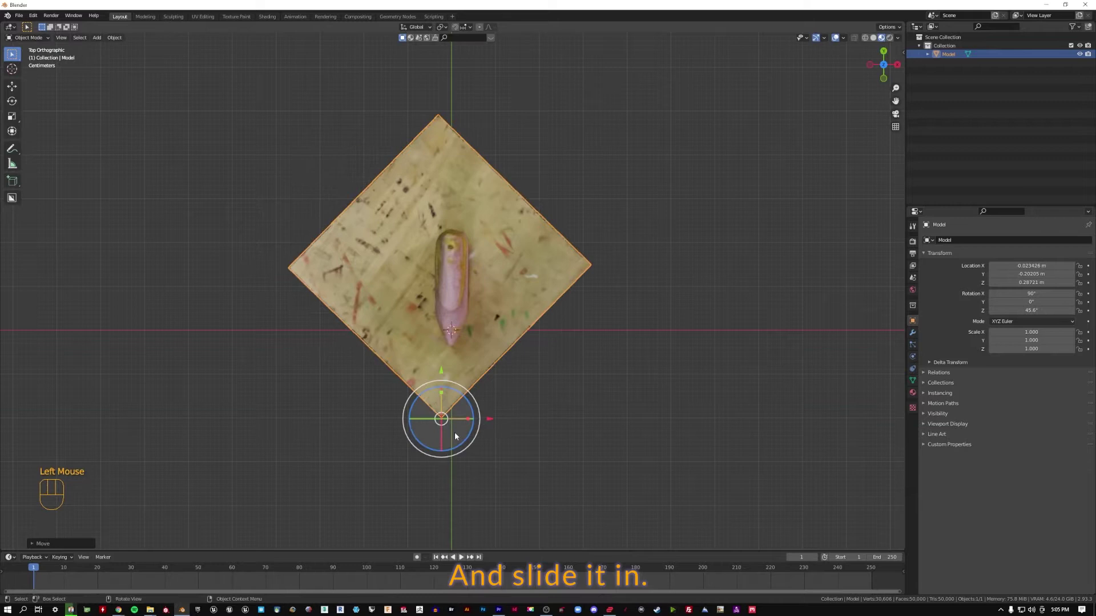
{"action": "left_click", "coordinate": [462, 446]}
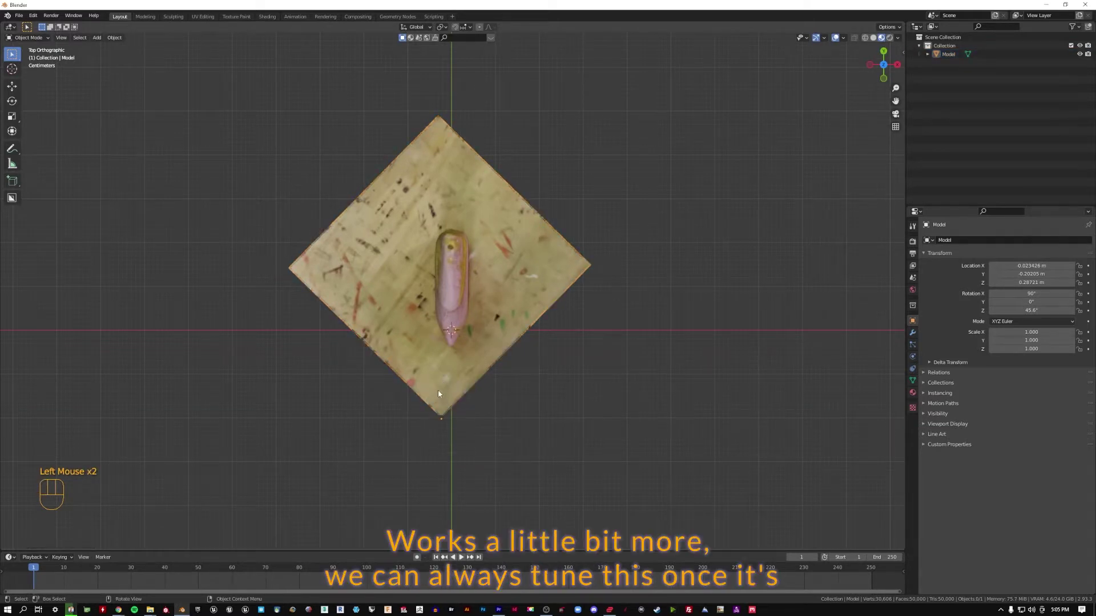
{"action": "left_click", "coordinate": [457, 385]}
{"action": "left_click_drag", "start_coordinate": [444, 371], "coordinate": [435, 424]}
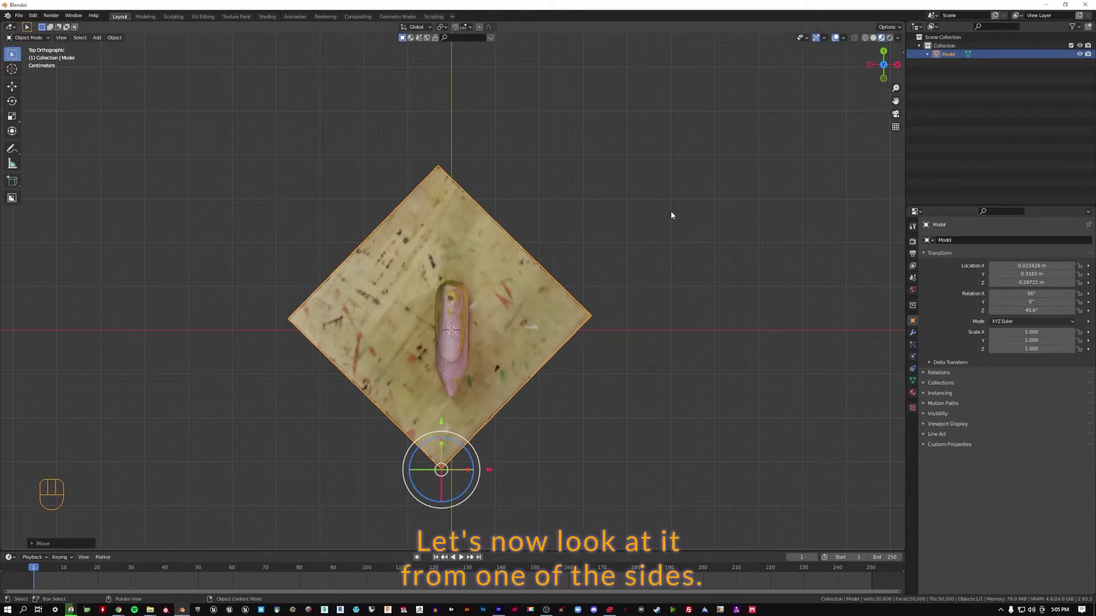
{"action": "left_click_drag", "start_coordinate": [886, 77], "coordinate": [887, 78]}
- Switch to Left Orthographic view via the ~ pie menu and zoom in to frame the rock
{"action": "left_click", "coordinate": [897, 75]}
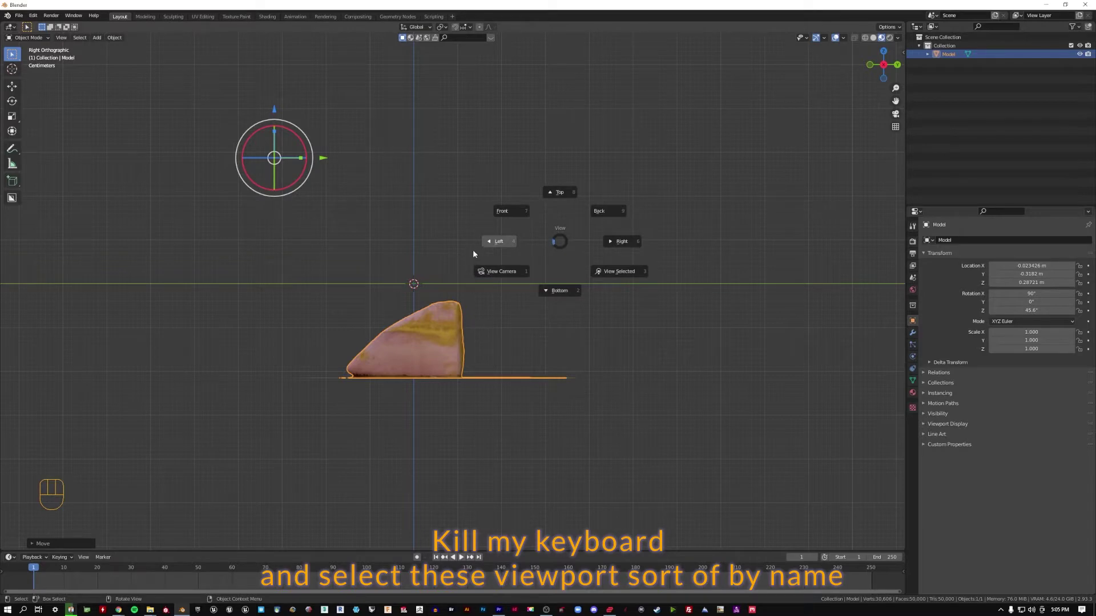
{"action": "key", "text": "`"}
{"action": "key", "text": "`"}
{"action": "key", "text": "`"}
{"action": "key", "text": "`"}
{"action": "key", "text": "`"}
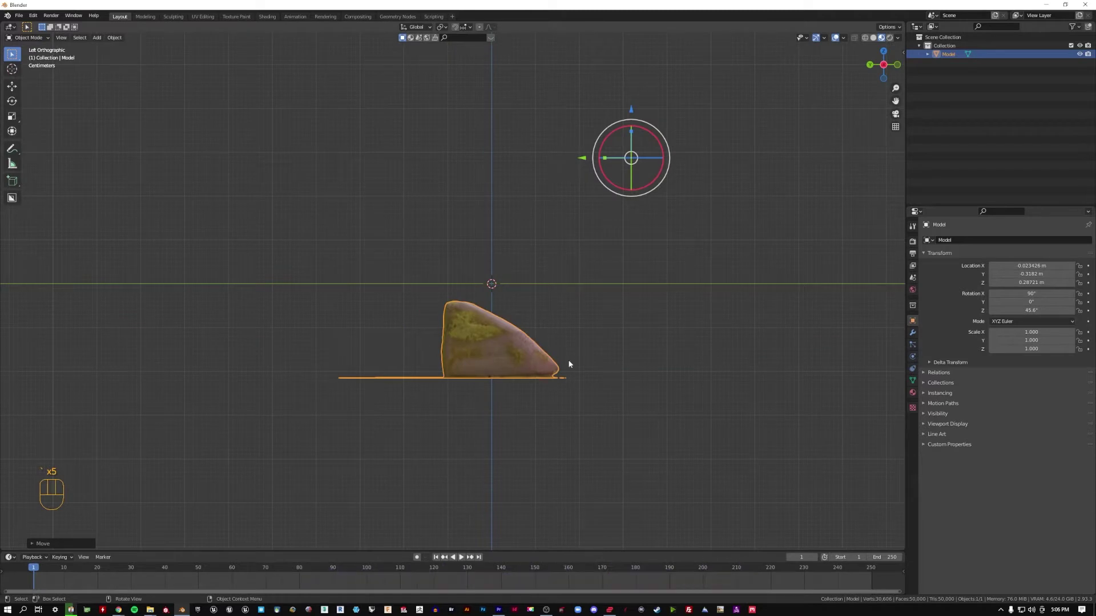
{"action": "left_click", "coordinate": [505, 355]}
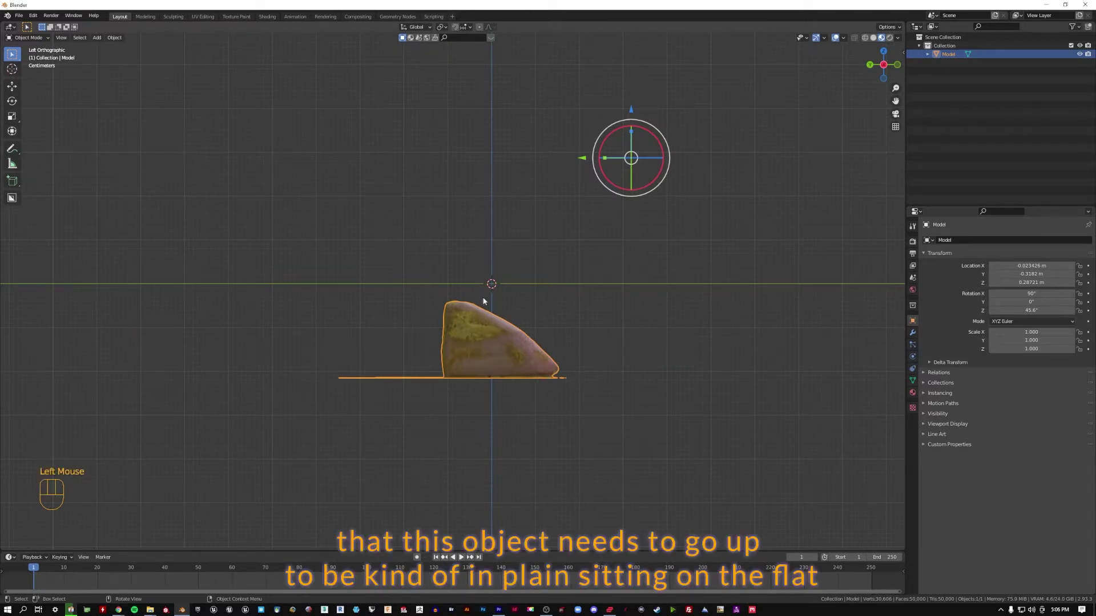
{"action": "scroll", "scroll_direction": "up", "scroll_amount": 3}
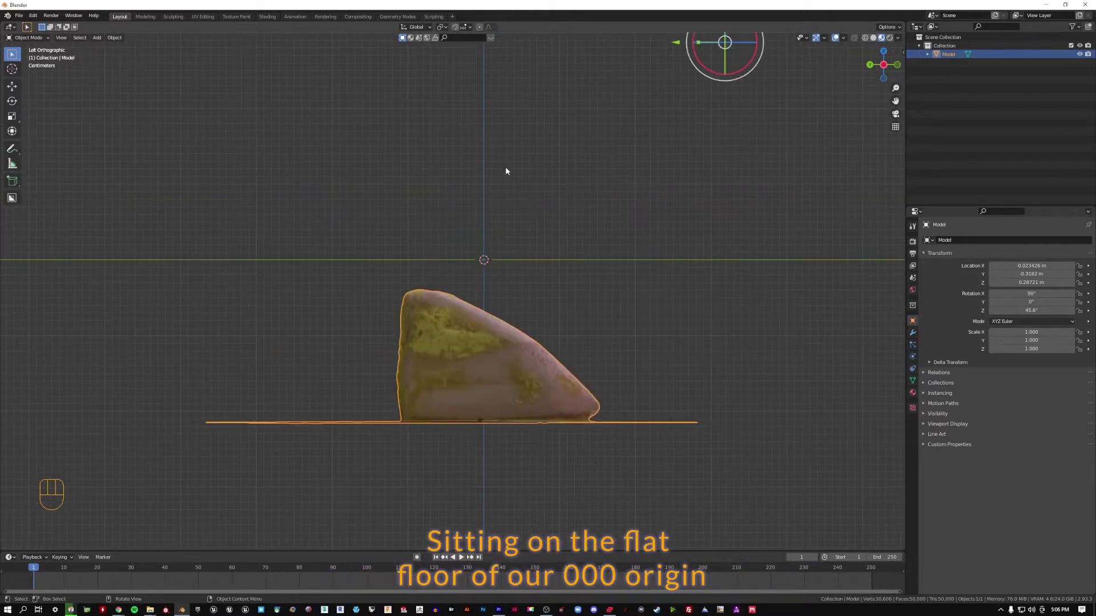
{"action": "left_click_drag", "start_coordinate": [733, 205], "coordinate": [652, 240]}
{"action": "left_click_drag", "start_coordinate": [375, 282], "coordinate": [435, 264]}
{"action": "scroll", "scroll_direction": "up", "scroll_amount": 3}
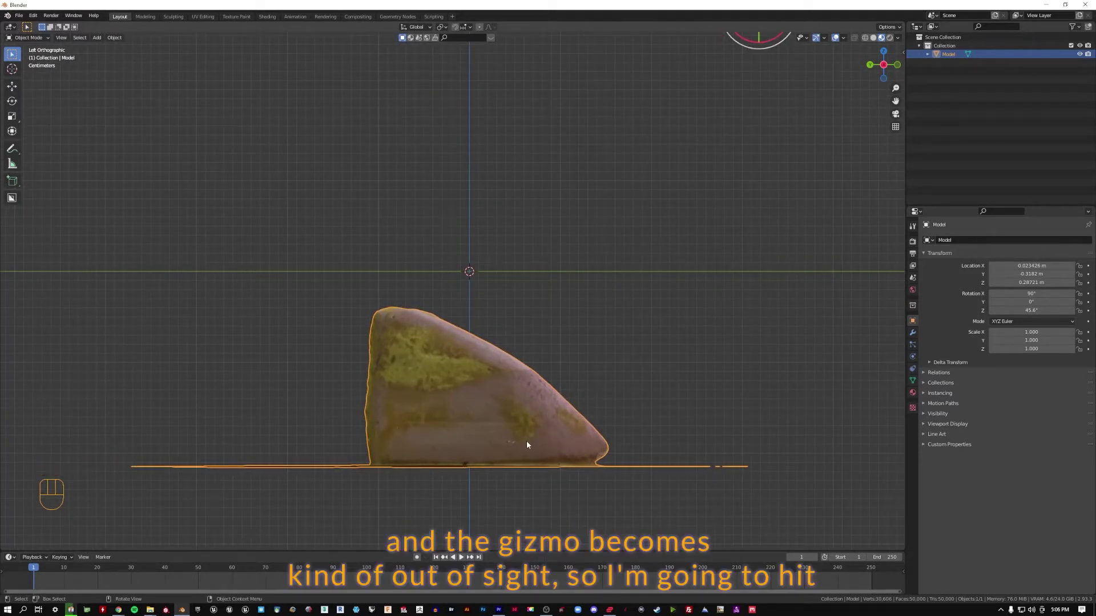
- Move the model straight up along Z (G, Z) so its base meets the origin, Z 0.50327 m
{"action": "key", "text": "g"}
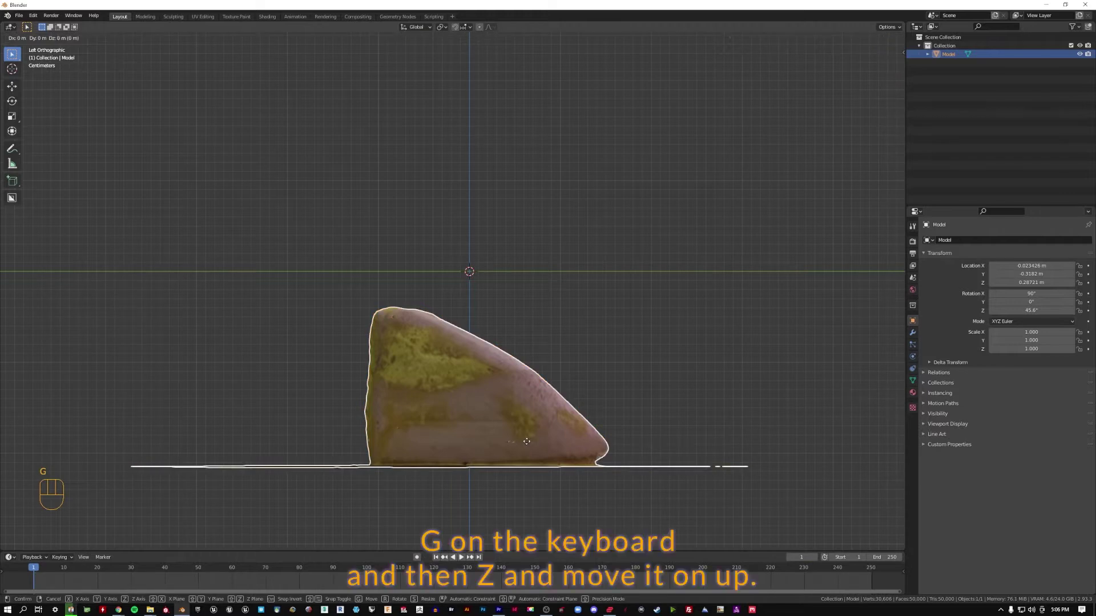
{"action": "key", "text": "z"}
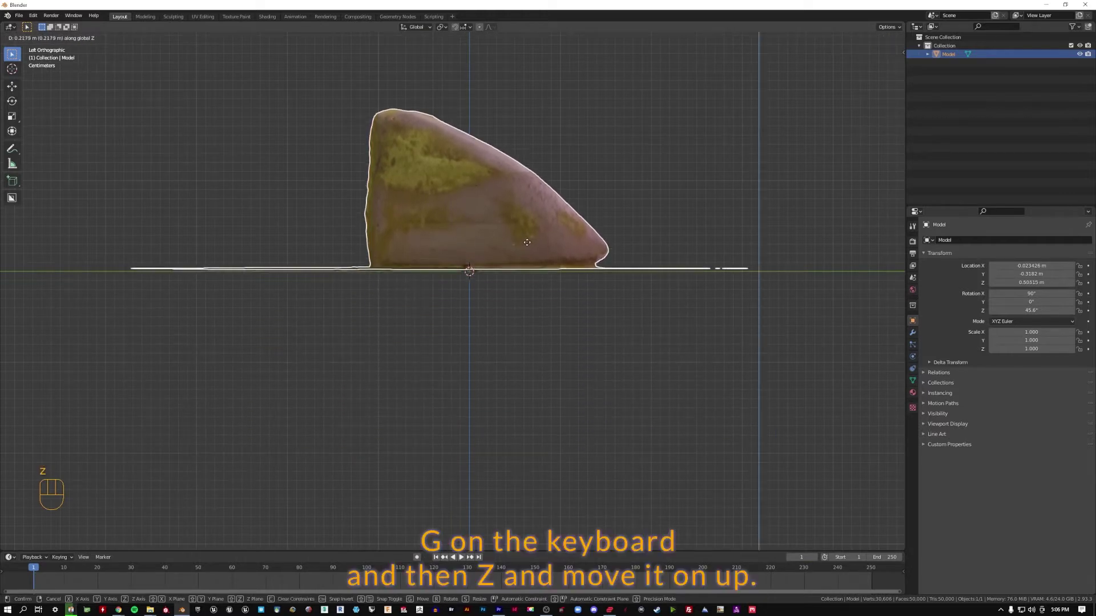
{"action": "left_click", "coordinate": [530, 247]}
{"action": "left_click", "coordinate": [566, 435]}
{"action": "left_click_drag", "start_coordinate": [642, 195], "coordinate": [546, 239]}
{"action": "scroll", "scroll_direction": "down", "scroll_amount": 3}
{"action": "scroll", "scroll_direction": "up", "scroll_amount": 3}
{"action": "left_click_drag", "start_coordinate": [507, 294], "coordinate": [581, 304]}
{"action": "left_click_drag", "start_coordinate": [468, 181], "coordinate": [490, 235]}
{"action": "left_click_drag", "start_coordinate": [462, 354], "coordinate": [477, 318]}
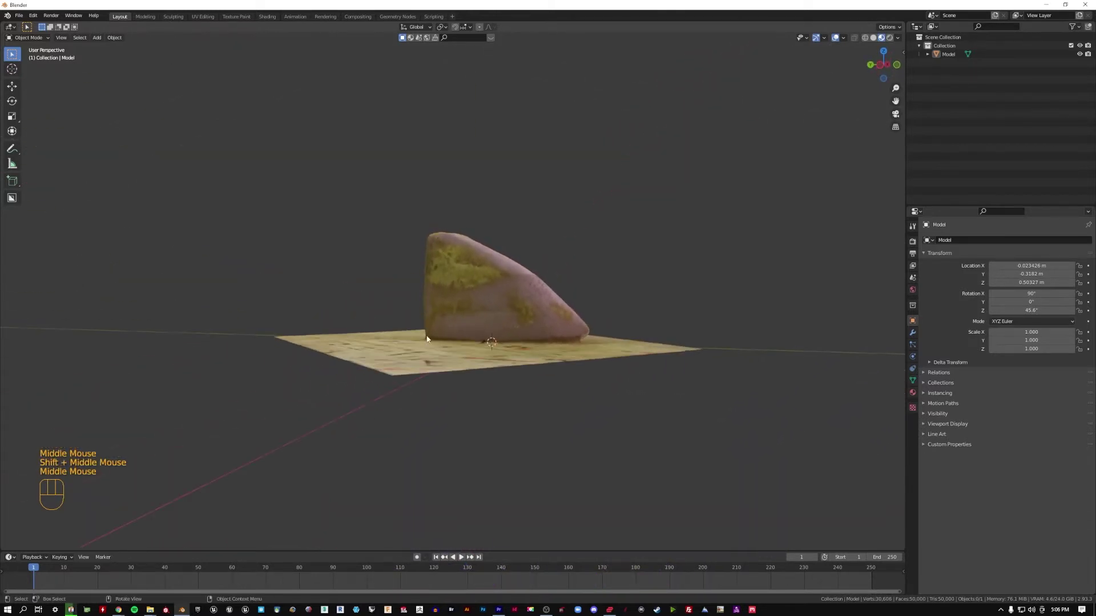
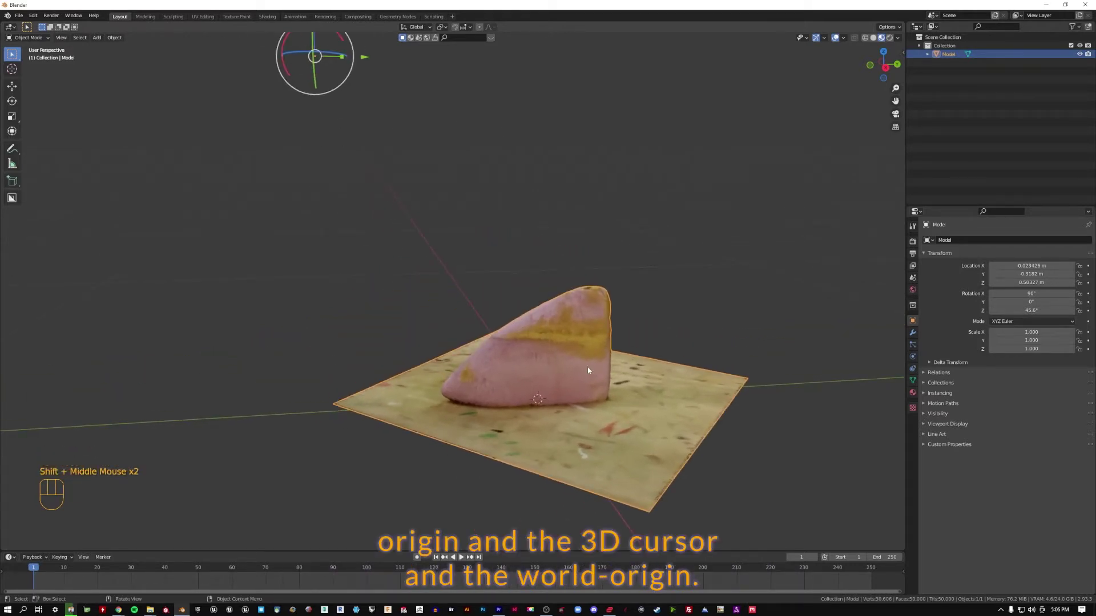
{"action": "double_click", "coordinate": [560, 349]}
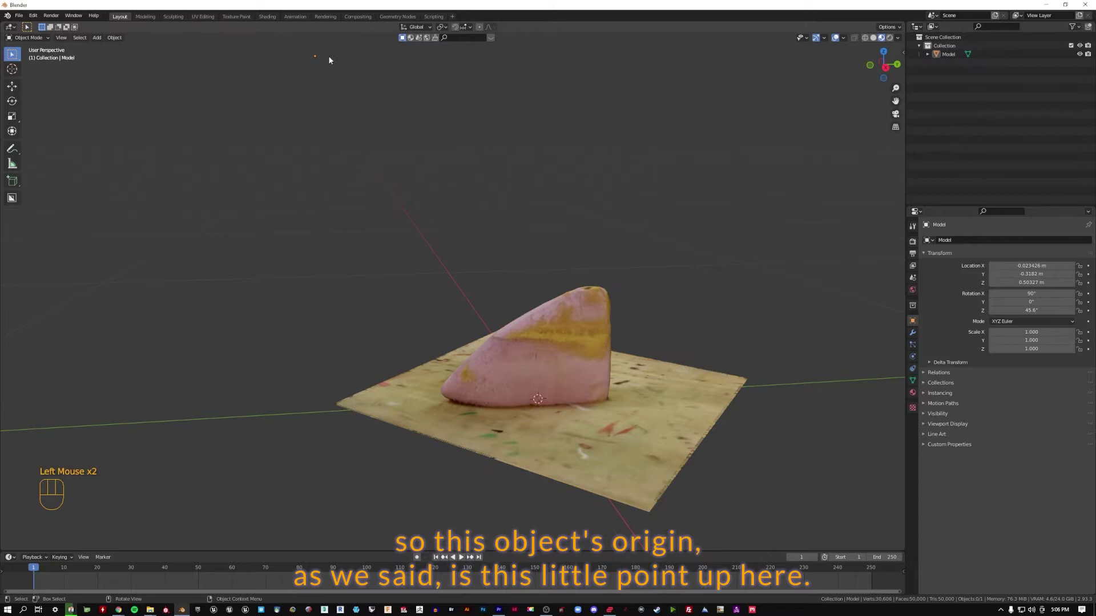
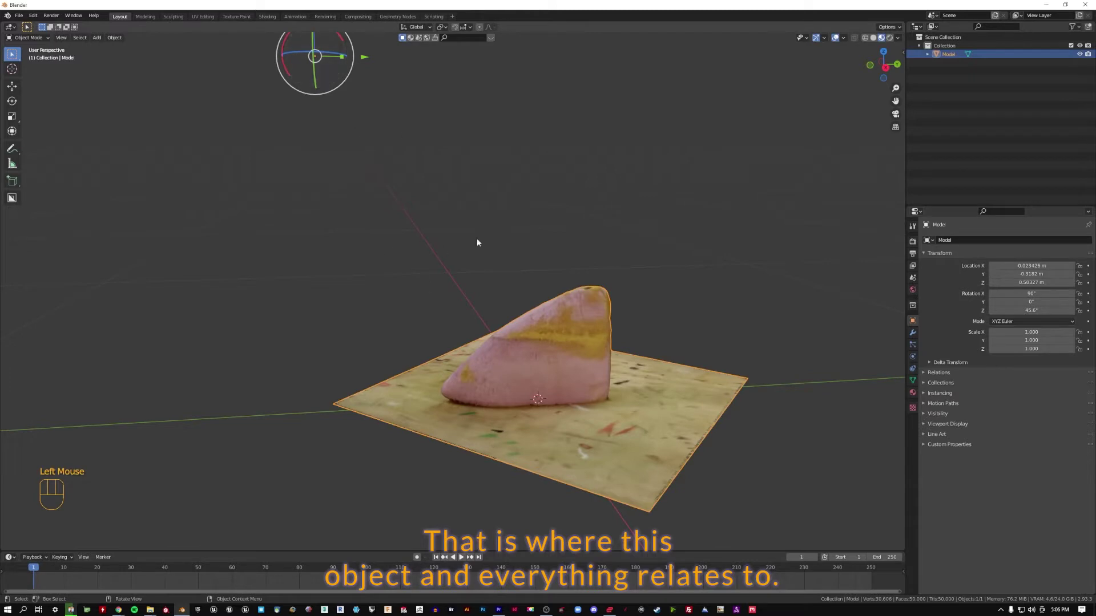
{"action": "left_click", "coordinate": [357, 162]}
{"action": "left_click", "coordinate": [565, 387]}
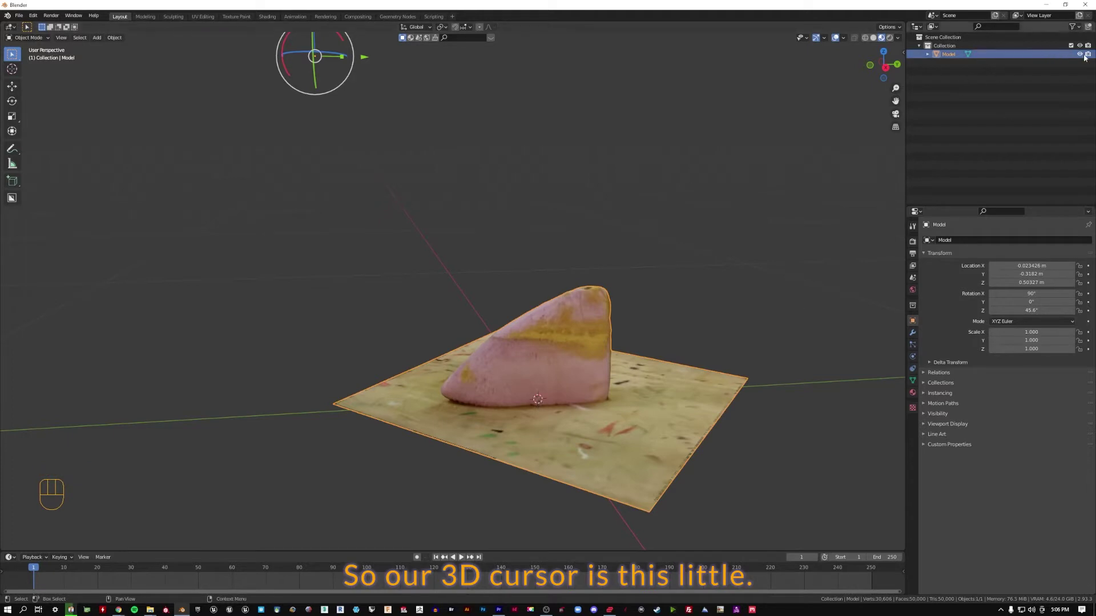
- Zoom in on the rock and Shift+right-click to snap the 3D cursor onto its surface
{"action": "left_click", "coordinate": [556, 415]}
{"action": "scroll", "scroll_direction": "up", "scroll_amount": 3}
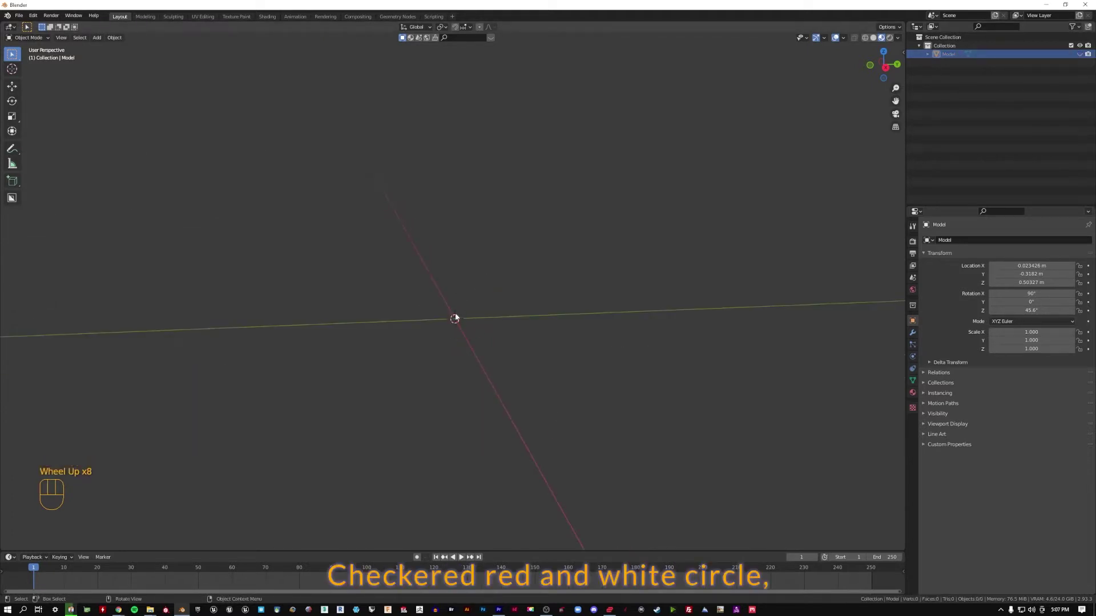
{"action": "scroll", "scroll_direction": "up", "scroll_amount": 3}
{"action": "scroll", "scroll_direction": "down", "scroll_amount": 3}
{"action": "scroll", "scroll_direction": "up", "scroll_amount": 3}
{"action": "middle_click", "coordinate": [503, 282]}
{"action": "scroll", "scroll_direction": "down", "scroll_amount": 3}
{"action": "scroll", "scroll_direction": "up", "scroll_amount": 3}
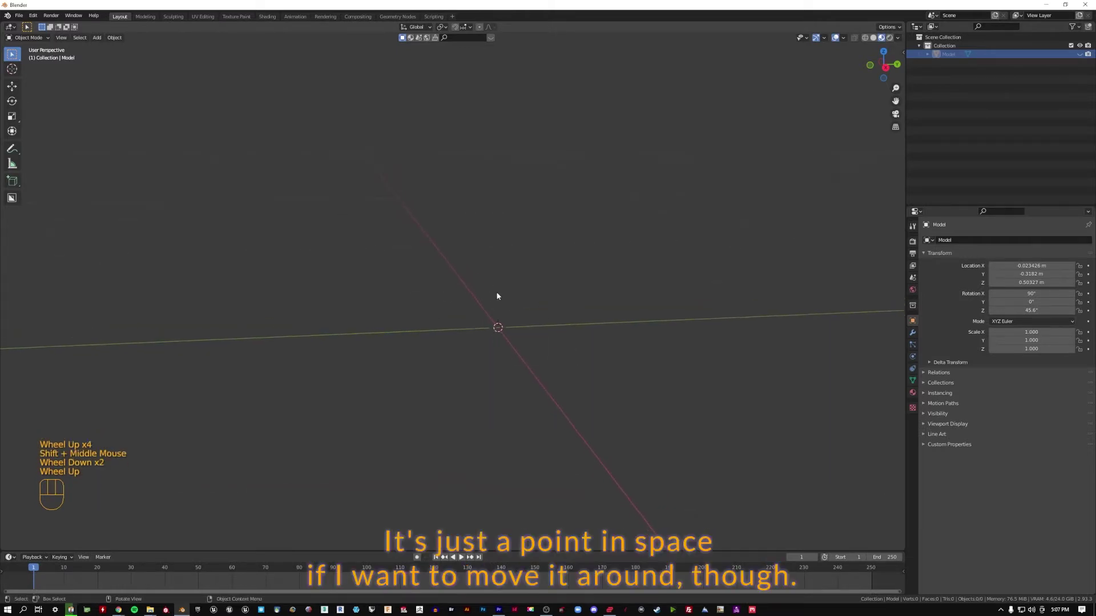
{"action": "middle_click", "coordinate": [504, 298]}
{"action": "scroll", "scroll_direction": "down", "scroll_amount": 3}
{"action": "left_click", "coordinate": [1086, 56]}
{"action": "right_click", "coordinate": [432, 338]}
- Orbit beneath the model and snap the 3D cursor onto its bottom surface
{"action": "left_click_drag", "start_coordinate": [572, 382], "coordinate": [613, 347]}
{"action": "left_click_drag", "start_coordinate": [599, 328], "coordinate": [654, 407]}
{"action": "left_click_drag", "start_coordinate": [627, 396], "coordinate": [548, 331]}
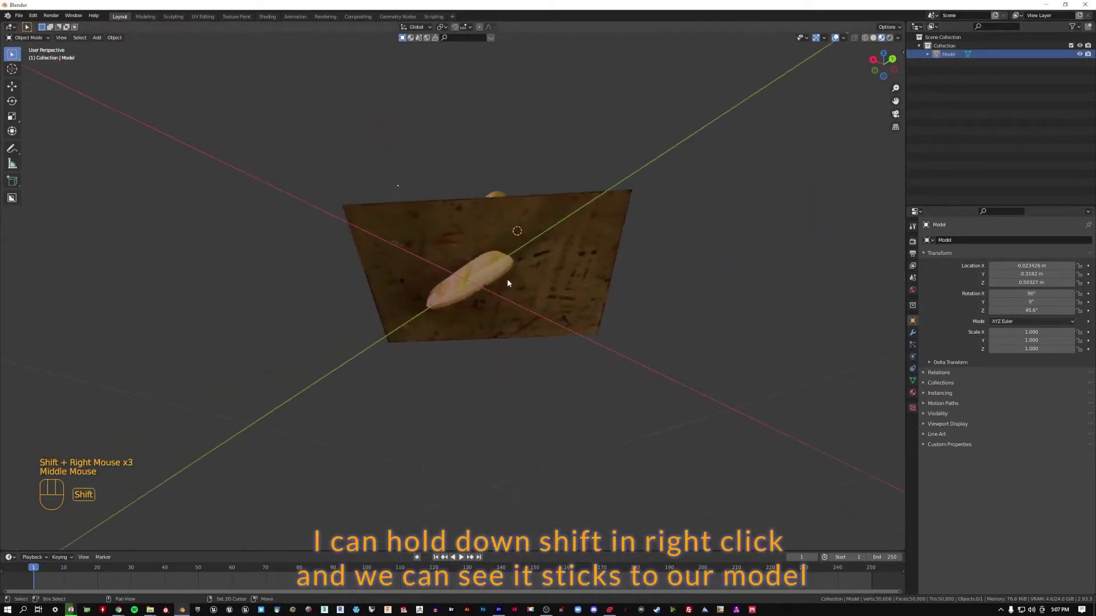
{"action": "left_click_drag", "start_coordinate": [522, 296], "coordinate": [521, 346]}
{"action": "left_click_drag", "start_coordinate": [556, 374], "coordinate": [558, 325]}
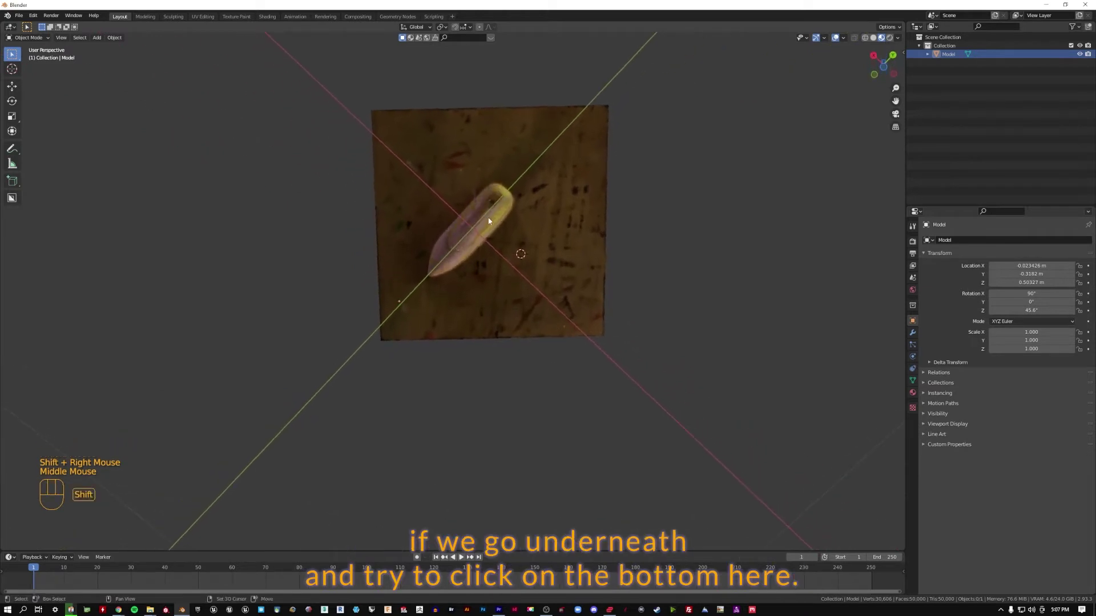
{"action": "right_click", "coordinate": [474, 230]}
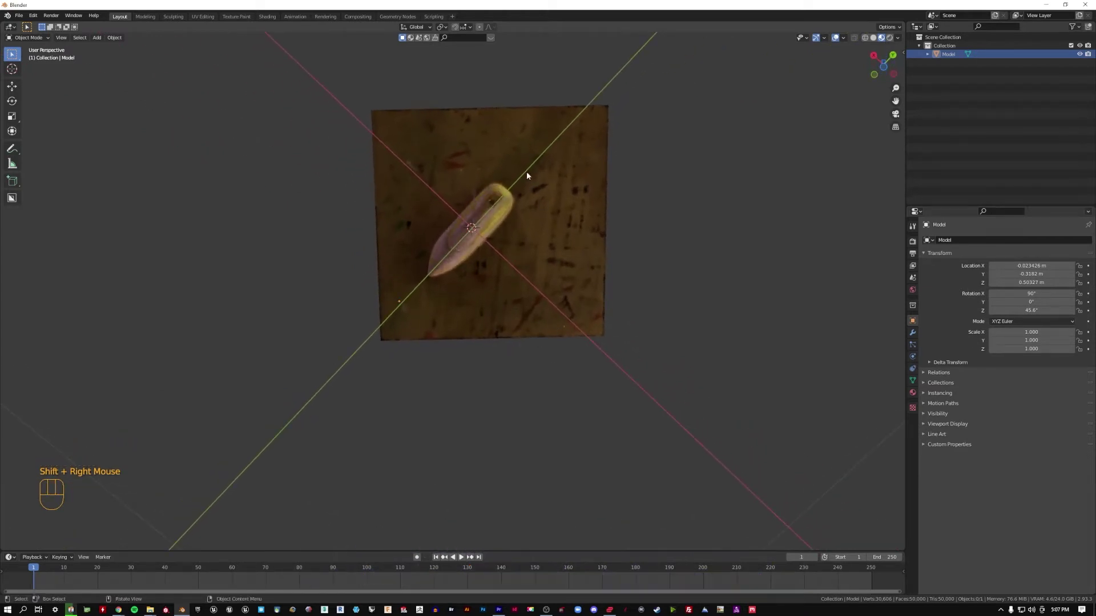
- Orbit back above the rock and reselect the model
{"action": "left_click_drag", "start_coordinate": [502, 160], "coordinate": [551, 301]}
{"action": "scroll", "scroll_direction": "up", "scroll_amount": 3}
{"action": "left_click_drag", "start_coordinate": [467, 293], "coordinate": [551, 303]}
{"action": "left_click_drag", "start_coordinate": [599, 308], "coordinate": [571, 281]}
{"action": "left_click_drag", "start_coordinate": [585, 398], "coordinate": [565, 271]}
{"action": "right_click", "coordinate": [565, 271]}
{"action": "scroll", "scroll_direction": "down", "scroll_amount": 3}
- Set the model's origin to the 3D cursor via Object > Set Origin and check the result
{"action": "left_click_drag", "start_coordinate": [565, 270], "coordinate": [592, 267]}
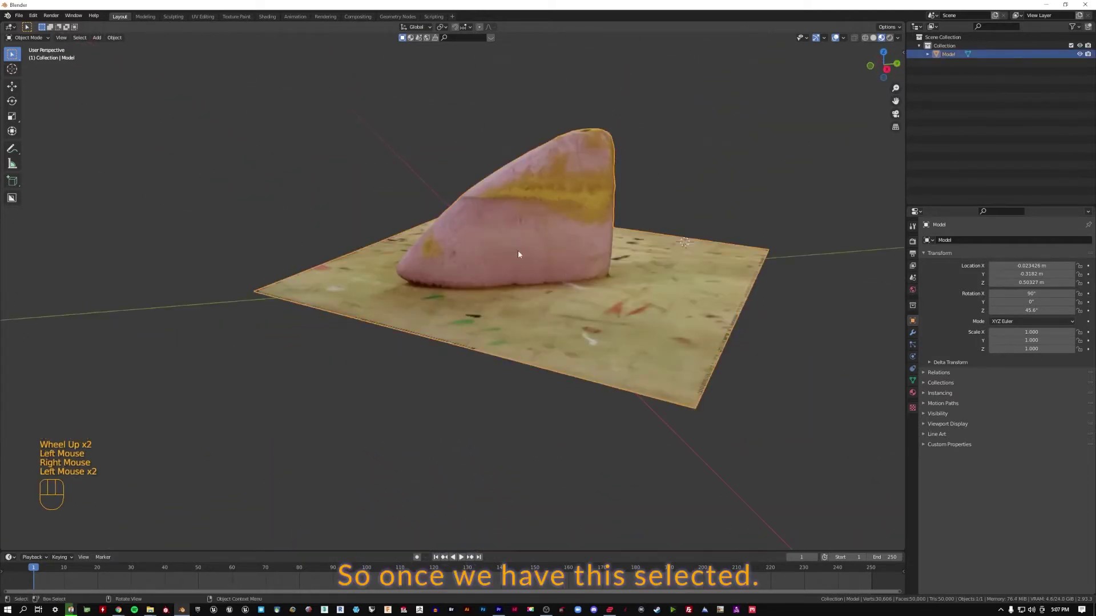
{"action": "left_click_drag", "start_coordinate": [568, 262], "coordinate": [639, 282]}
{"action": "scroll", "scroll_direction": "down", "scroll_amount": 3}
{"action": "middle_click", "coordinate": [629, 198]}
{"action": "key", "text": "ctrl+z"}
{"action": "left_click_drag", "start_coordinate": [591, 179], "coordinate": [554, 206]}
{"action": "scroll", "scroll_direction": "up", "scroll_amount": 3}
{"action": "left_click_drag", "start_coordinate": [547, 227], "coordinate": [546, 280]}
{"action": "left_click_drag", "start_coordinate": [520, 359], "coordinate": [591, 381]}
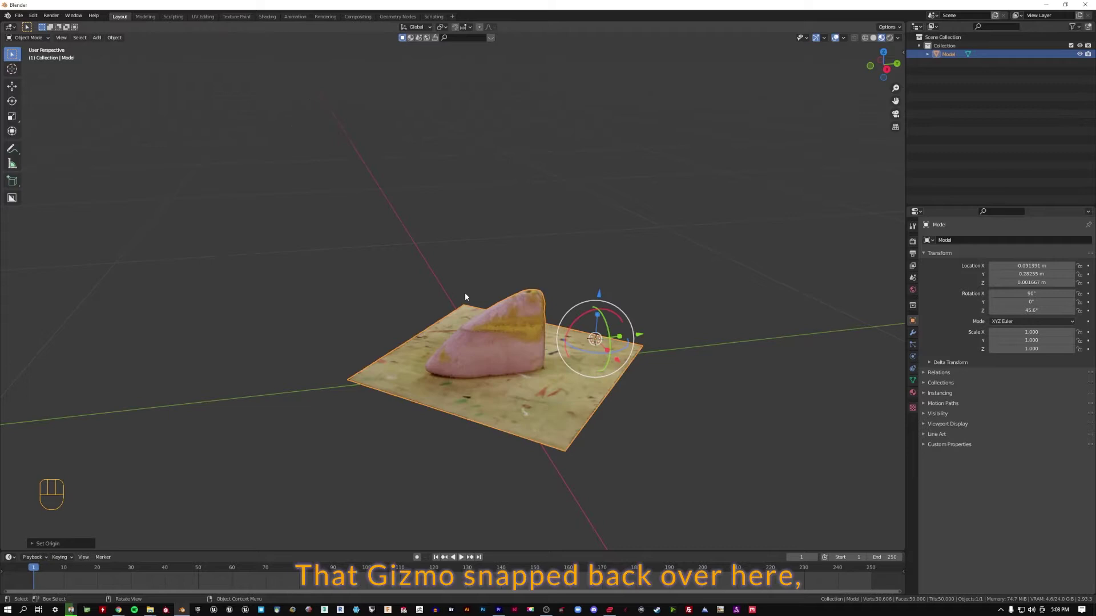
{"action": "scroll", "scroll_direction": "up", "scroll_amount": 3}
{"action": "left_click", "coordinate": [702, 262]}
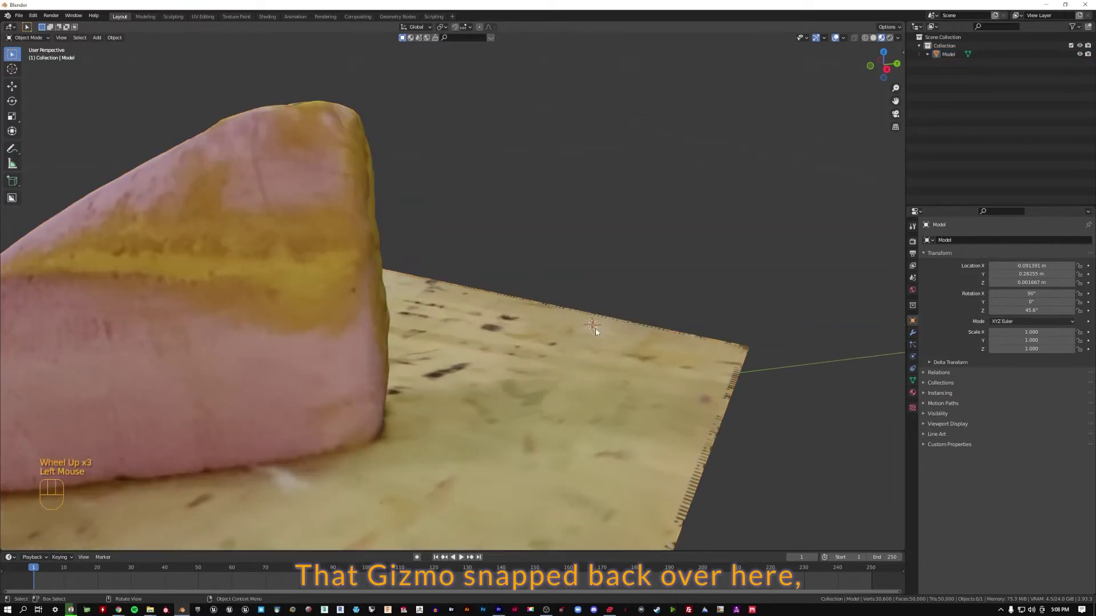
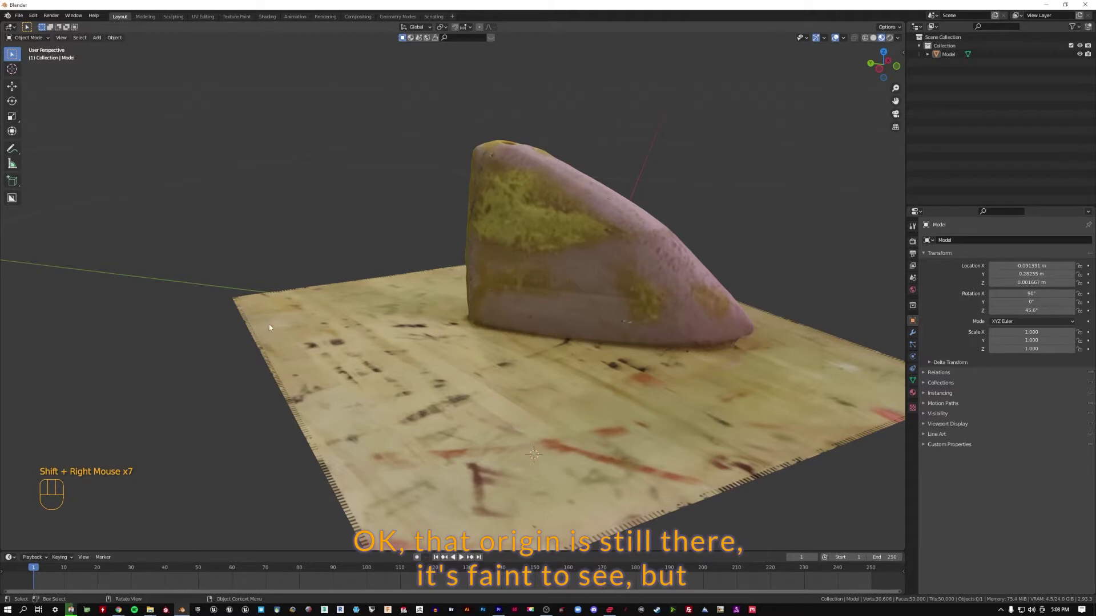
- Reselect the model and bring up the Shift+S snap pie menu
{"action": "left_click", "coordinate": [361, 332]}
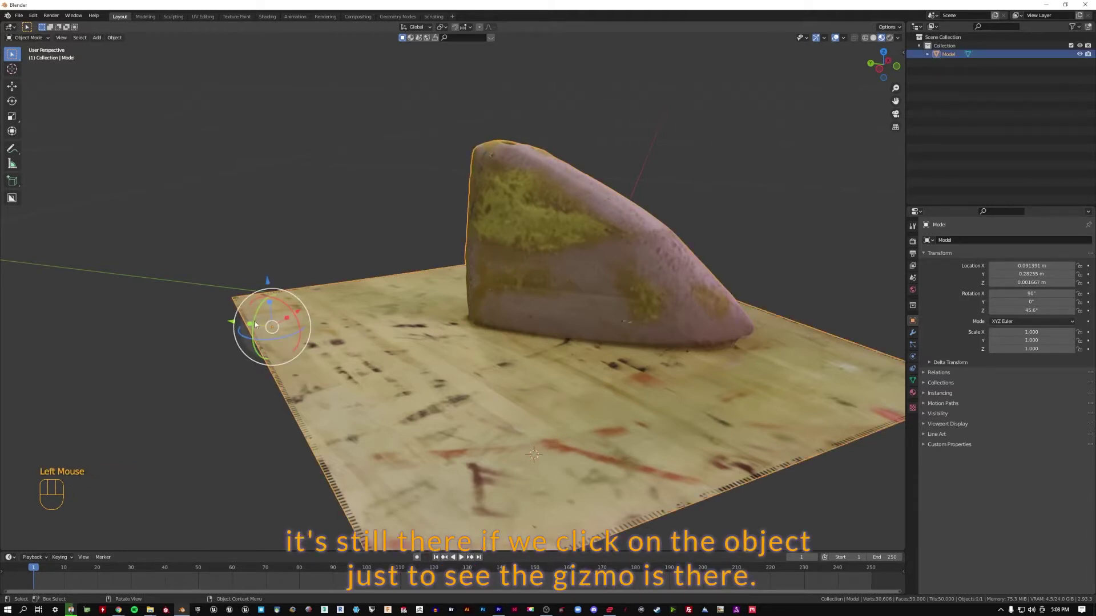
{"action": "left_click", "coordinate": [550, 381]}
{"action": "left_click_drag", "start_coordinate": [472, 300], "coordinate": [625, 332]}
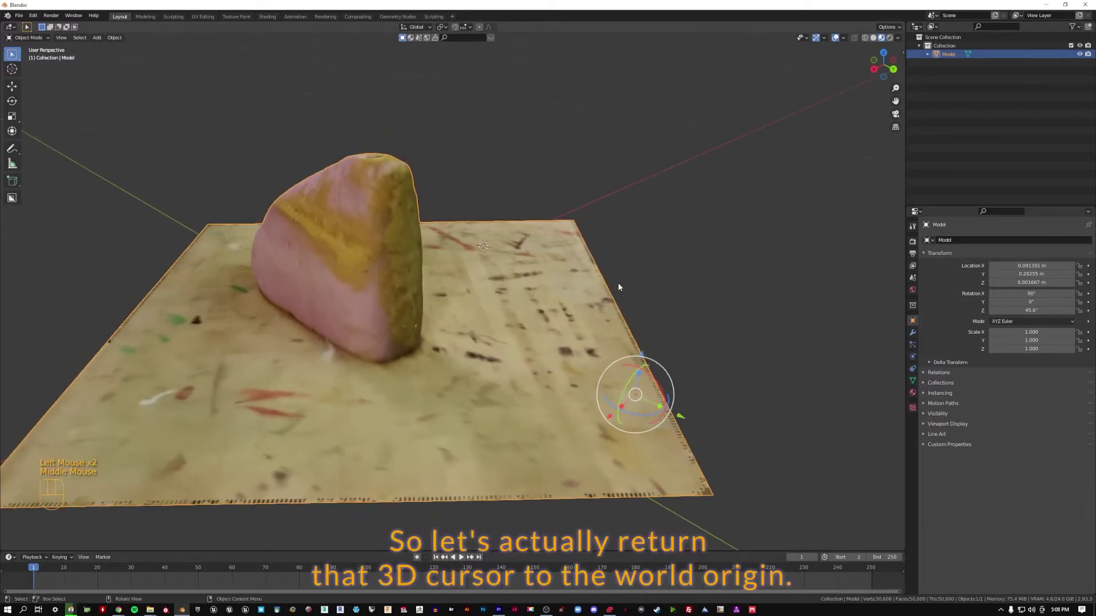
{"action": "left_click_drag", "start_coordinate": [475, 332], "coordinate": [529, 324]}
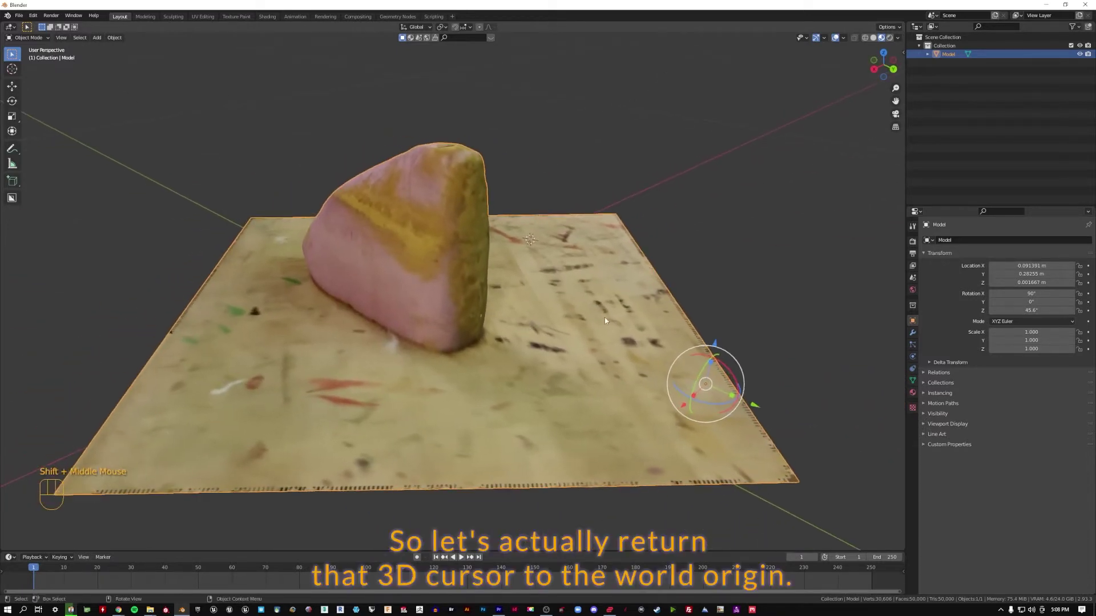
{"action": "key", "text": "shift+s"}
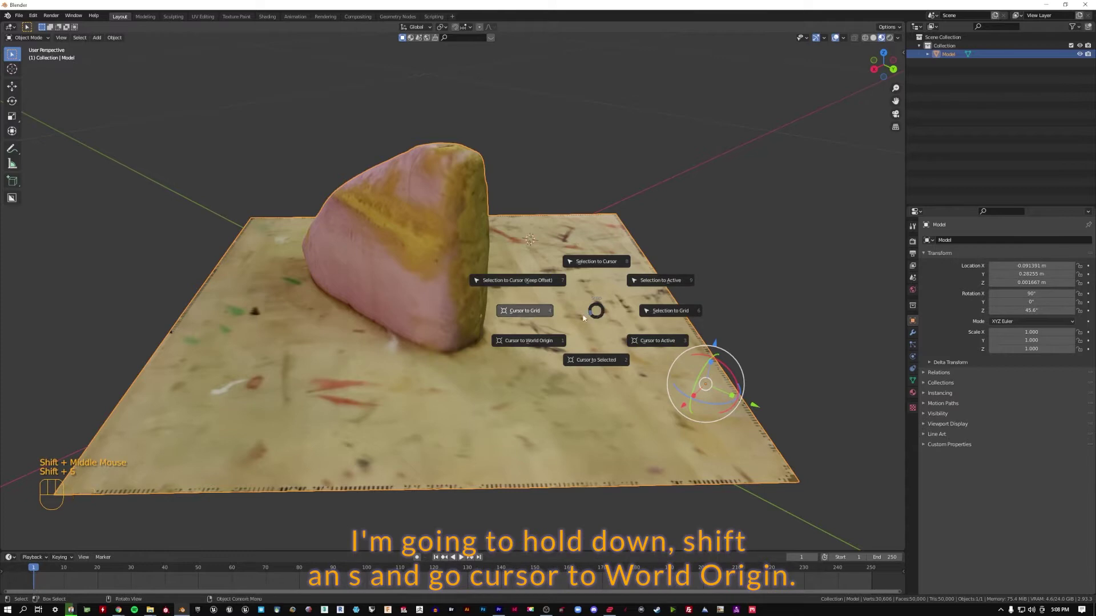
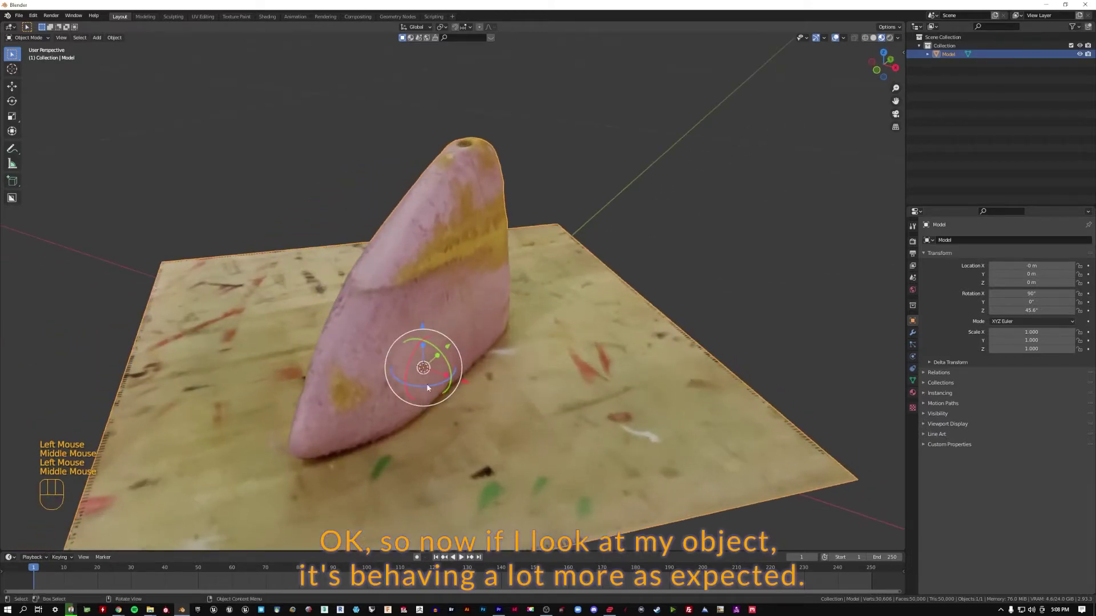
{"action": "left_click_drag", "start_coordinate": [429, 388], "coordinate": [437, 382]}
{"action": "key", "text": "ctrl+z"}
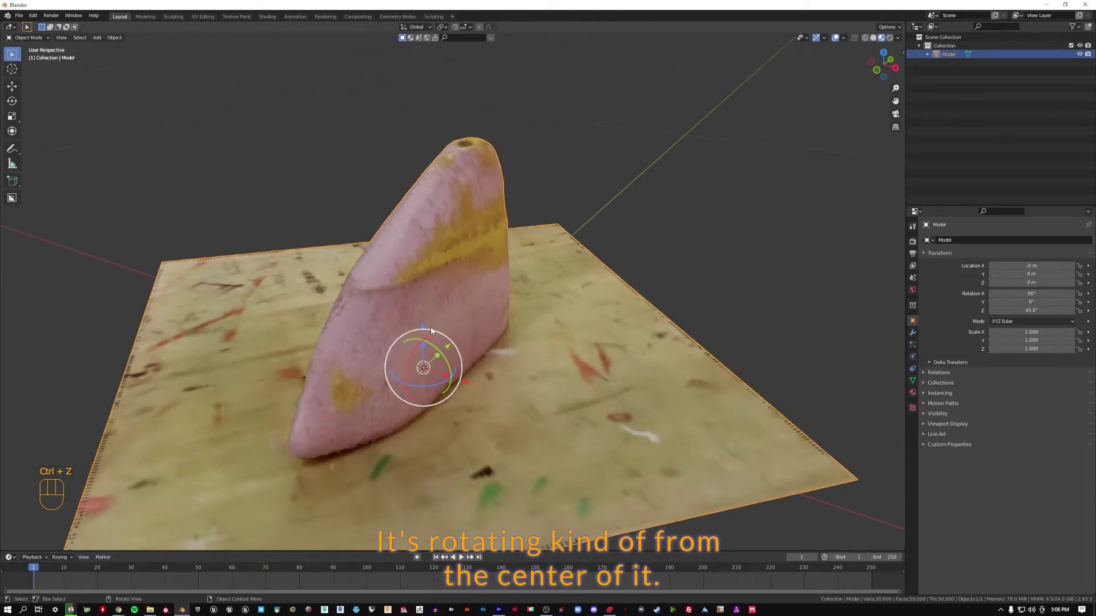
{"action": "left_click_drag", "start_coordinate": [426, 331], "coordinate": [420, 307]}
{"action": "key", "text": "ctrl+z"}
{"action": "left_click_drag", "start_coordinate": [567, 328], "coordinate": [540, 266]}
{"action": "scroll", "scroll_direction": "up", "scroll_amount": 3}
{"action": "left_click_drag", "start_coordinate": [360, 266], "coordinate": [379, 226]}
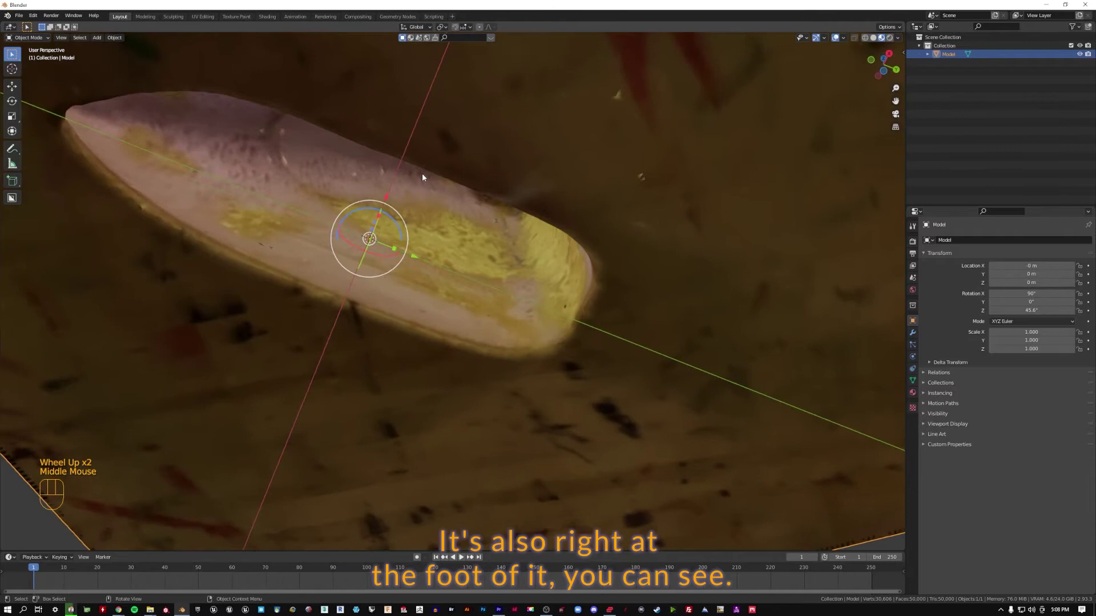
{"action": "left_click_drag", "start_coordinate": [358, 236], "coordinate": [439, 277]}
{"action": "middle_click", "coordinate": [532, 301]}
{"action": "left_click_drag", "start_coordinate": [498, 264], "coordinate": [548, 283]}
{"action": "scroll", "scroll_direction": "down", "scroll_amount": 3}
{"action": "middle_click", "coordinate": [594, 256]}
{"action": "left_click_drag", "start_coordinate": [593, 259], "coordinate": [448, 263]}
{"action": "left_click_drag", "start_coordinate": [468, 246], "coordinate": [504, 225]}
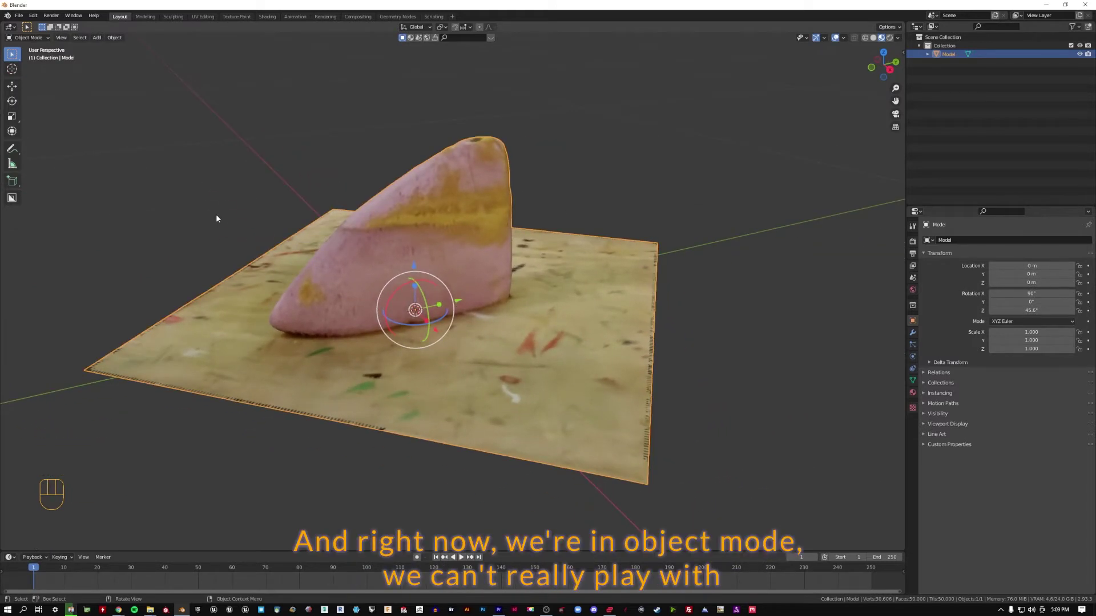
{"action": "left_click_drag", "start_coordinate": [253, 193], "coordinate": [284, 176]}
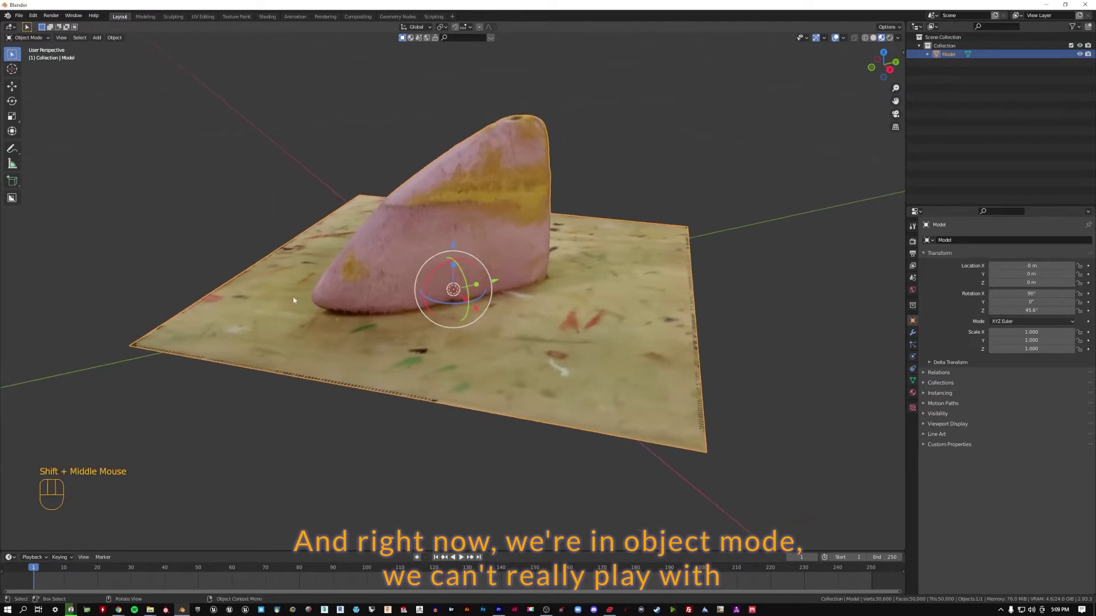
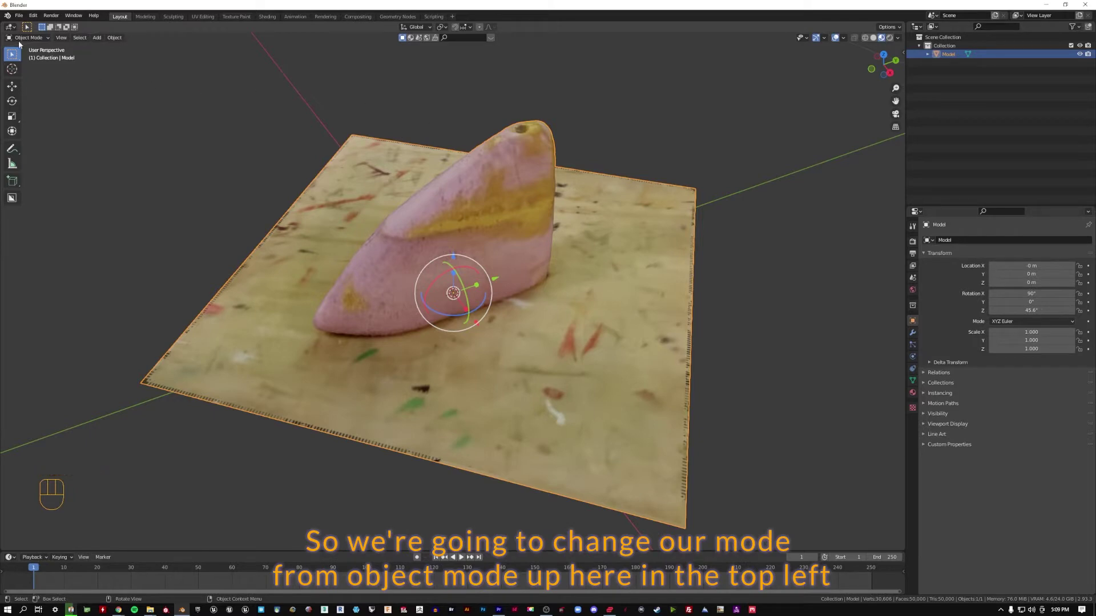
- Switch the Model from Object Mode to Edit Mode to expose its mesh
{"action": "left_click_drag", "start_coordinate": [34, 40], "coordinate": [39, 59]}
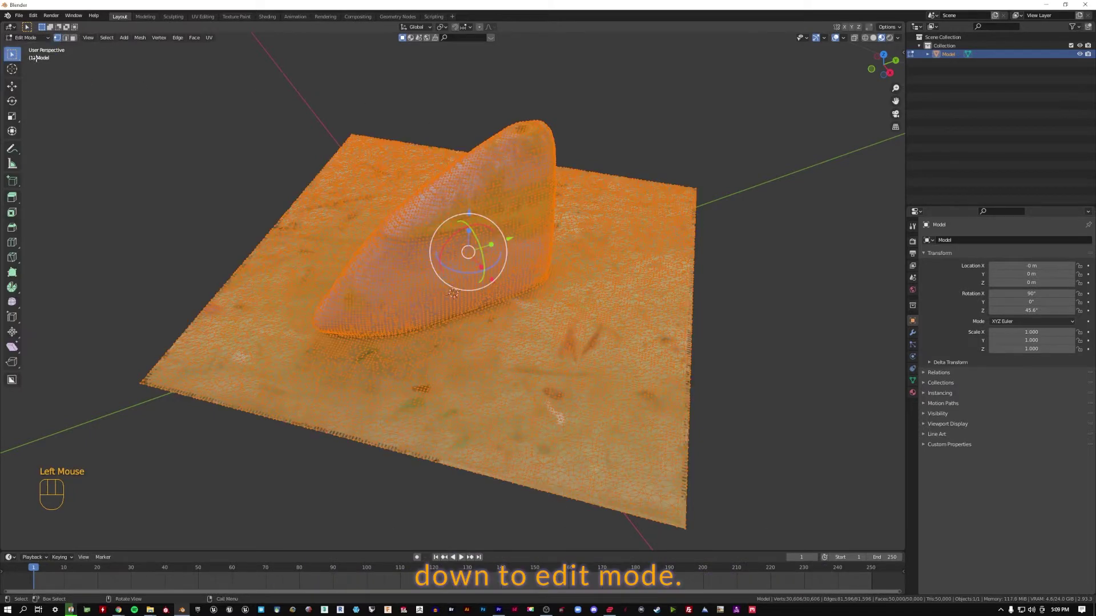
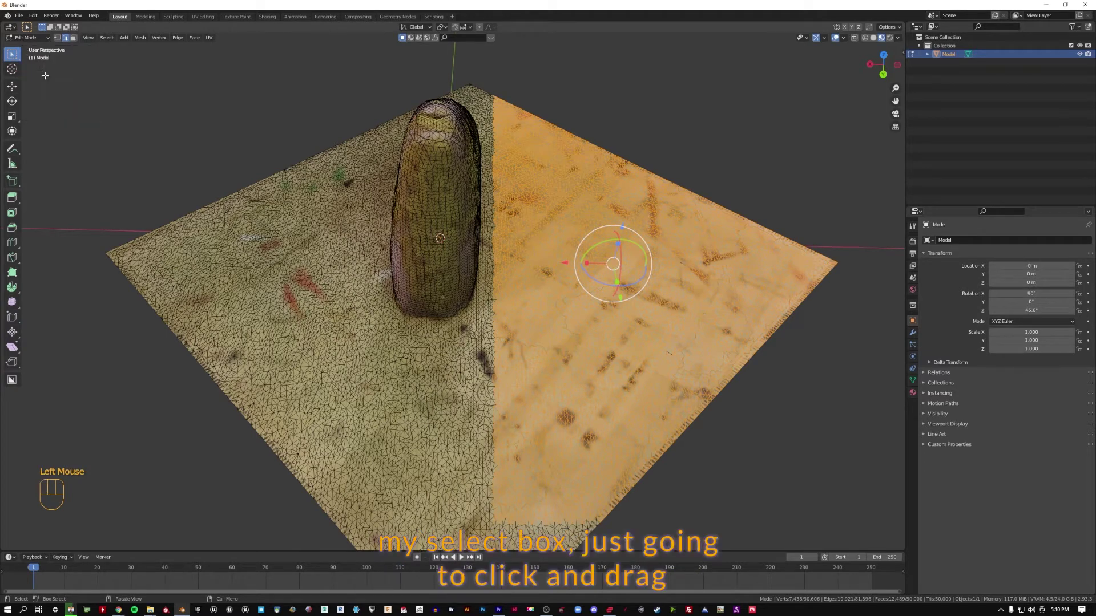
{"action": "left_click", "coordinate": [498, 72]}
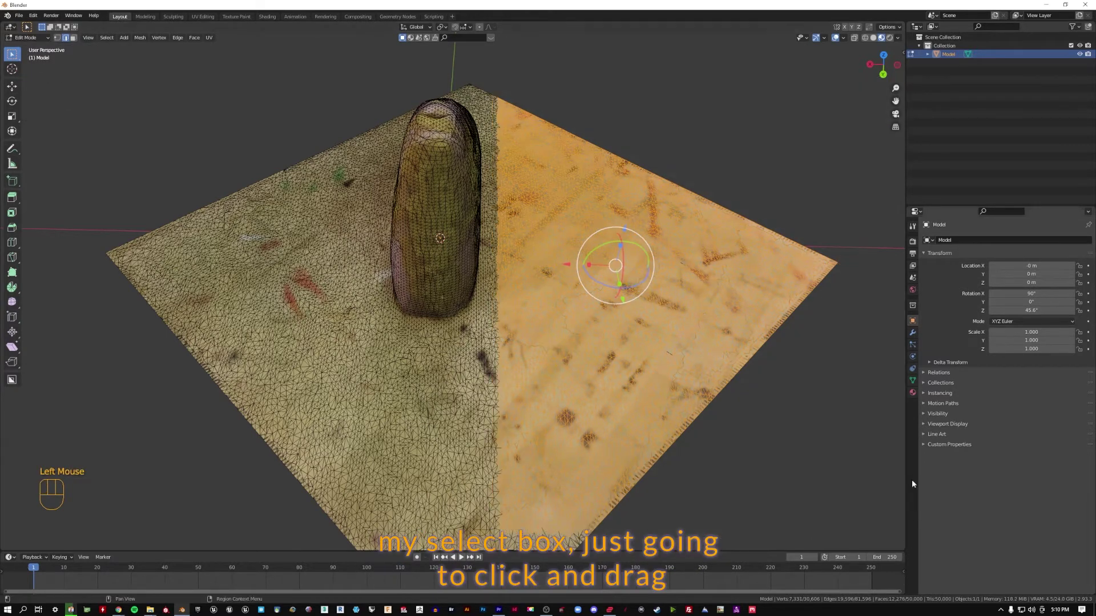
{"action": "key", "text": "x"}
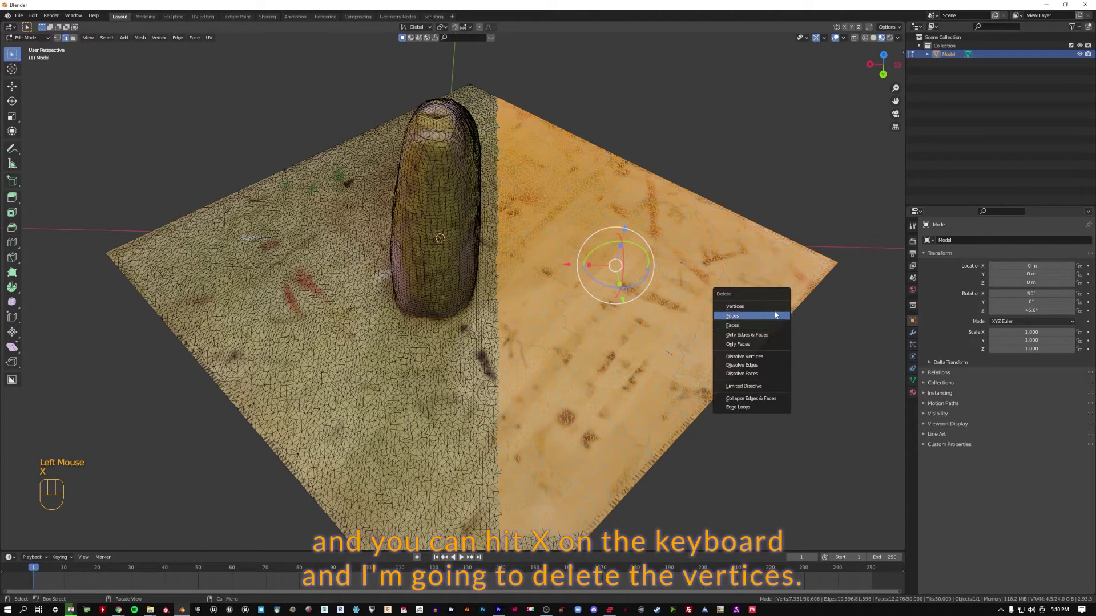
{"action": "left_click_drag", "start_coordinate": [738, 393], "coordinate": [735, 350]}
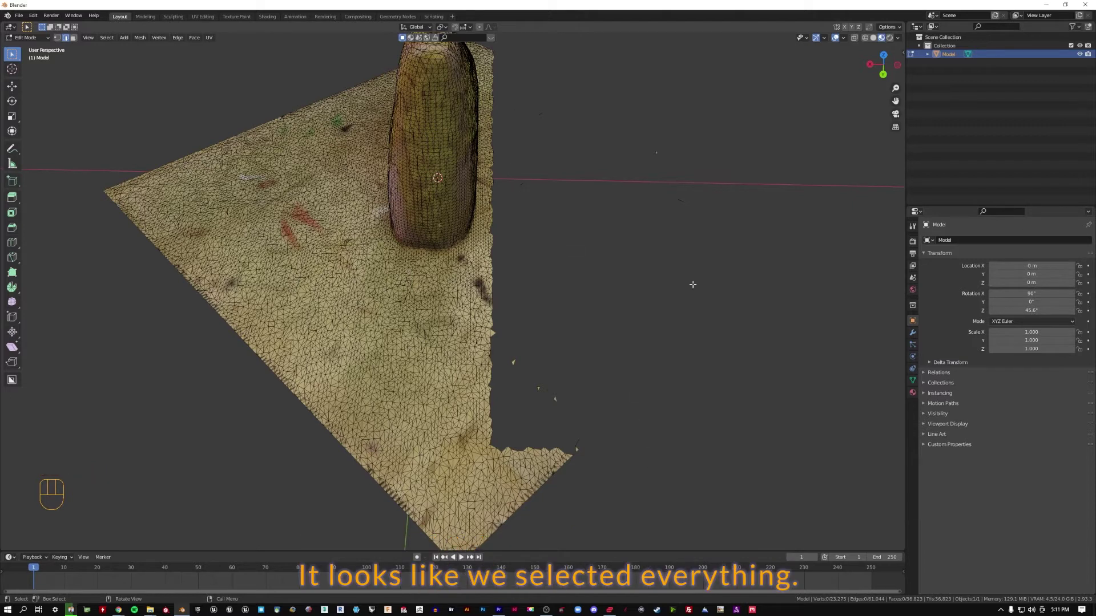
{"action": "key", "text": "ctrl+z"}
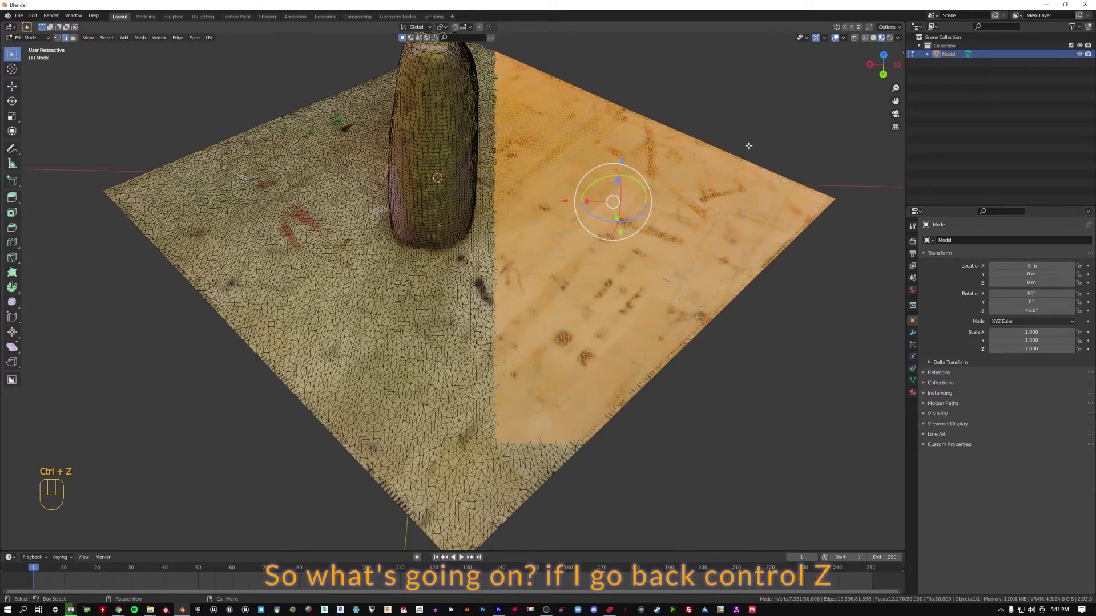
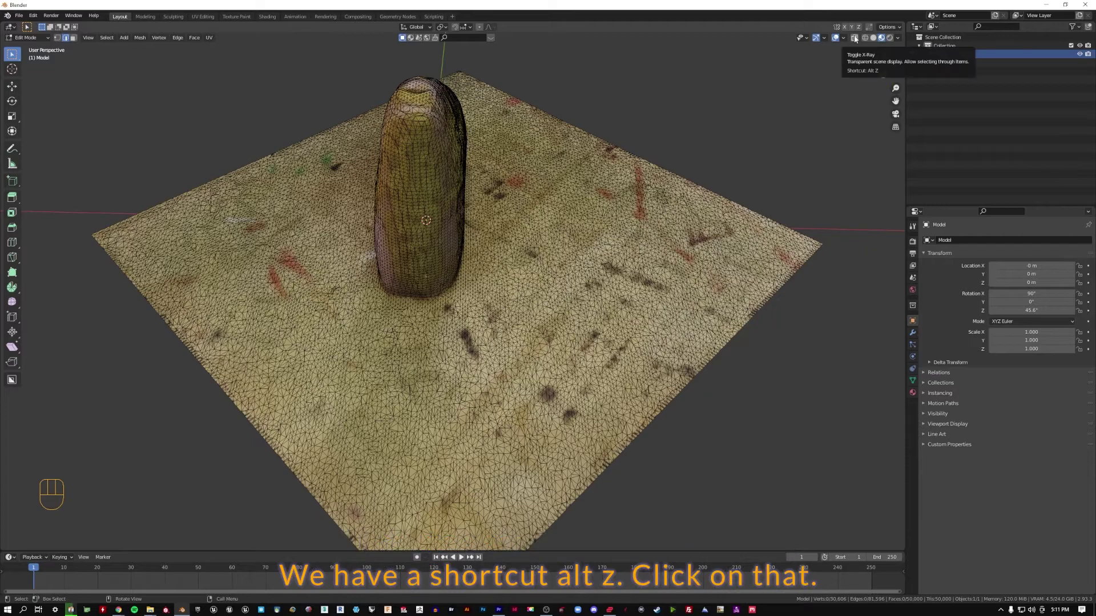
- Toggle X-Ray so the mesh is see-through and orbit to view the rock side-on
{"action": "left_click", "coordinate": [858, 37]}
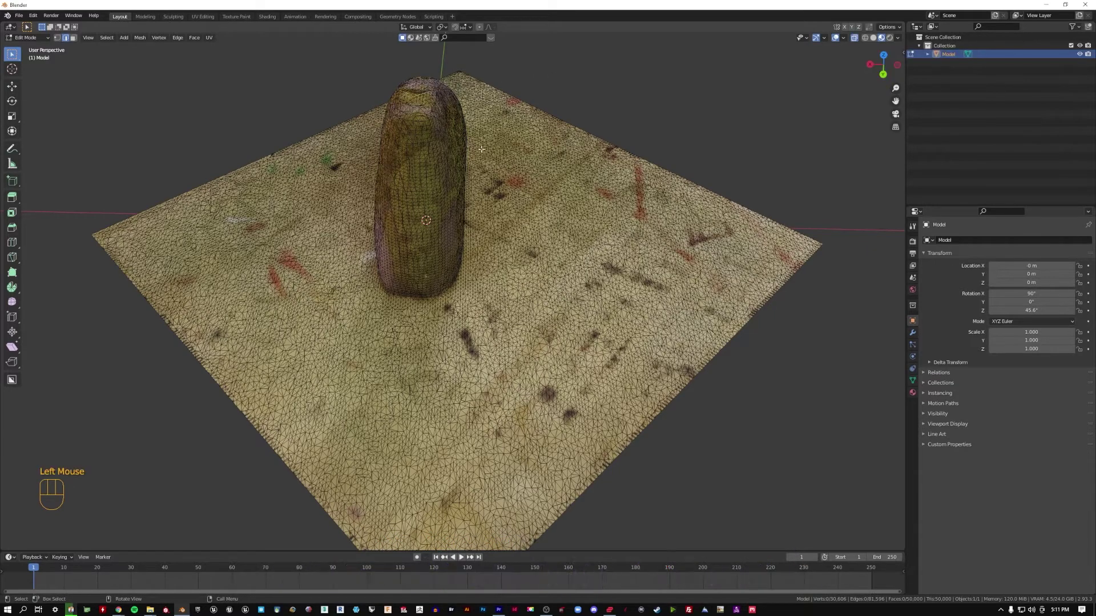
{"action": "left_click_drag", "start_coordinate": [724, 126], "coordinate": [666, 133]}
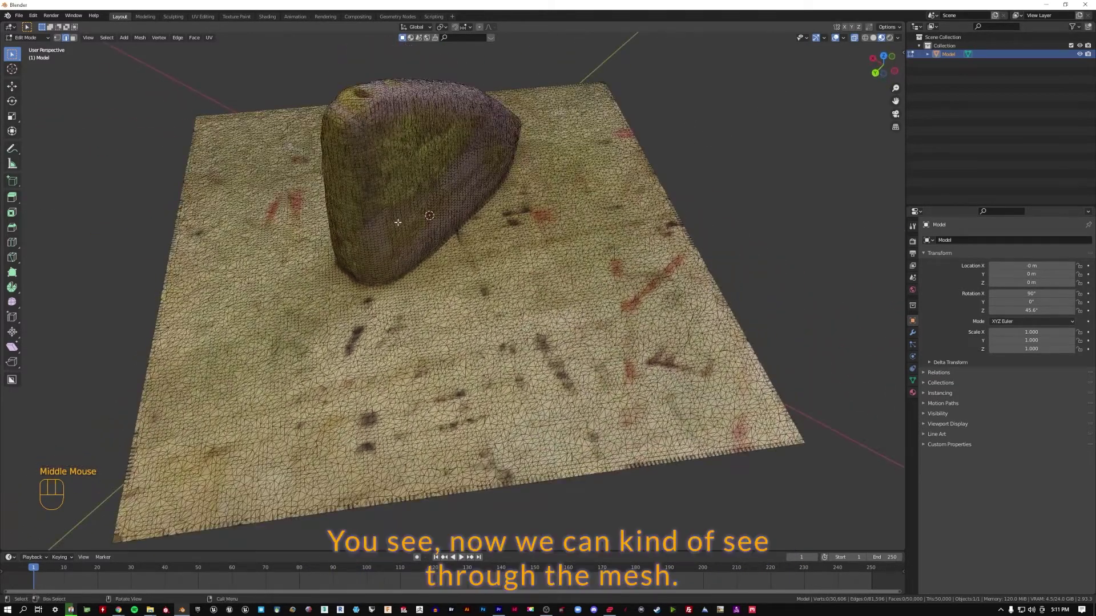
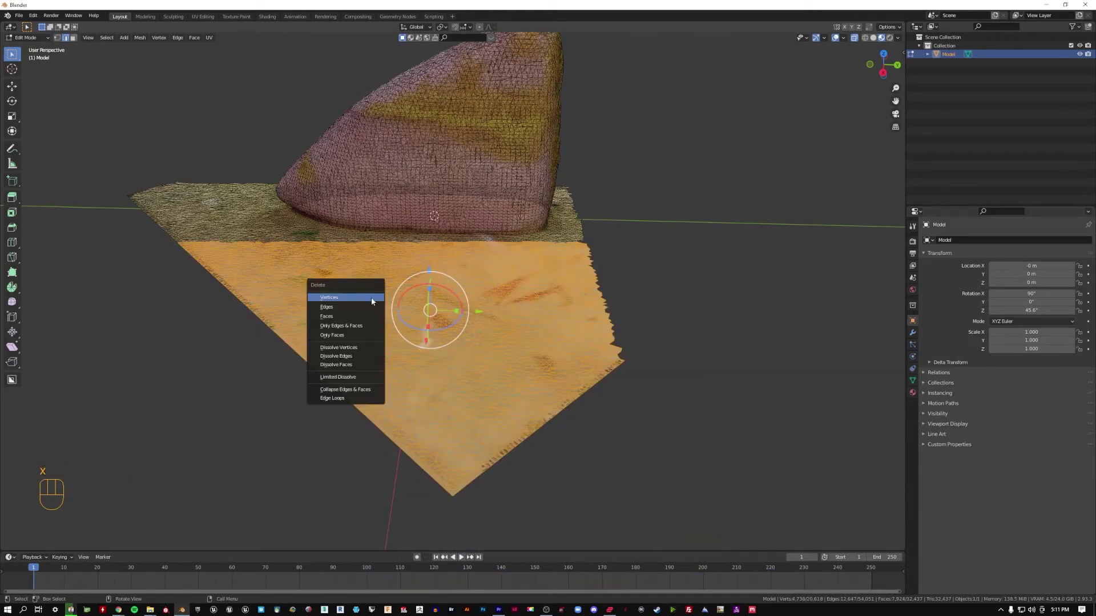
{"action": "middle_click", "coordinate": [451, 281]}
{"action": "left_click_drag", "start_coordinate": [292, 212], "coordinate": [470, 394]}
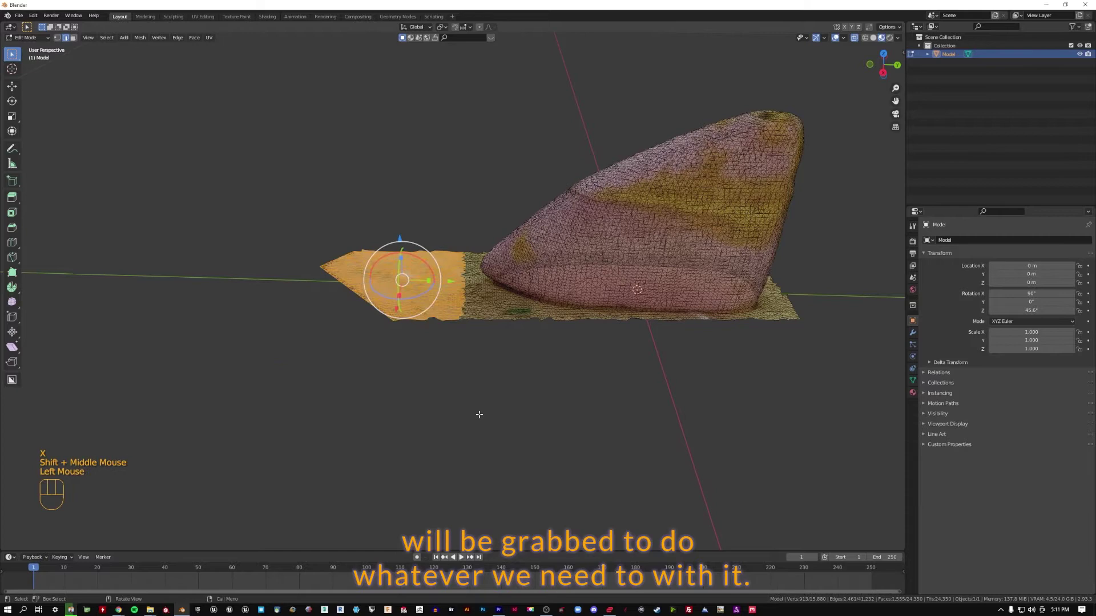
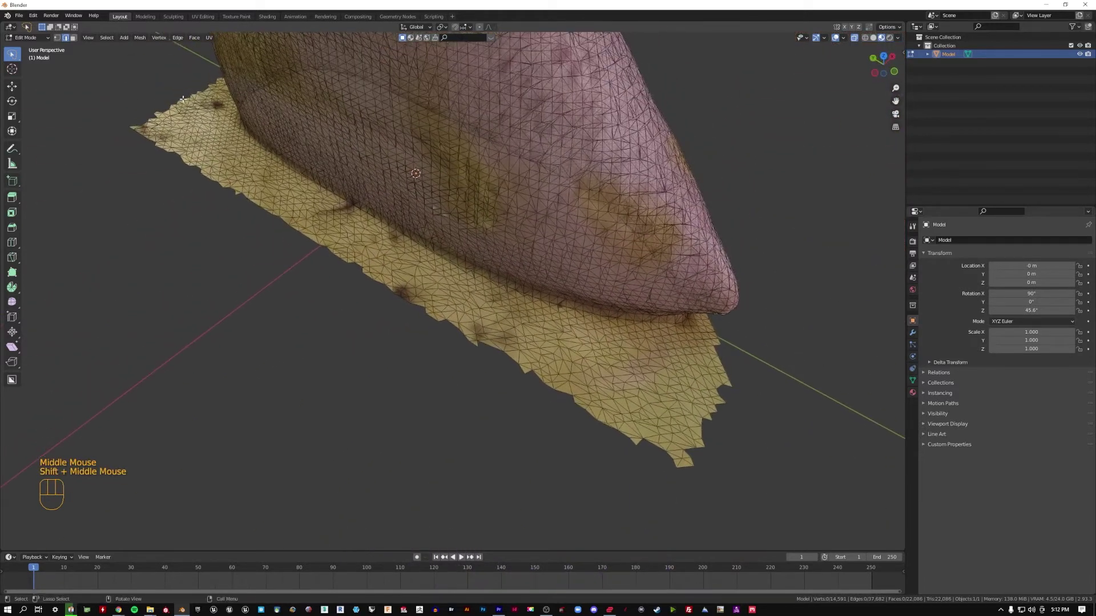
- Box-select the flat ground sheet around the base and delete its vertices
{"action": "left_click_drag", "start_coordinate": [179, 79], "coordinate": [160, 51]}
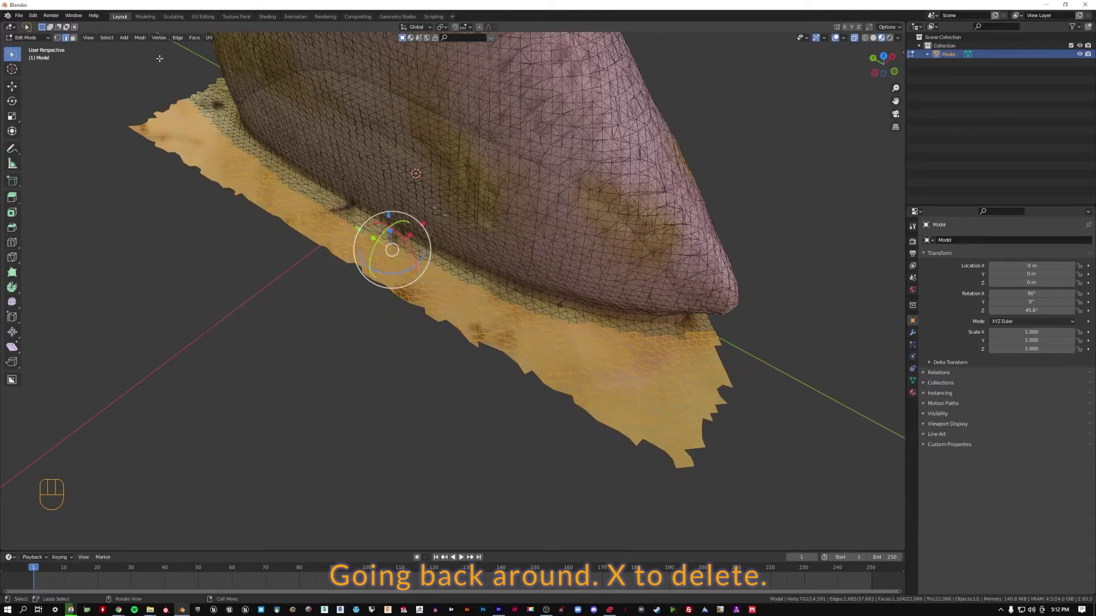
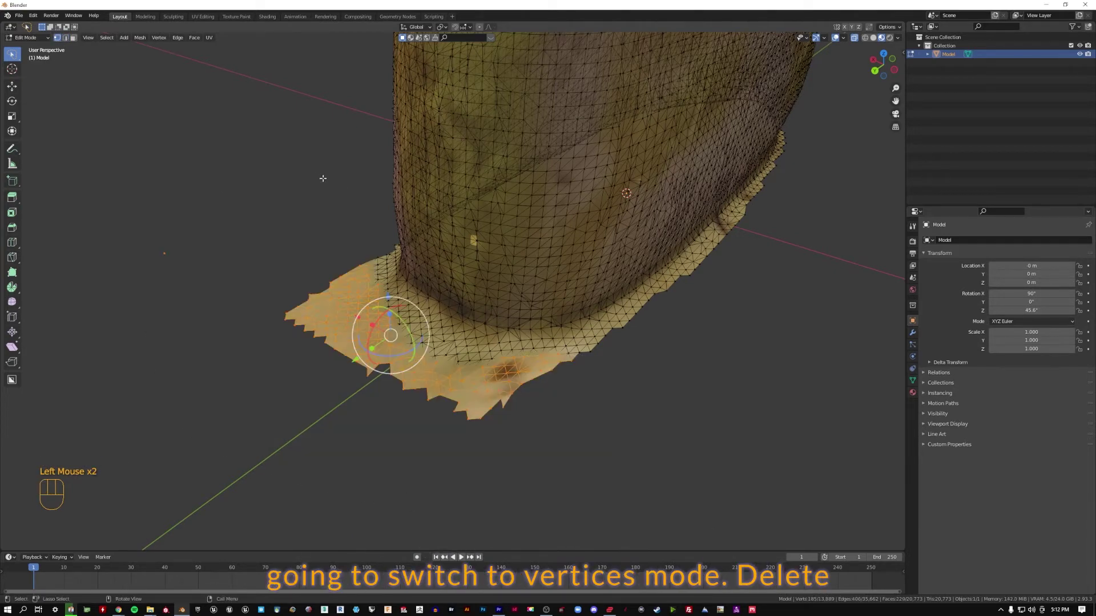
{"action": "key", "text": "Delete"}
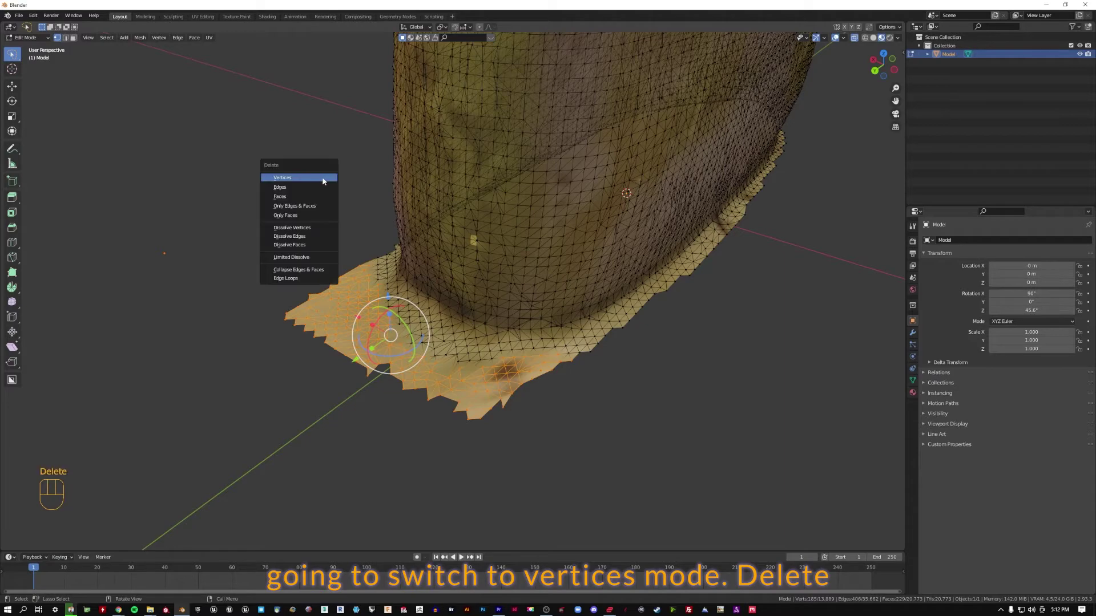
{"action": "left_click_drag", "start_coordinate": [345, 212], "coordinate": [497, 214]}
{"action": "left_click_drag", "start_coordinate": [344, 173], "coordinate": [505, 352]}
{"action": "middle_click", "coordinate": [434, 361]}
{"action": "scroll", "scroll_direction": "up", "scroll_amount": 3}
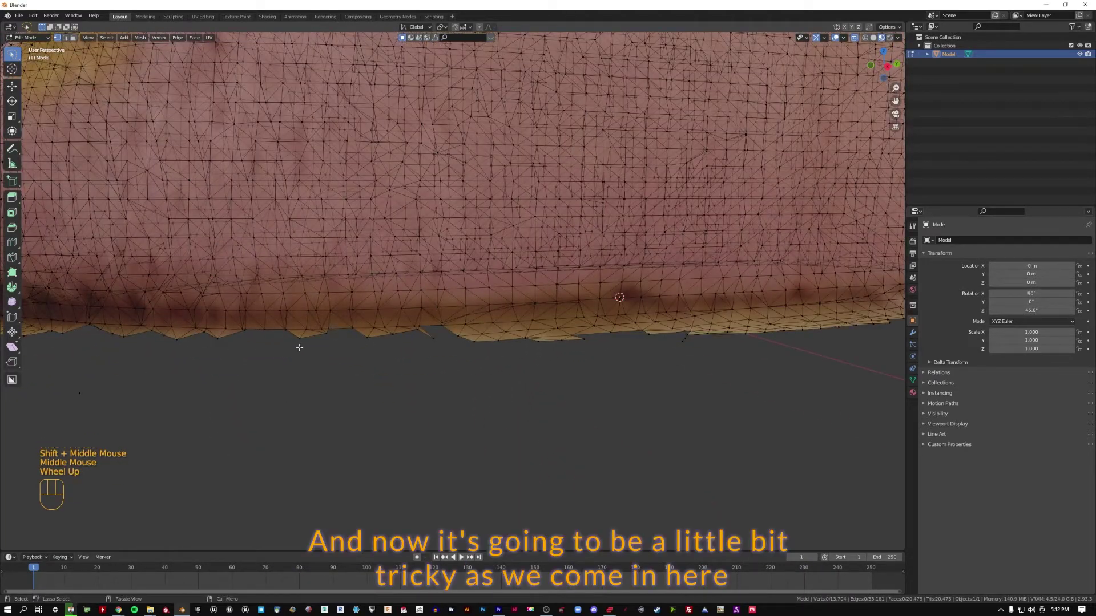
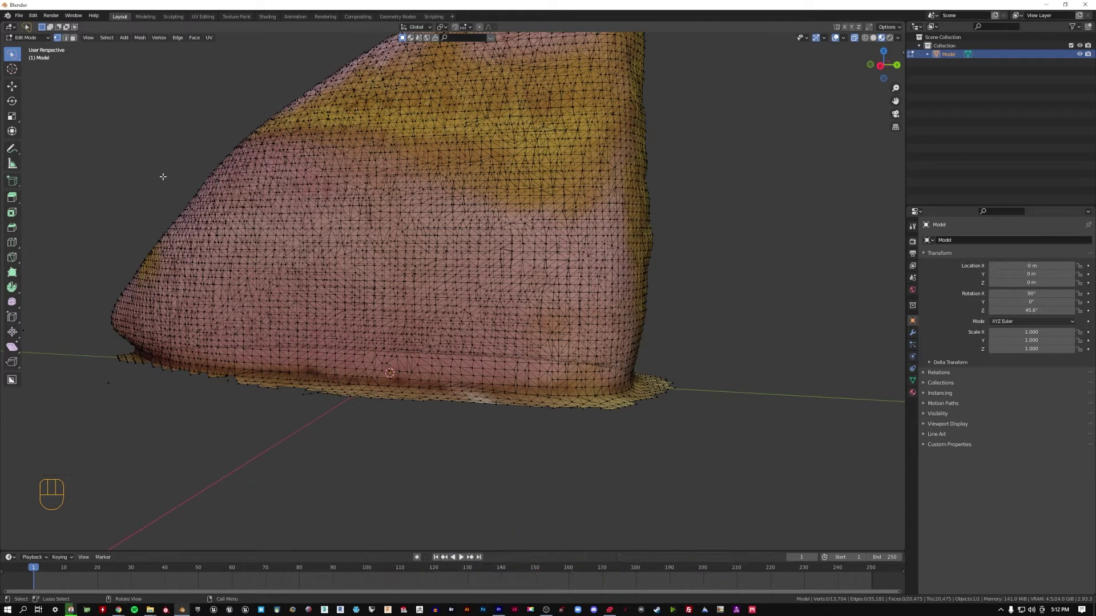
- In side view, delete the lowest strip of rock vertices and then one more thin layer (X > Vertices)
{"action": "left_click_drag", "start_coordinate": [17, 59], "coordinate": [46, 67]}
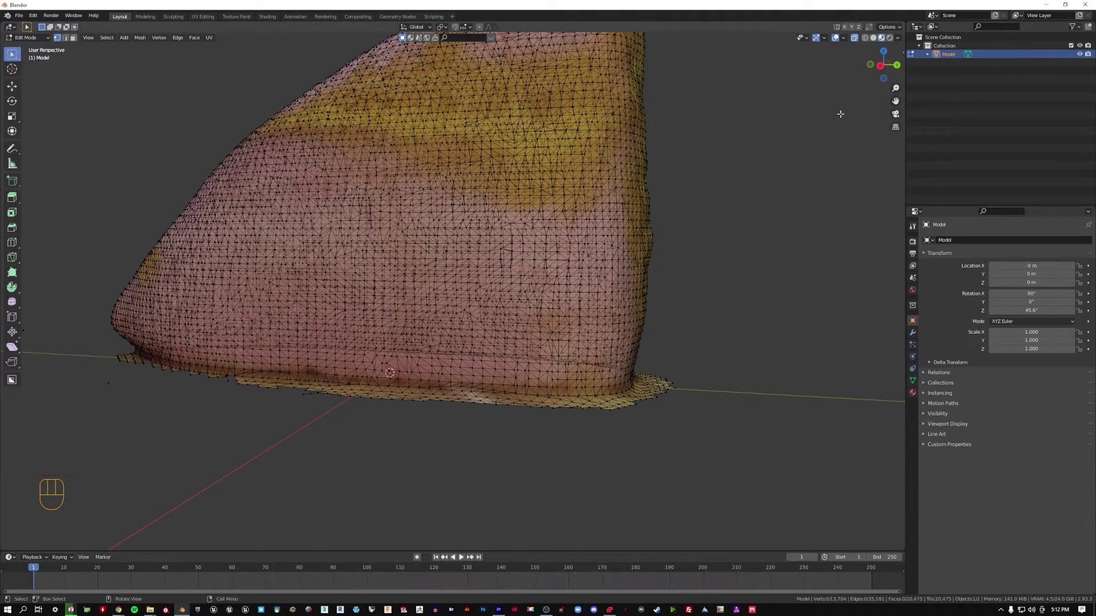
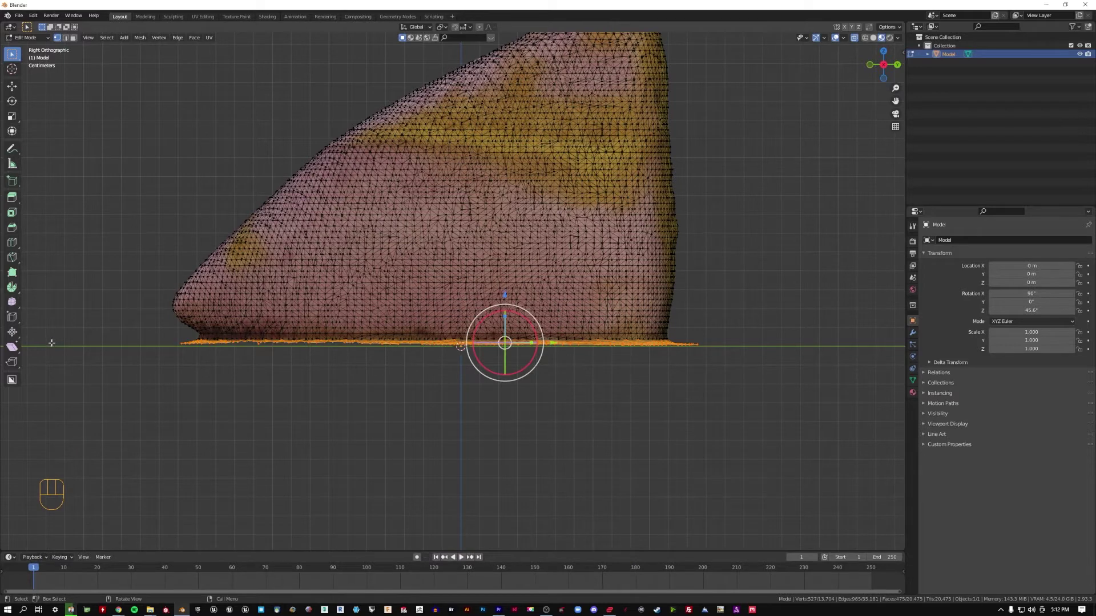
{"action": "key", "text": "x"}
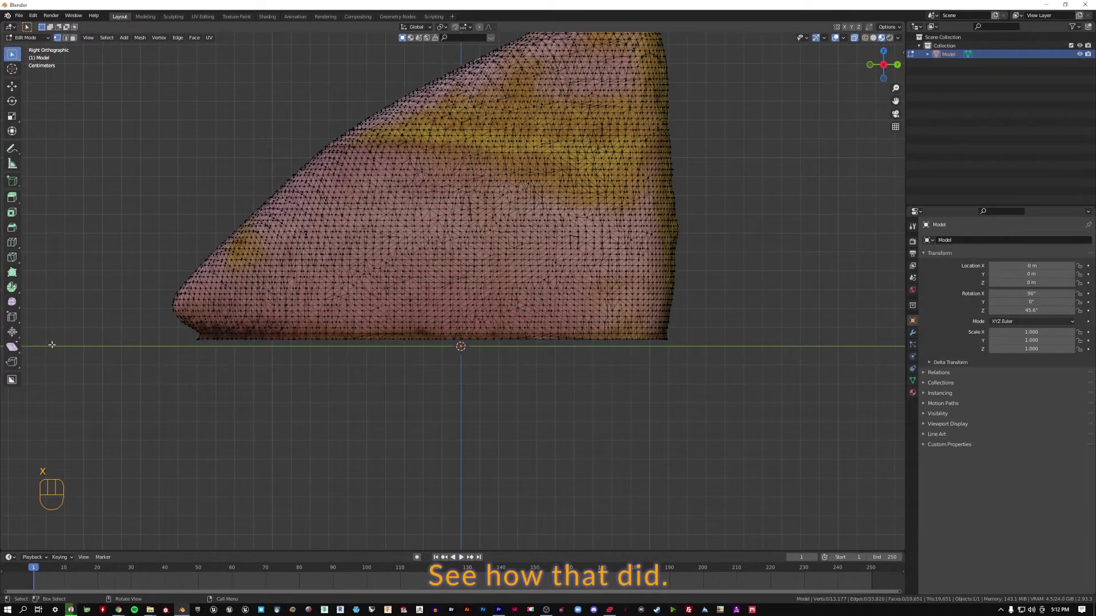
{"action": "scroll", "scroll_direction": "up", "scroll_amount": 3}
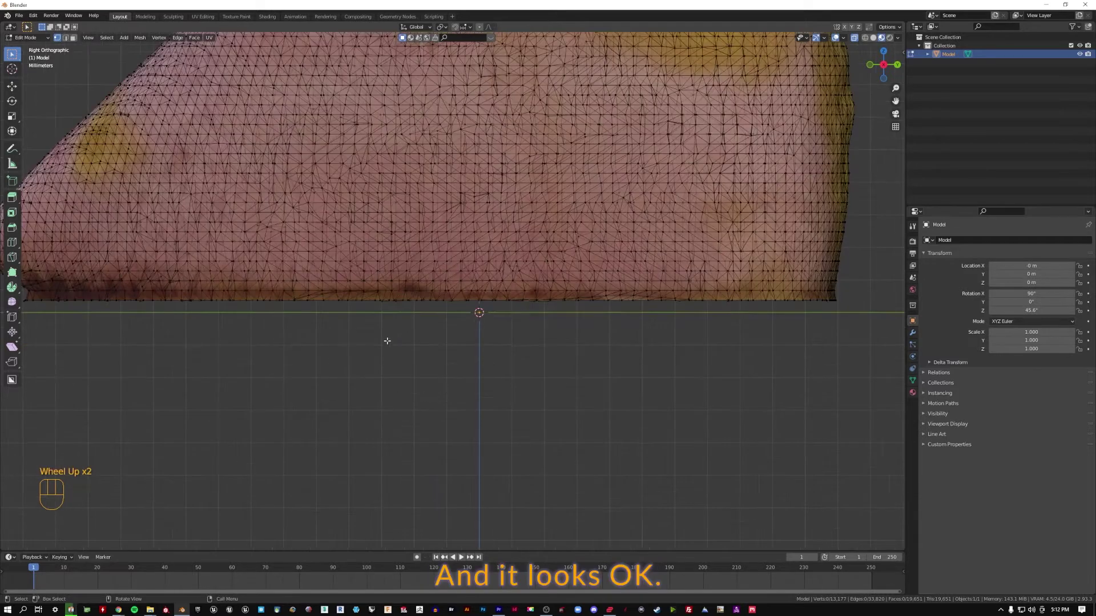
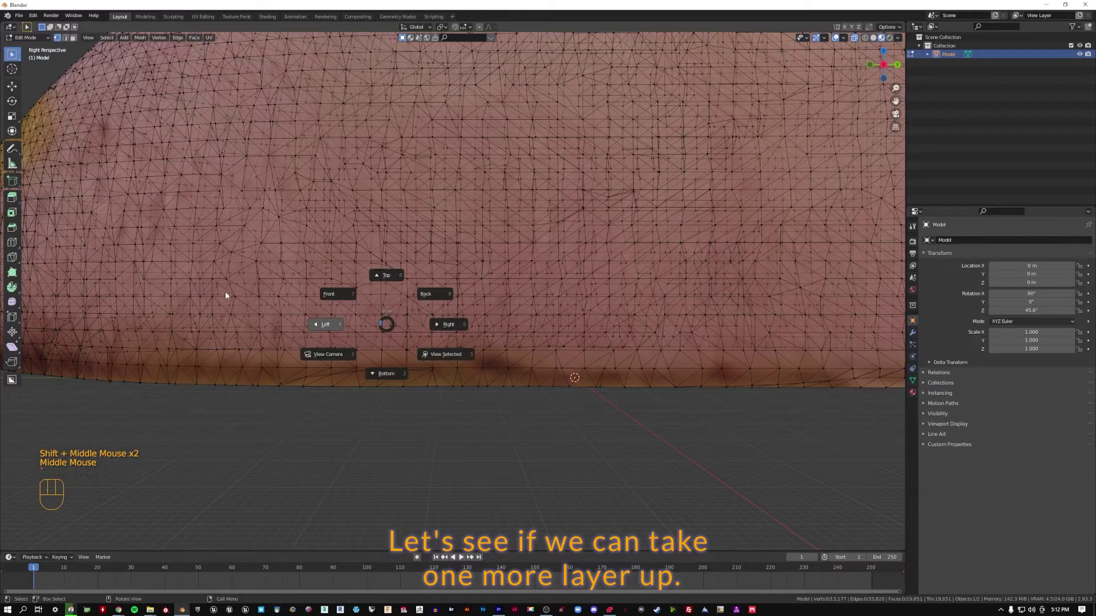
{"action": "key", "text": "`"}
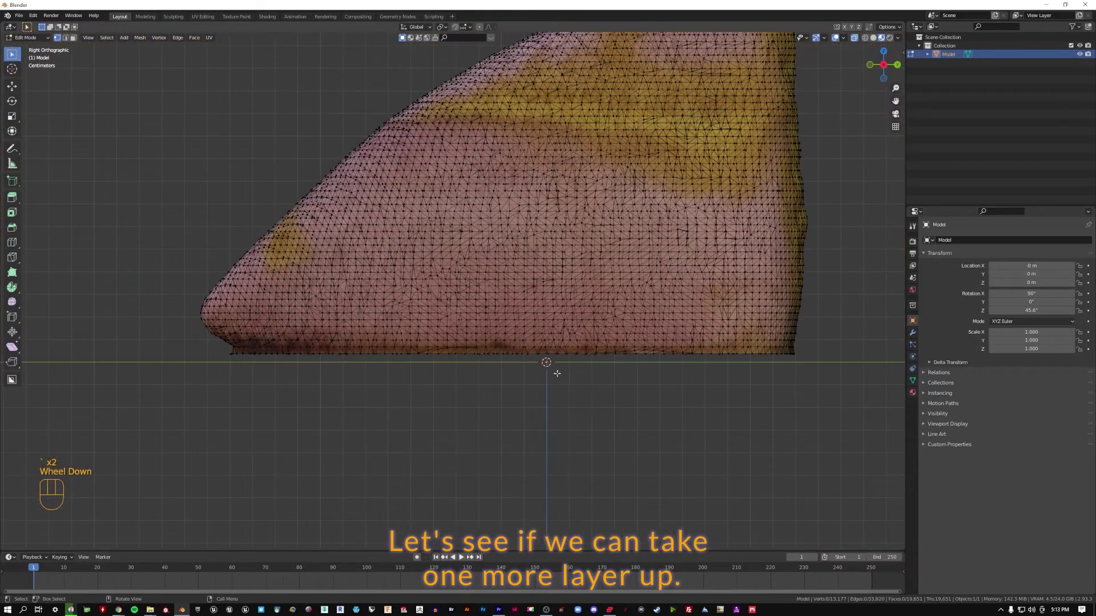
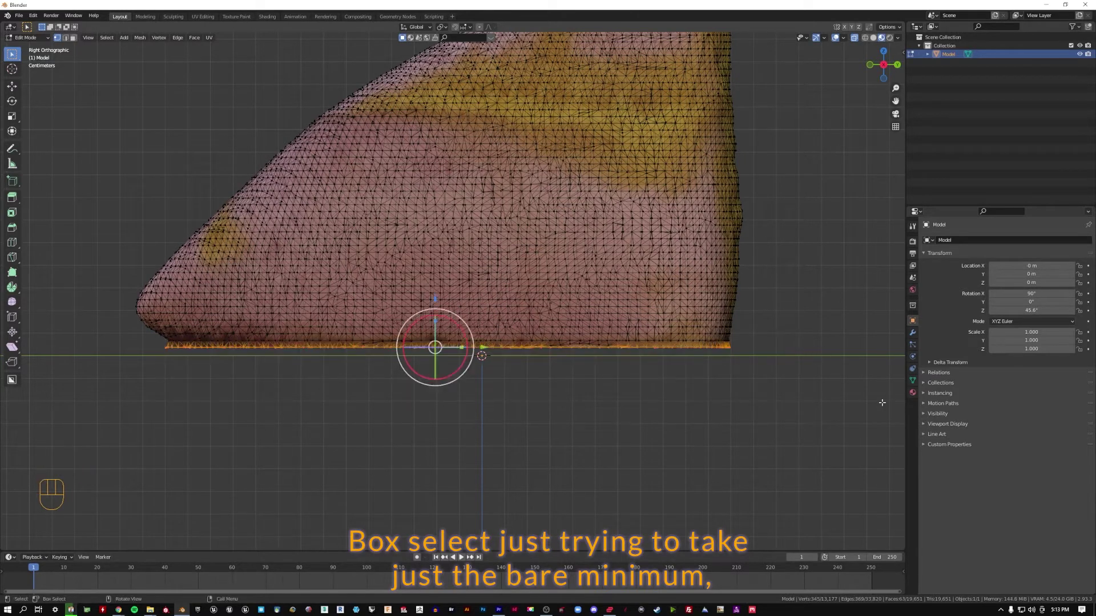
{"action": "key", "text": "x"}
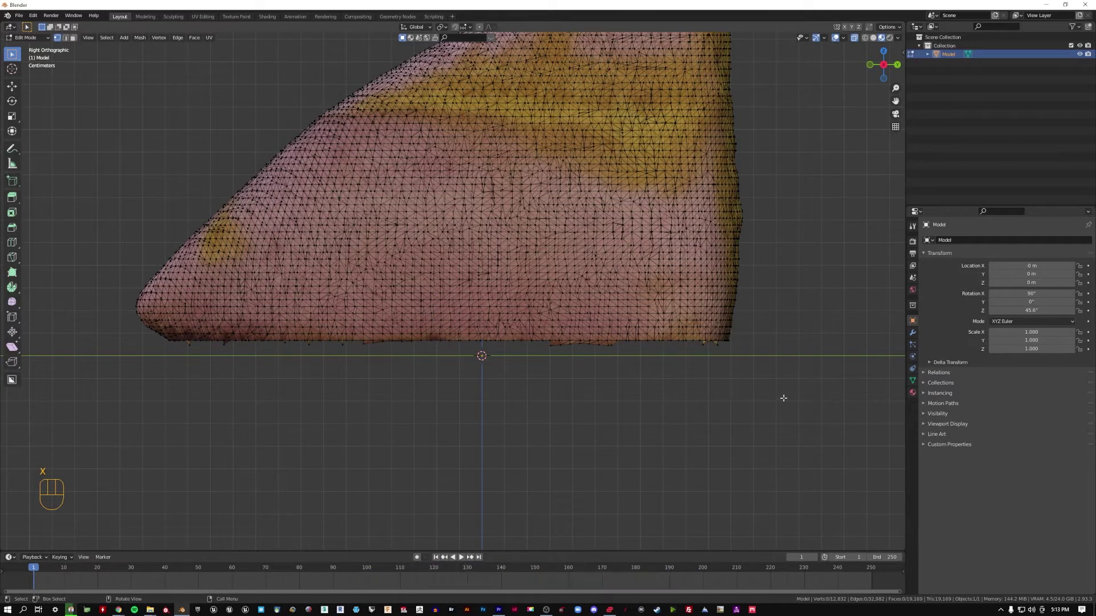
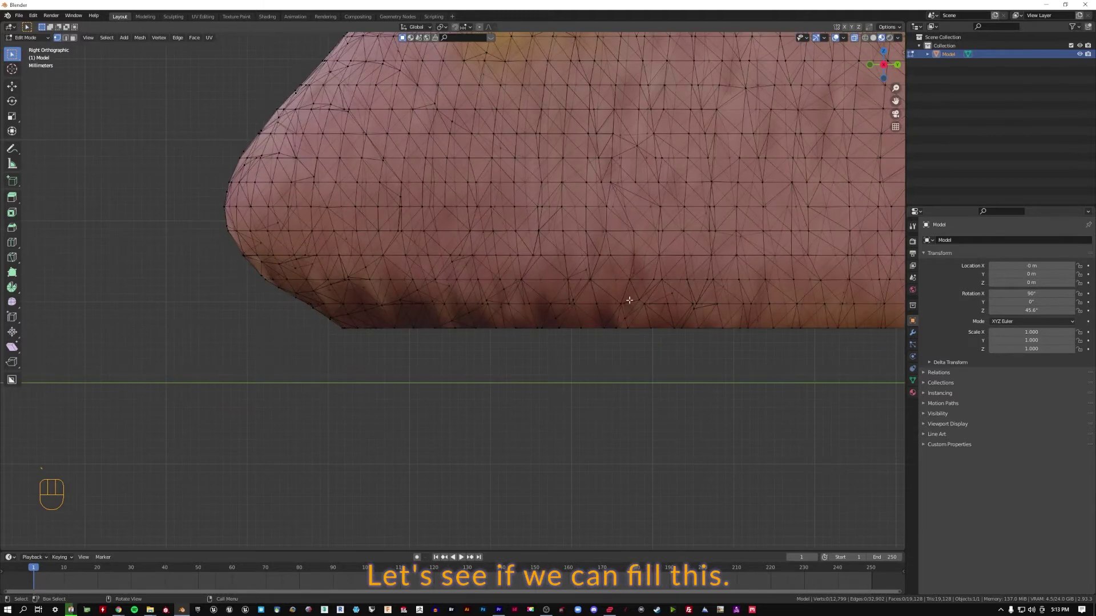
- Deselect the stray triangles riding along the bottom rim loop and turn X-ray viewing off
{"action": "scroll", "scroll_direction": "down", "scroll_amount": 3}
{"action": "middle_click", "coordinate": [695, 237]}
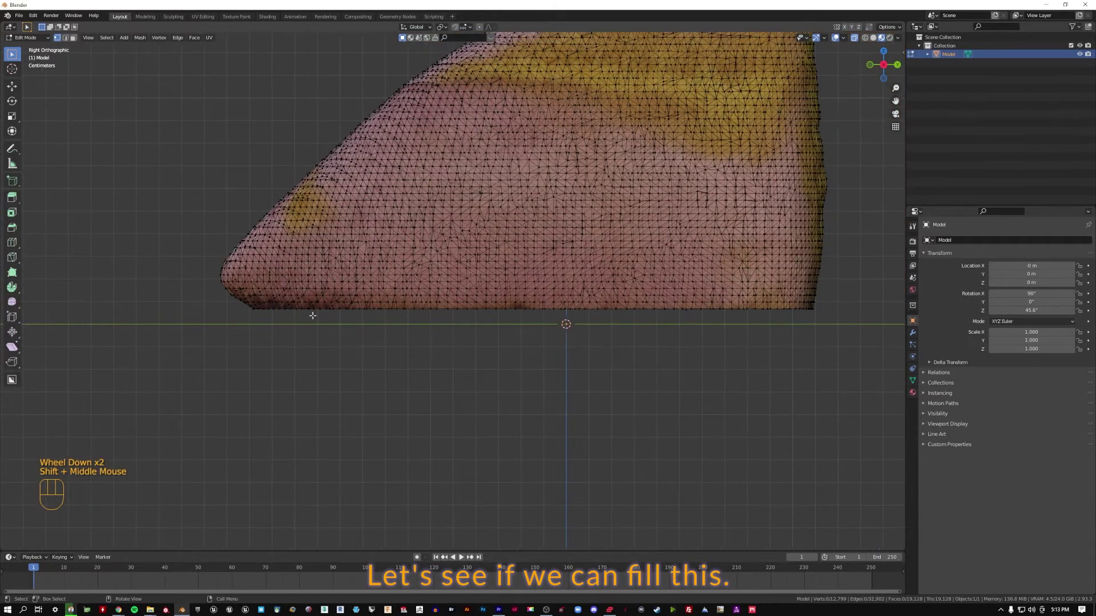
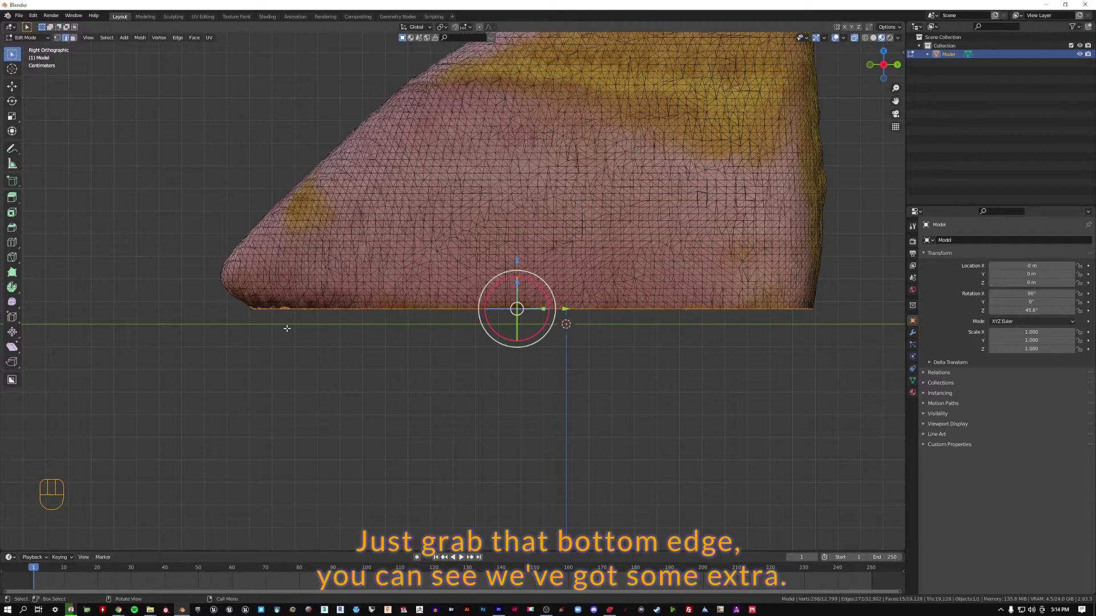
{"action": "scroll", "scroll_direction": "up", "scroll_amount": 3}
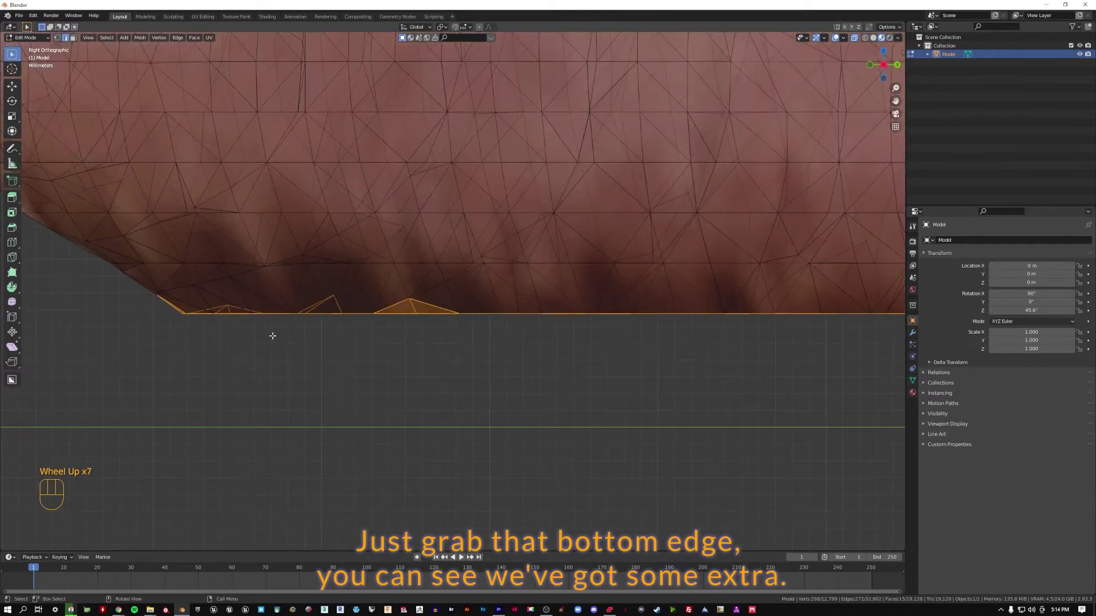
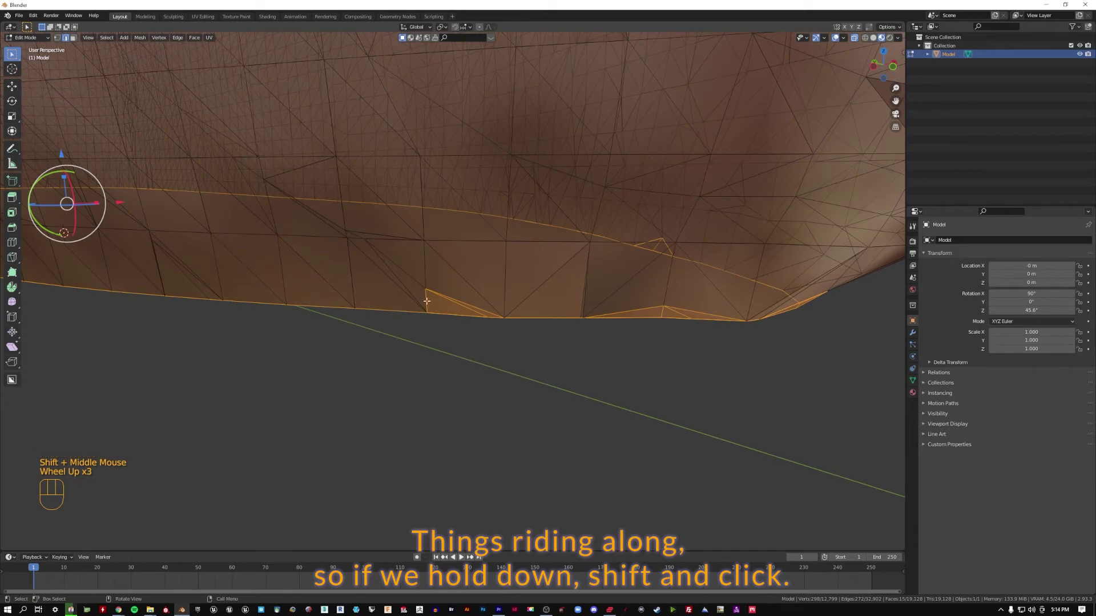
{"action": "left_click", "coordinate": [429, 298]}
{"action": "double_click", "coordinate": [465, 301]}
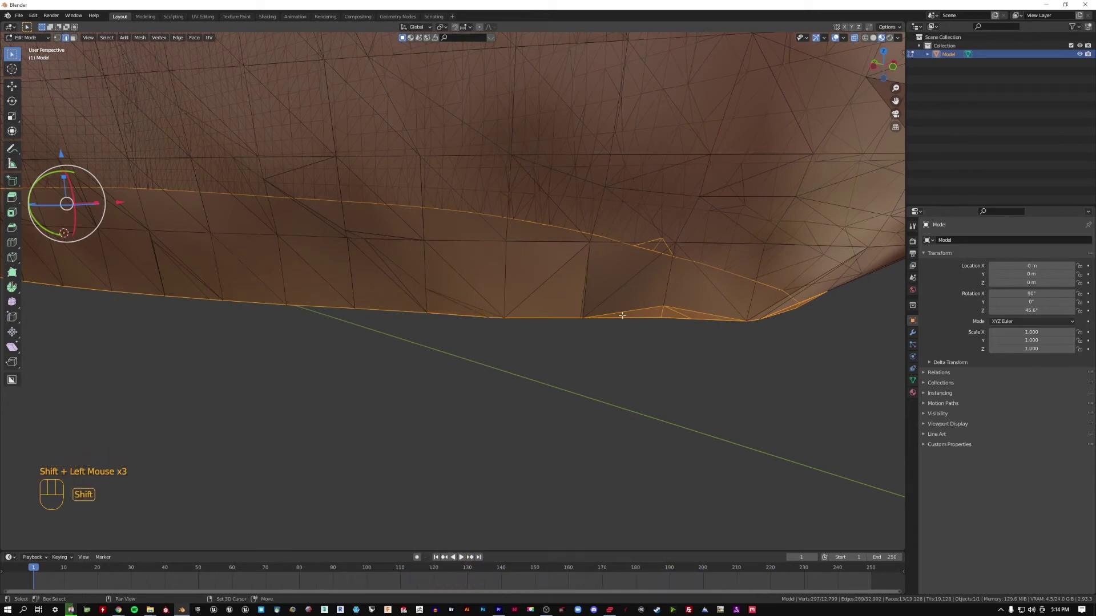
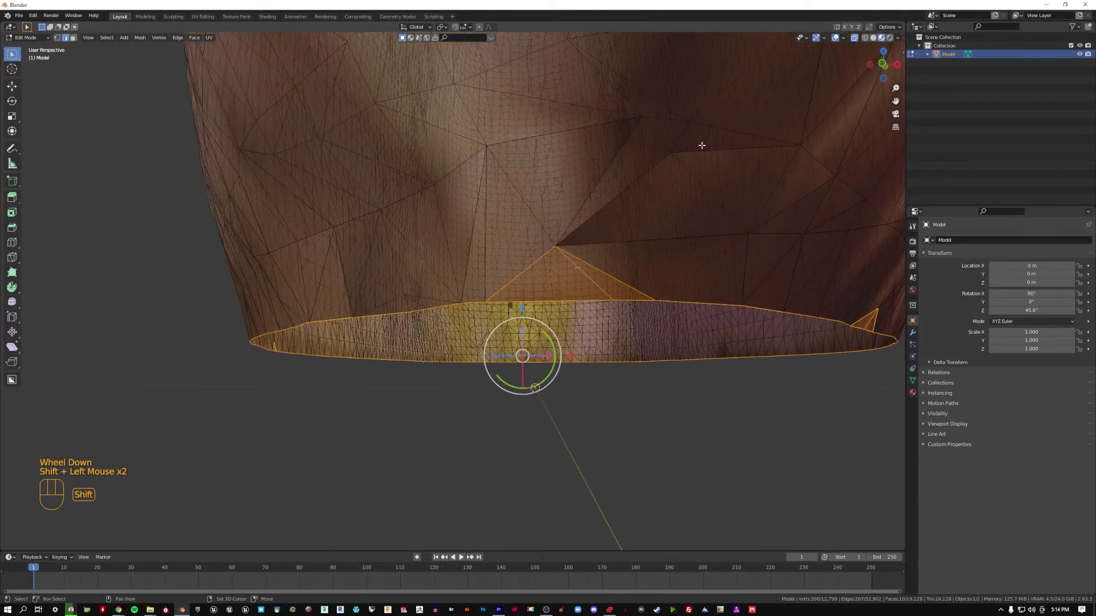
{"action": "left_click", "coordinate": [856, 39]}
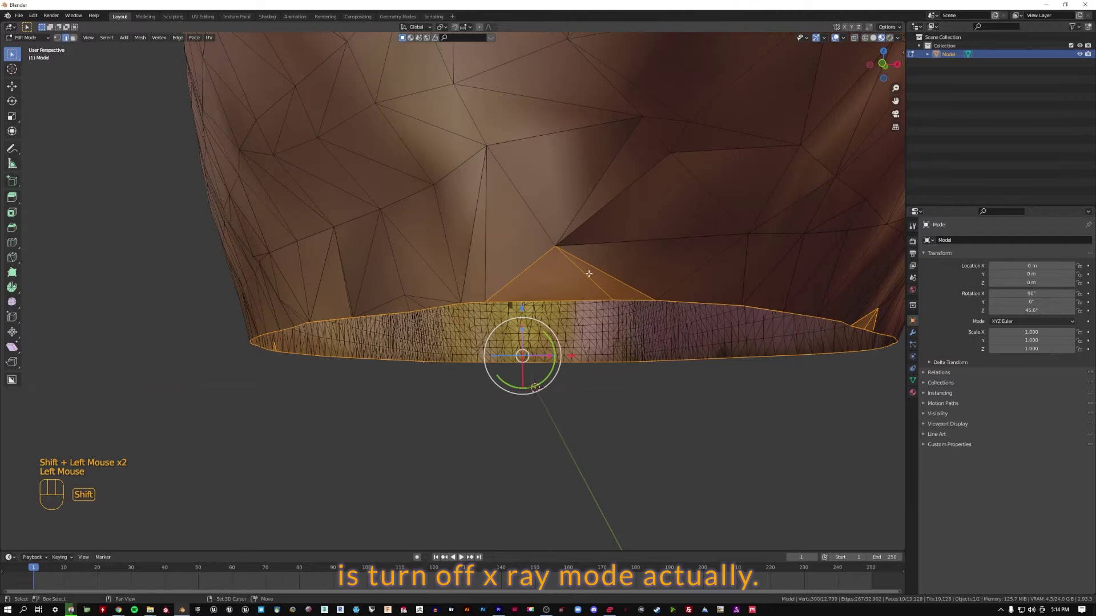
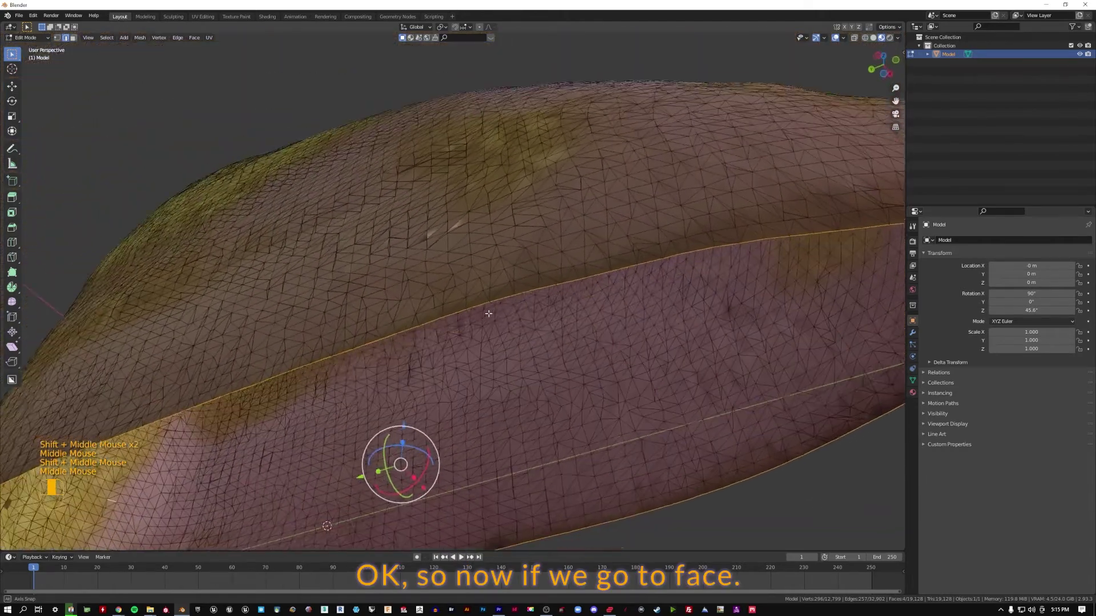
{"action": "middle_click", "coordinate": [436, 344]}
{"action": "left_click_drag", "start_coordinate": [194, 40], "coordinate": [209, 128]}
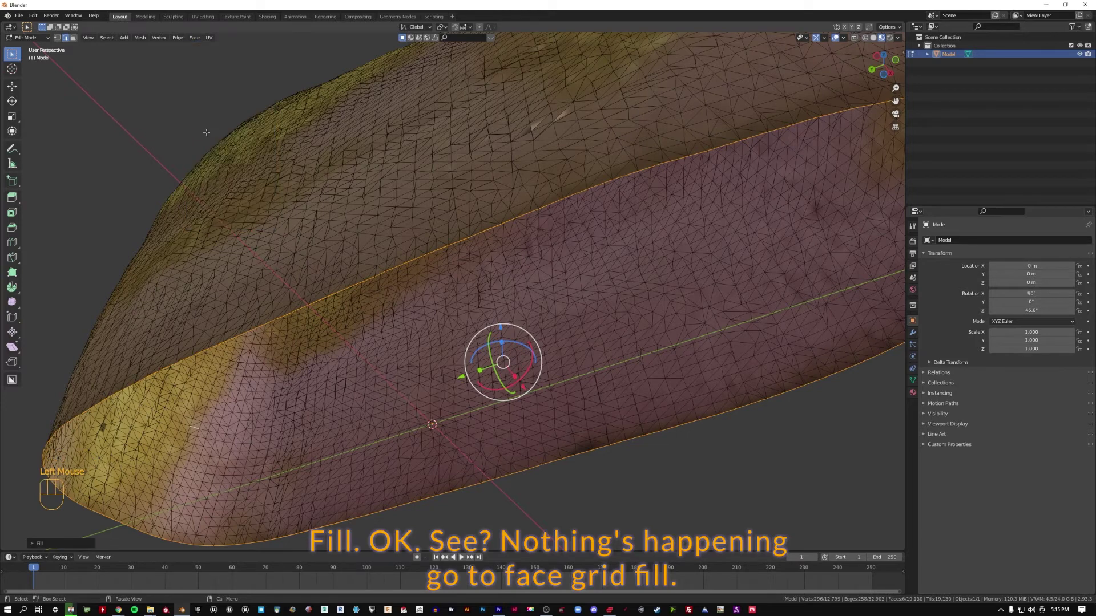
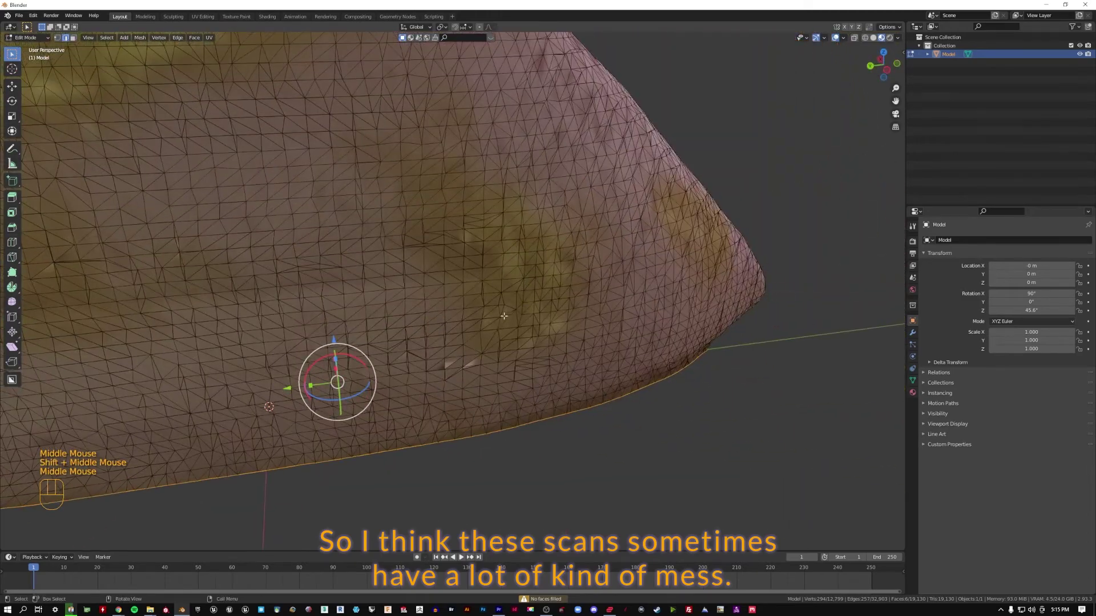
{"action": "left_click_drag", "start_coordinate": [502, 283], "coordinate": [584, 279]}
{"action": "scroll", "scroll_direction": "down", "scroll_amount": 3}
{"action": "middle_click", "coordinate": [542, 201]}
- Switch to vertex select, remove the loose stray scan geometry, and clear the selection
{"action": "left_click_drag", "start_coordinate": [614, 253], "coordinate": [415, 261]}
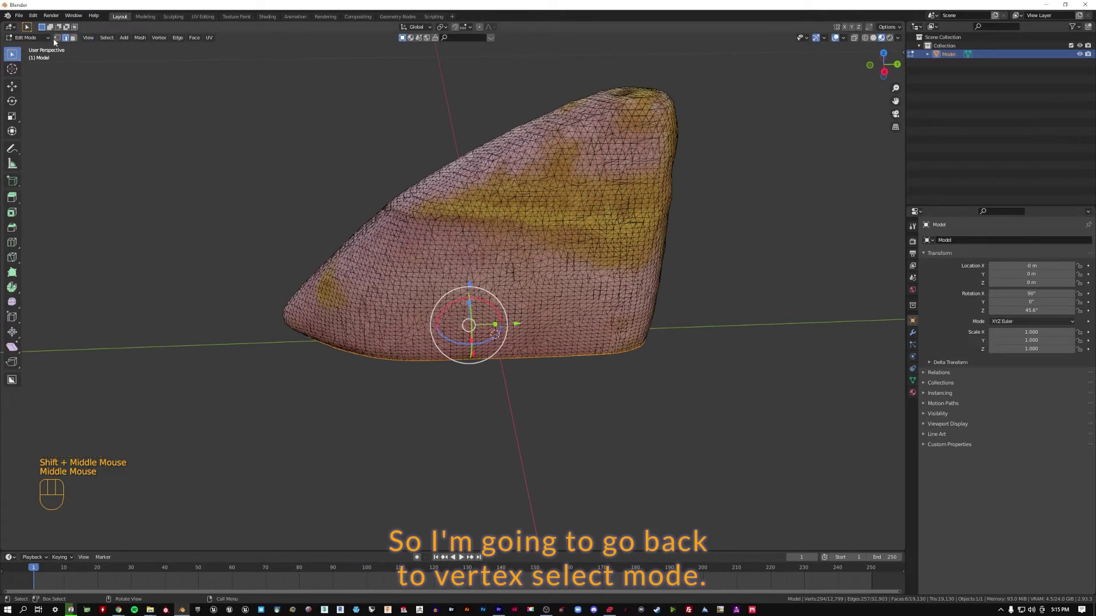
{"action": "left_click", "coordinate": [61, 39]}
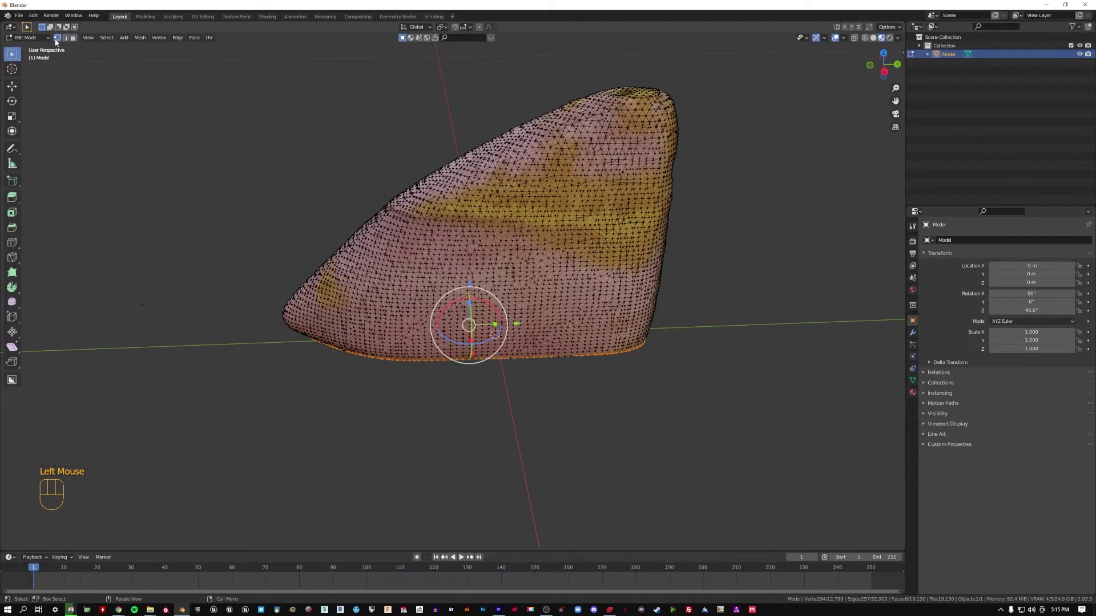
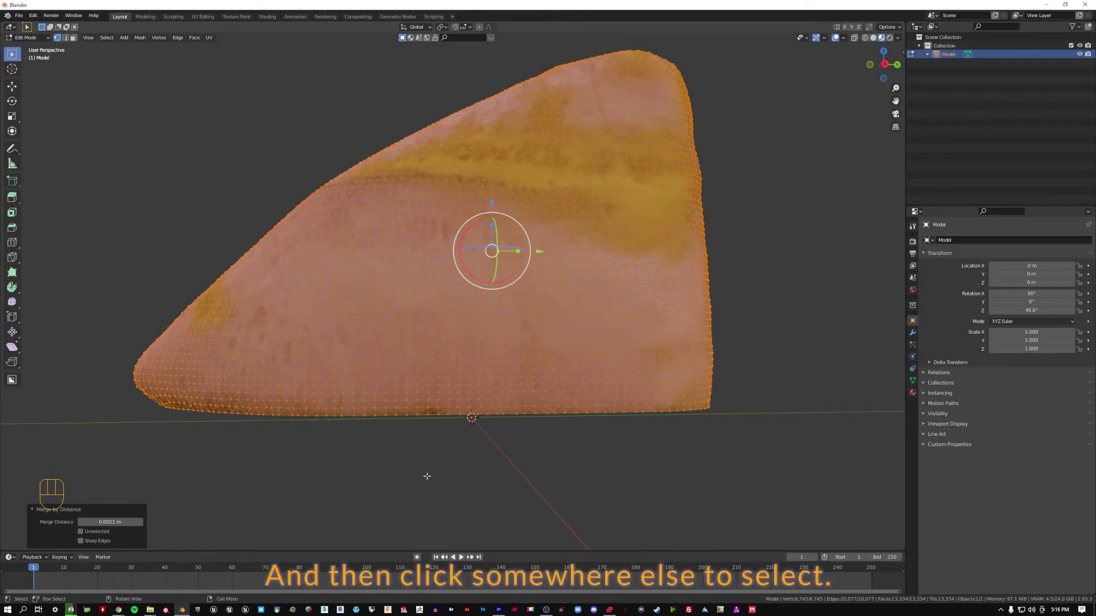
{"action": "left_click", "coordinate": [429, 472]}
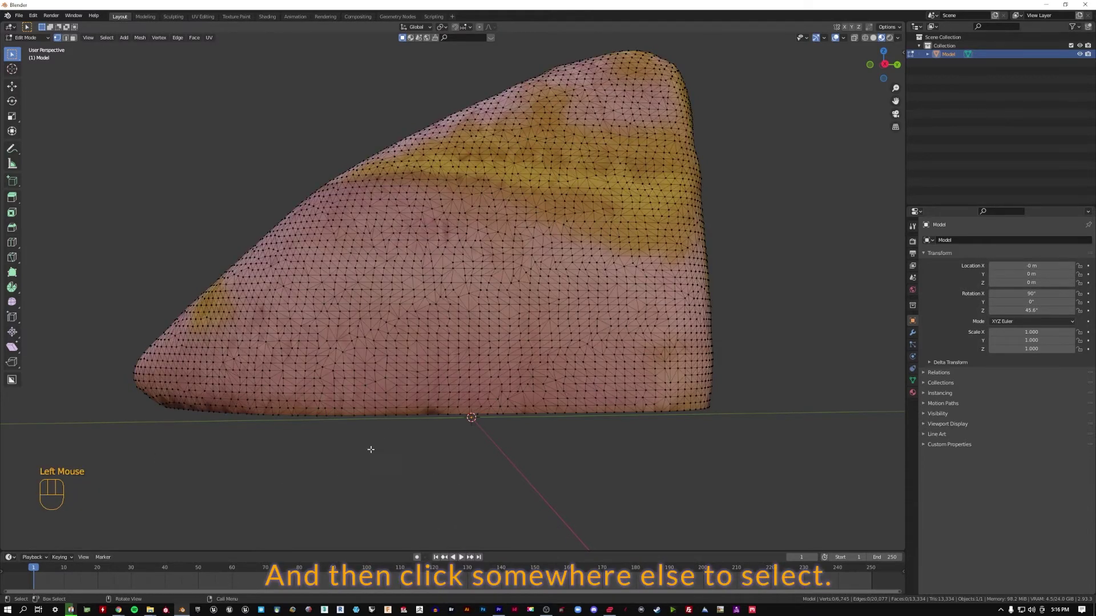
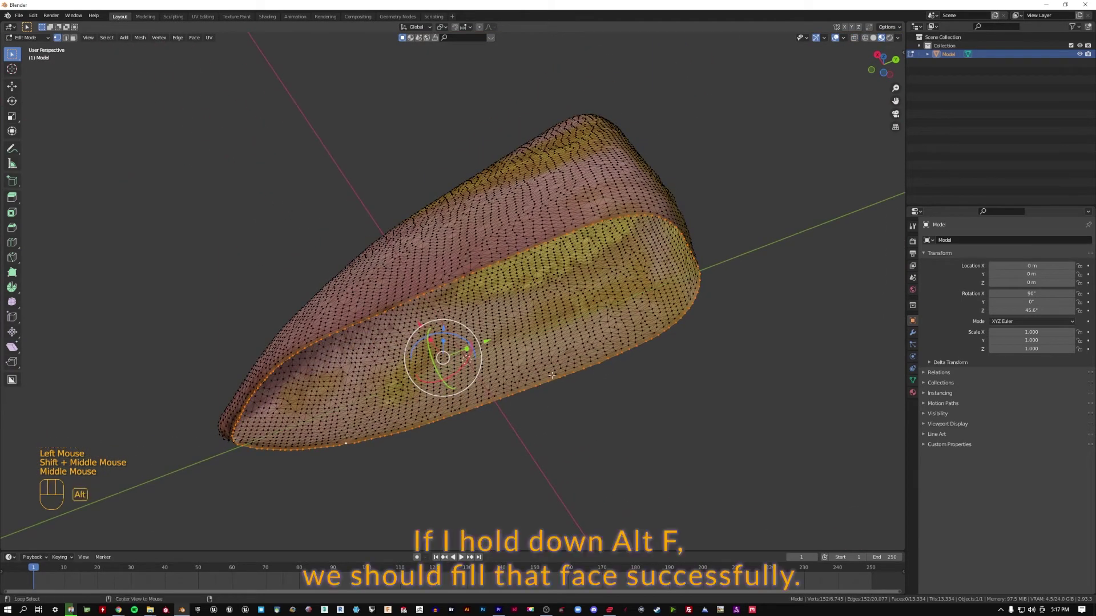
- Fill the rock's open bottom edge loop with a face (Alt+F), undoing and refilling once
{"action": "key", "text": "alt+f"}
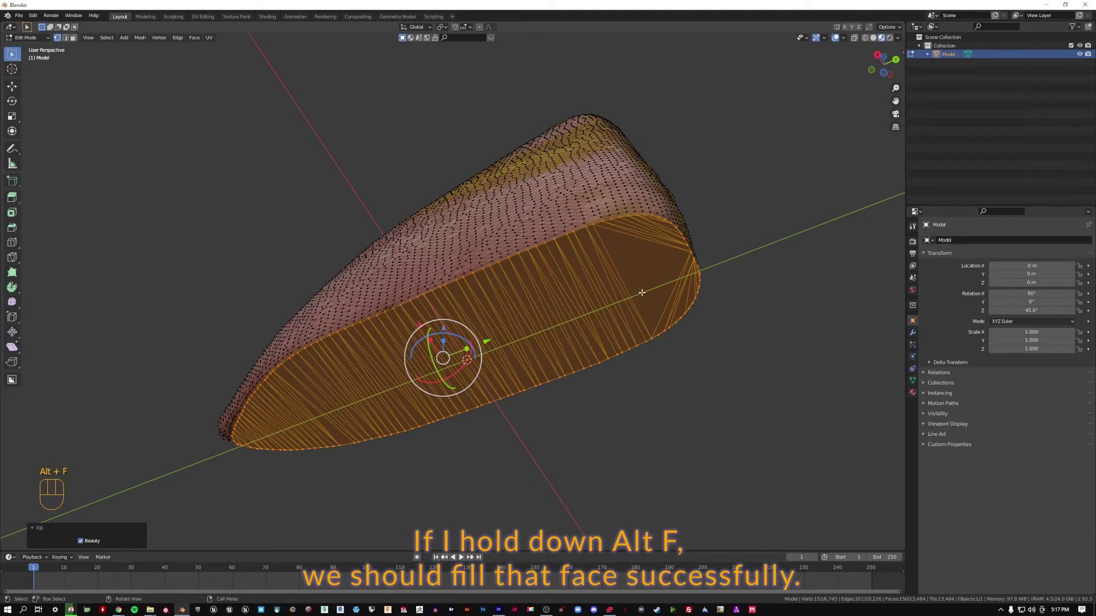
{"action": "key", "text": "ctrl+z"}
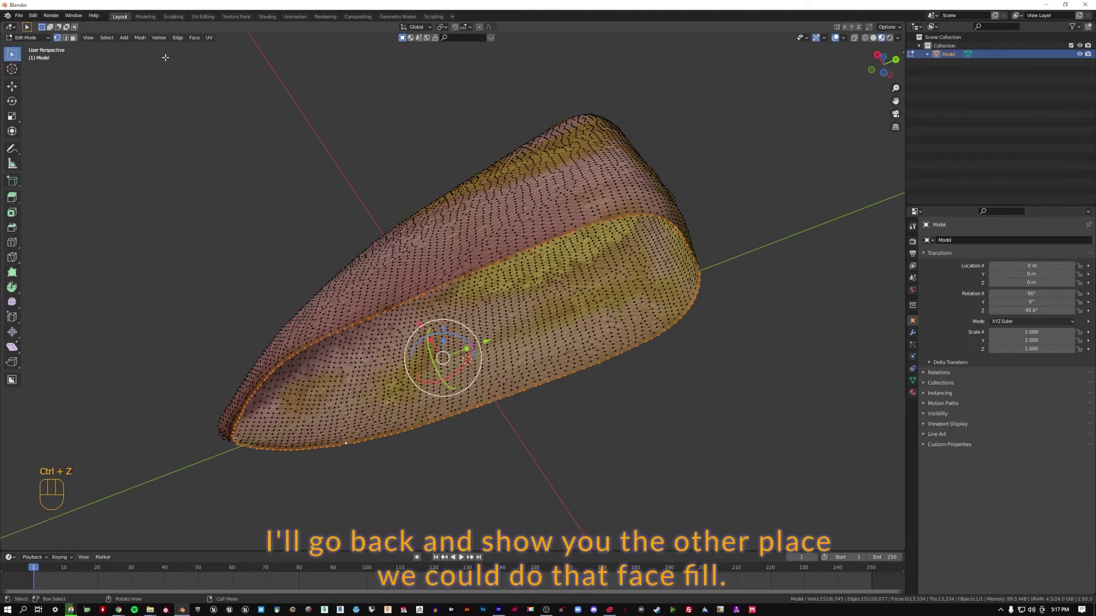
{"action": "left_click_drag", "start_coordinate": [198, 40], "coordinate": [225, 129]}
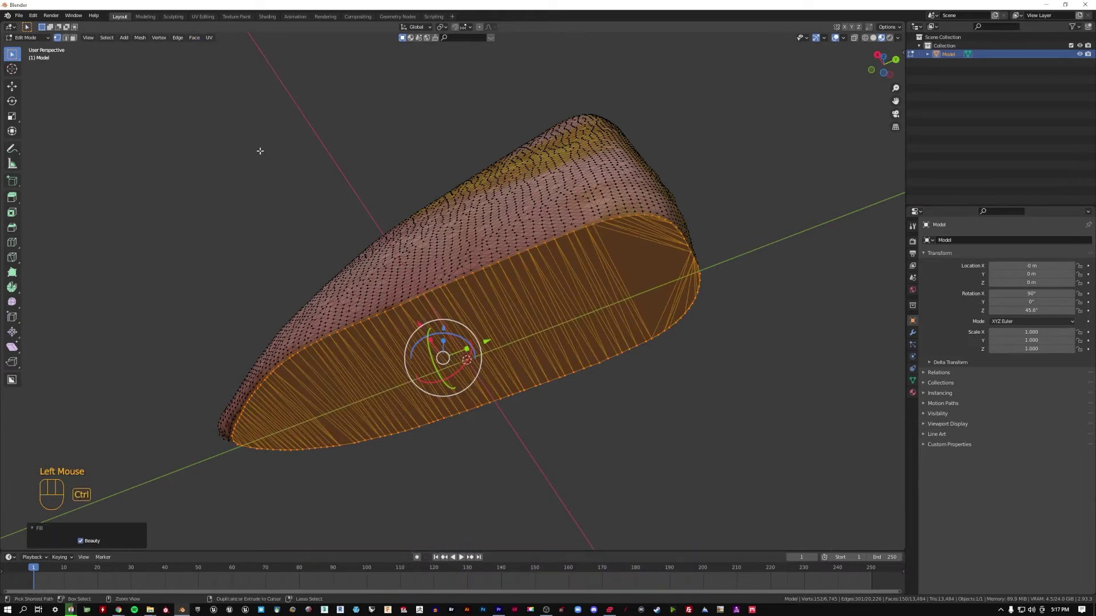
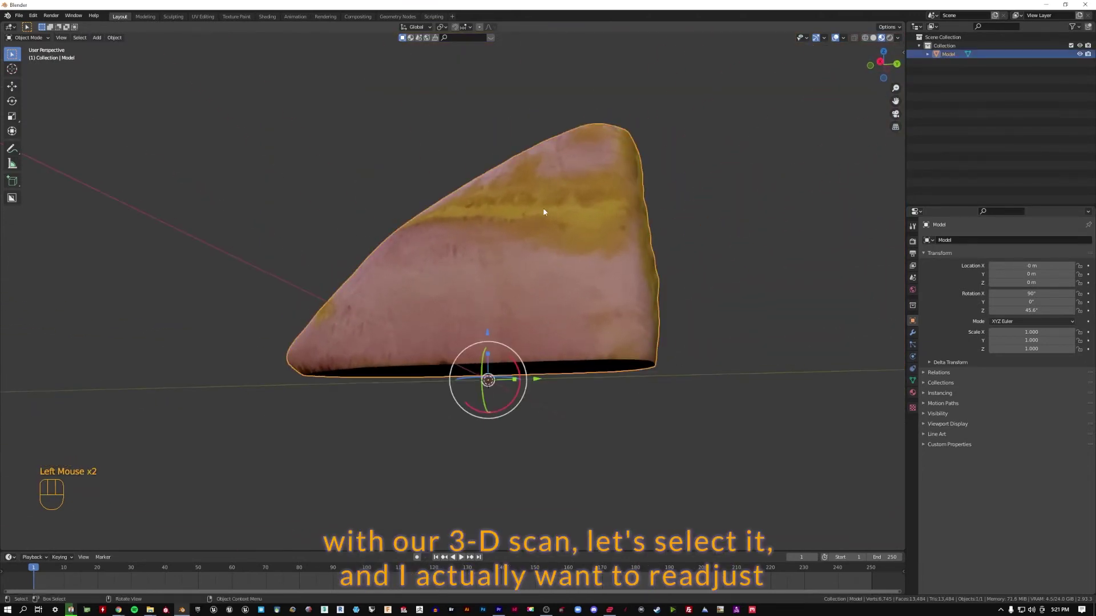
- From the left side view, move the rock down so its flat base meets the ground and confirm
{"action": "middle_click", "coordinate": [549, 214]}
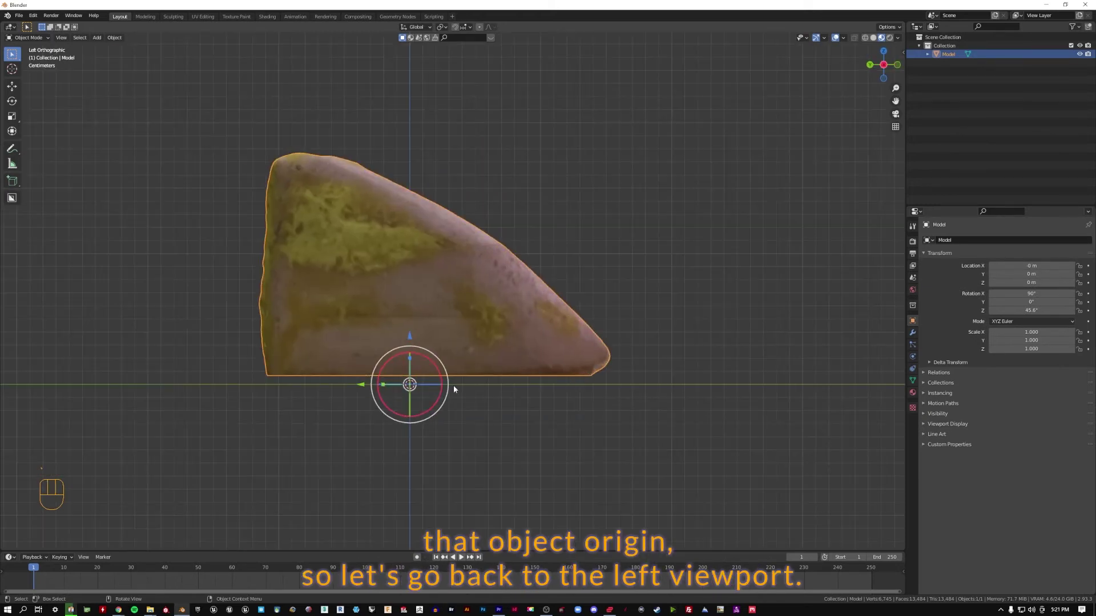
{"action": "scroll", "scroll_direction": "up", "scroll_amount": 3}
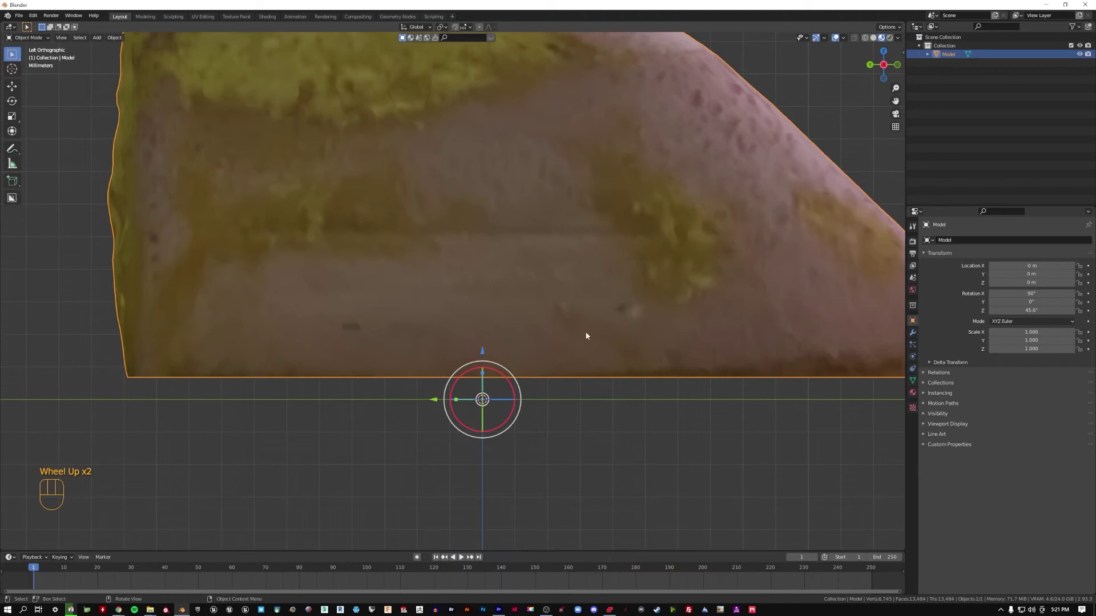
{"action": "left_click_drag", "start_coordinate": [484, 353], "coordinate": [482, 376]}
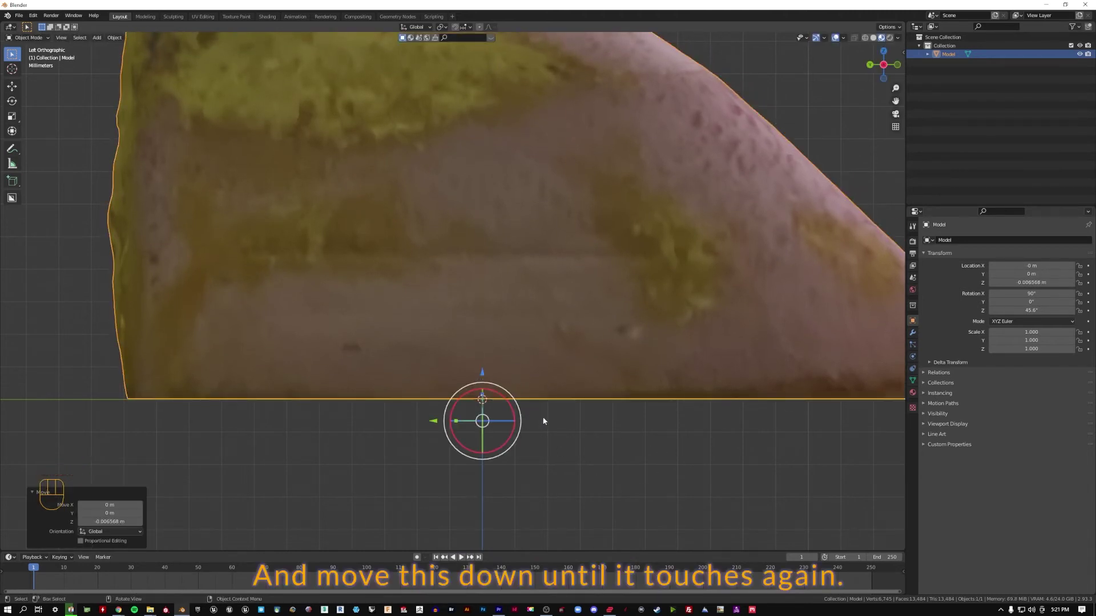
{"action": "left_click", "coordinate": [562, 441]}
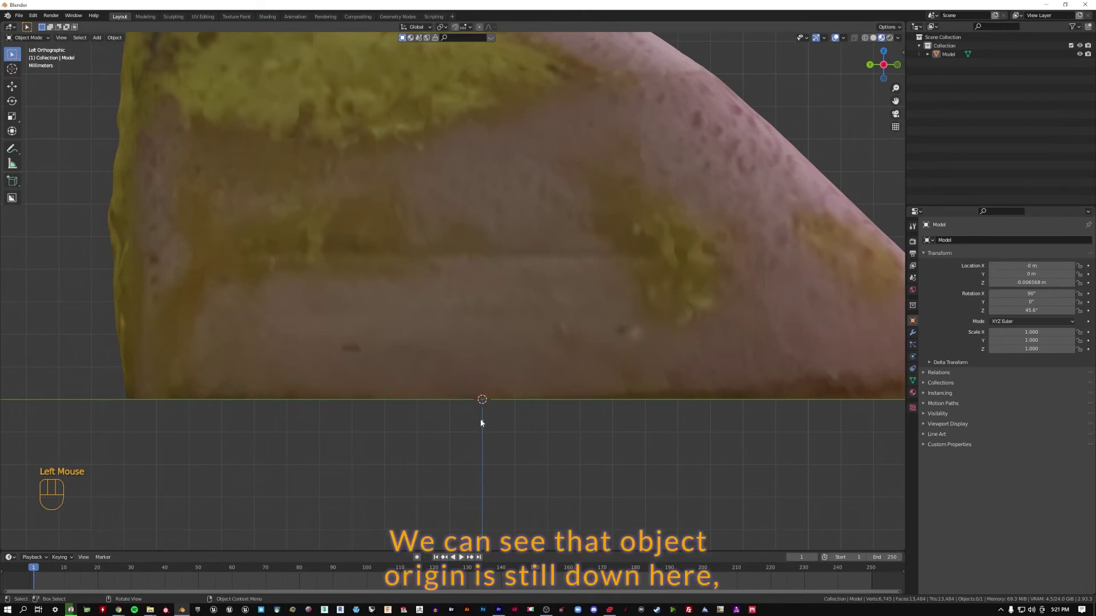
{"action": "left_click_drag", "start_coordinate": [473, 418], "coordinate": [520, 446]}
{"action": "left_click", "coordinate": [583, 445]}
{"action": "left_click", "coordinate": [409, 226]}
- Set the rock's origin to the 3D cursor at its base
{"action": "scroll", "scroll_direction": "down", "scroll_amount": 3}
{"action": "left_click_drag", "start_coordinate": [470, 258], "coordinate": [468, 291]}
{"action": "left_click_drag", "start_coordinate": [445, 299], "coordinate": [487, 316]}
{"action": "left_click", "coordinate": [707, 332]}
{"action": "scroll", "scroll_direction": "up", "scroll_amount": 3}
{"action": "scroll", "scroll_direction": "down", "scroll_amount": 3}
{"action": "left_click_drag", "start_coordinate": [522, 344], "coordinate": [388, 366]}
- Clear the rock's location so it sits at the world origin, 0 m on every axis
{"action": "scroll", "scroll_direction": "down", "scroll_amount": 3}
{"action": "scroll", "scroll_direction": "up", "scroll_amount": 3}
{"action": "left_click_drag", "start_coordinate": [644, 206], "coordinate": [538, 211]}
{"action": "scroll", "scroll_direction": "down", "scroll_amount": 3}
{"action": "scroll", "scroll_direction": "up", "scroll_amount": 3}
{"action": "left_click", "coordinate": [456, 375]}
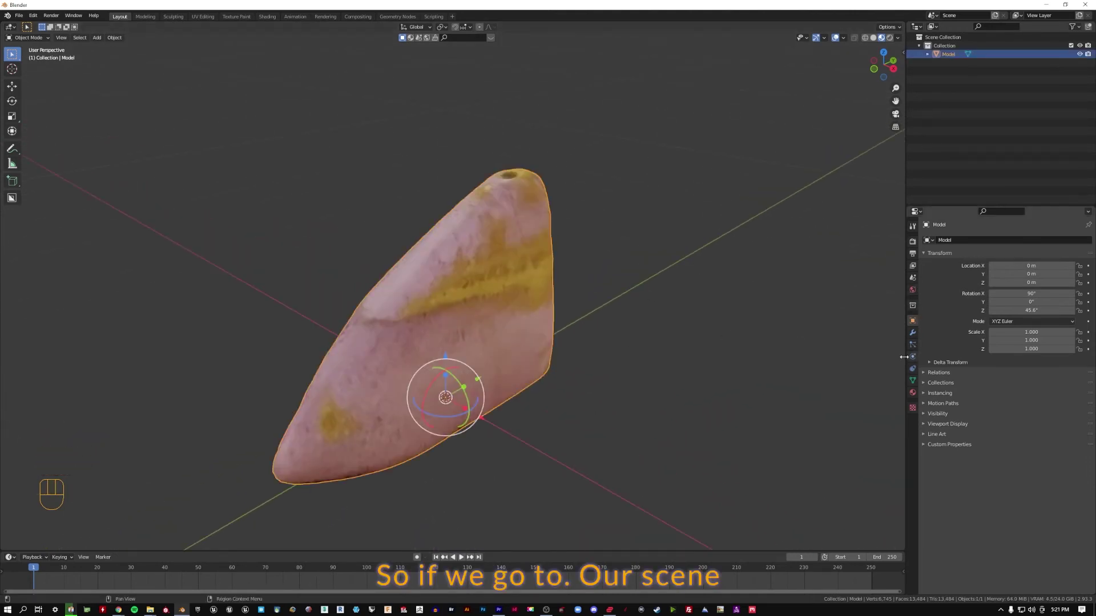
- Show the scene's metric unit settings at 1.0 scale and the rock's dimensions in the sidebar Item panel
{"action": "left_click", "coordinate": [817, 355]}
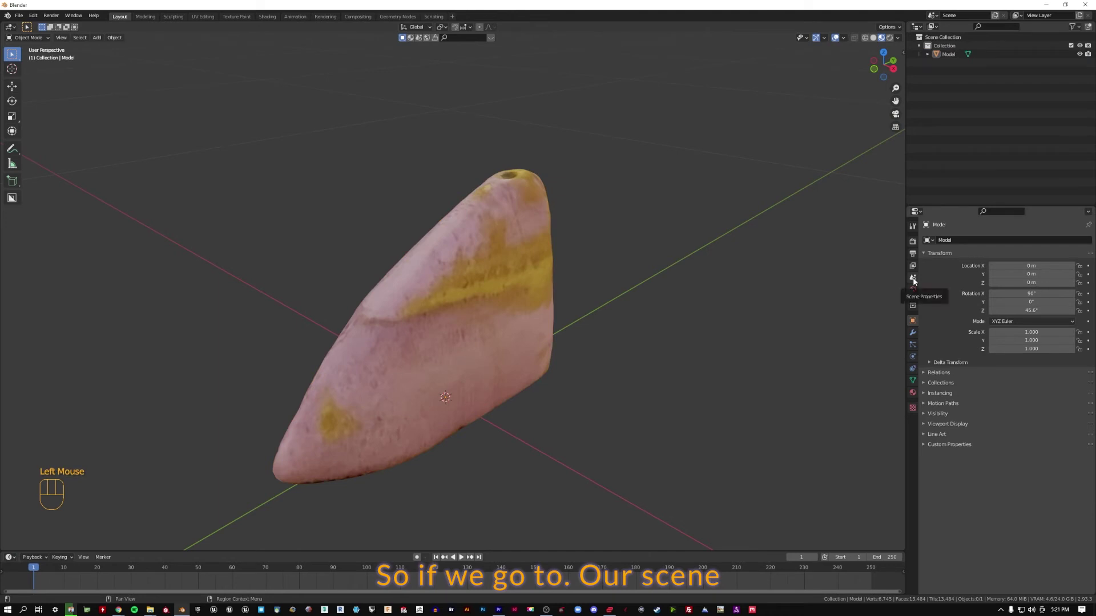
{"action": "left_click", "coordinate": [916, 281]}
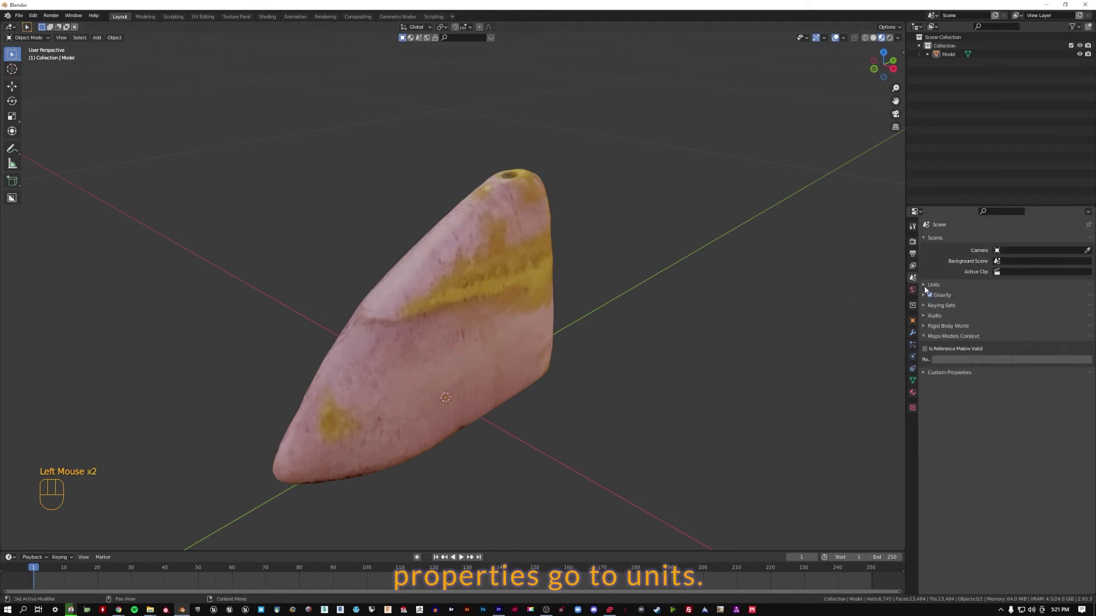
{"action": "left_click", "coordinate": [927, 288]}
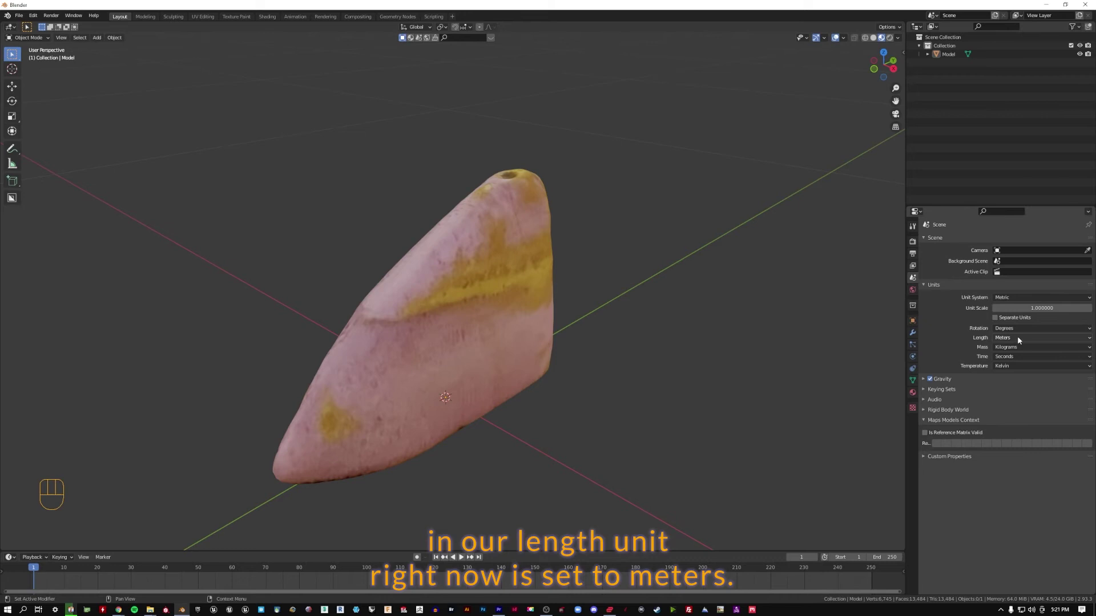
{"action": "left_click", "coordinate": [676, 328]}
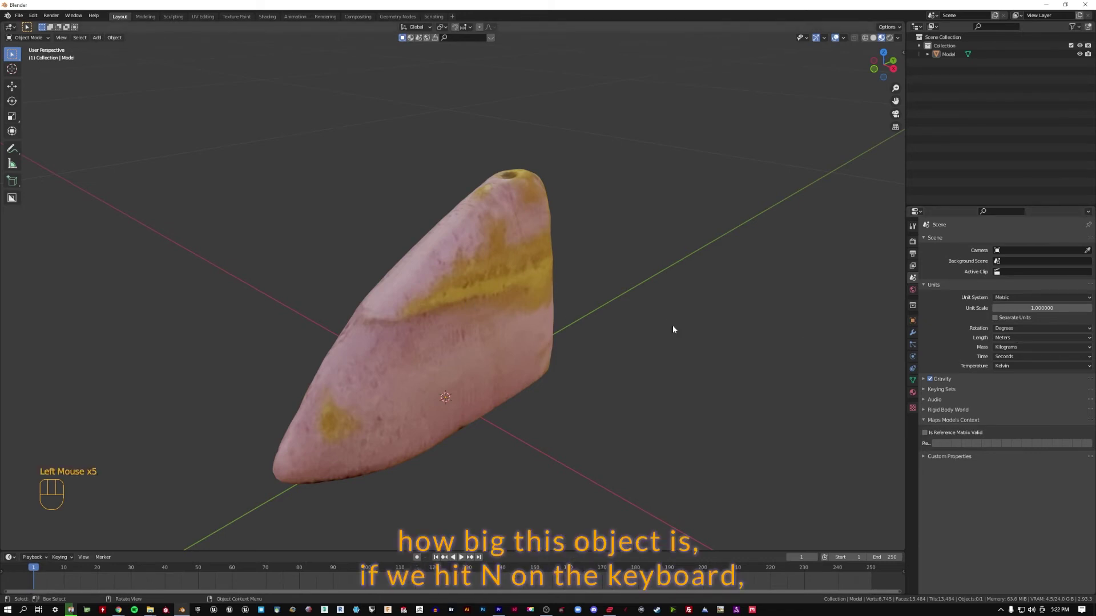
{"action": "key", "text": "n"}
{"action": "left_click", "coordinate": [481, 259]}
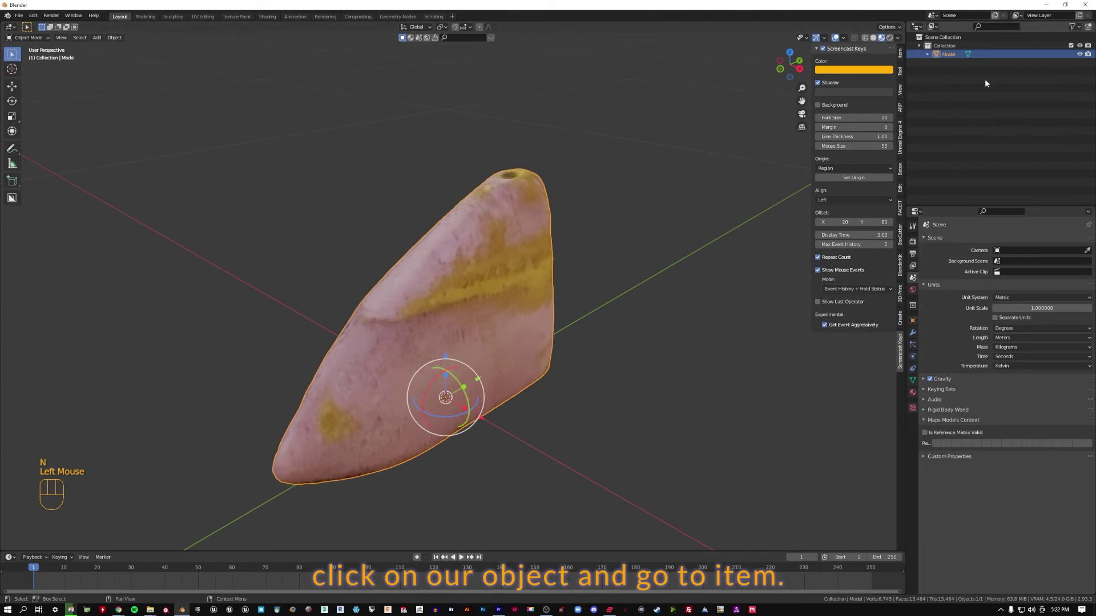
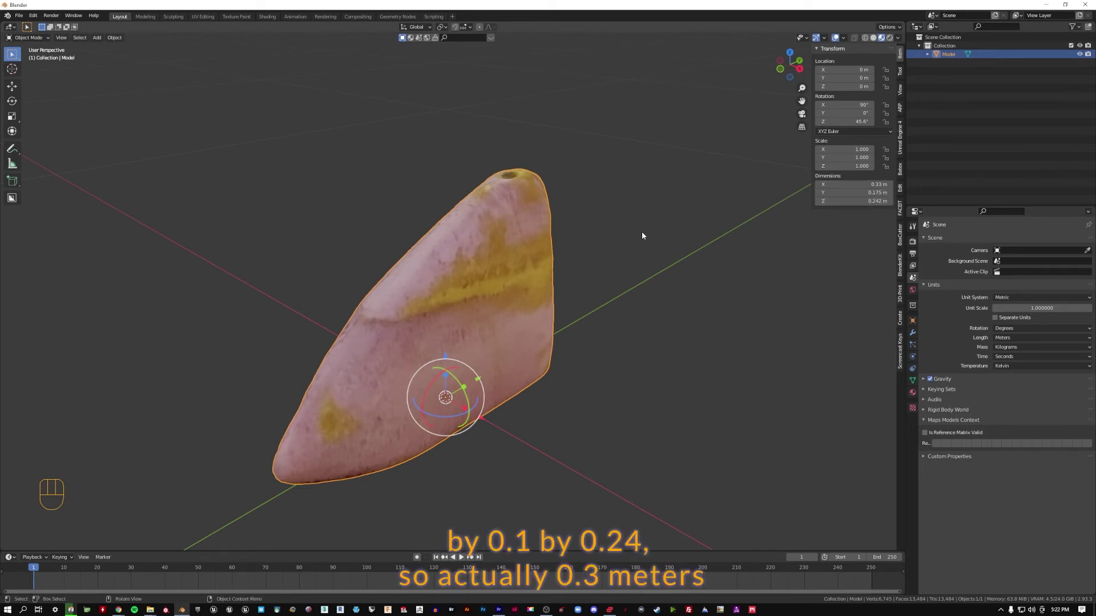
- Orbit and zoom around the rock to inspect it before scaling
{"action": "left_click_drag", "start_coordinate": [555, 389], "coordinate": [537, 377]}
{"action": "scroll", "scroll_direction": "down", "scroll_amount": 3}
{"action": "scroll", "scroll_direction": "up", "scroll_amount": 3}
{"action": "left_click_drag", "start_coordinate": [479, 380], "coordinate": [490, 378]}
{"action": "left_click_drag", "start_coordinate": [552, 354], "coordinate": [537, 356]}
{"action": "scroll", "scroll_direction": "down", "scroll_amount": 3}
{"action": "scroll", "scroll_direction": "up", "scroll_amount": 3}
{"action": "scroll", "scroll_direction": "down", "scroll_amount": 3}
{"action": "scroll", "scroll_direction": "up", "scroll_amount": 3}
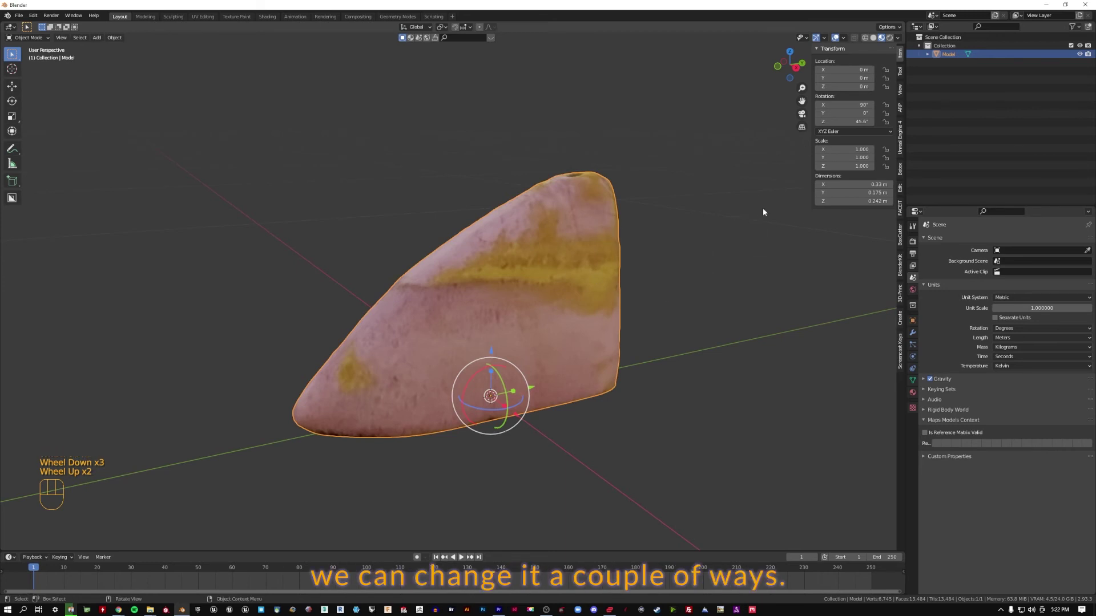
{"action": "middle_click", "coordinate": [485, 354]}
{"action": "scroll", "scroll_direction": "up", "scroll_amount": 3}
{"action": "scroll", "scroll_direction": "down", "scroll_amount": 3}
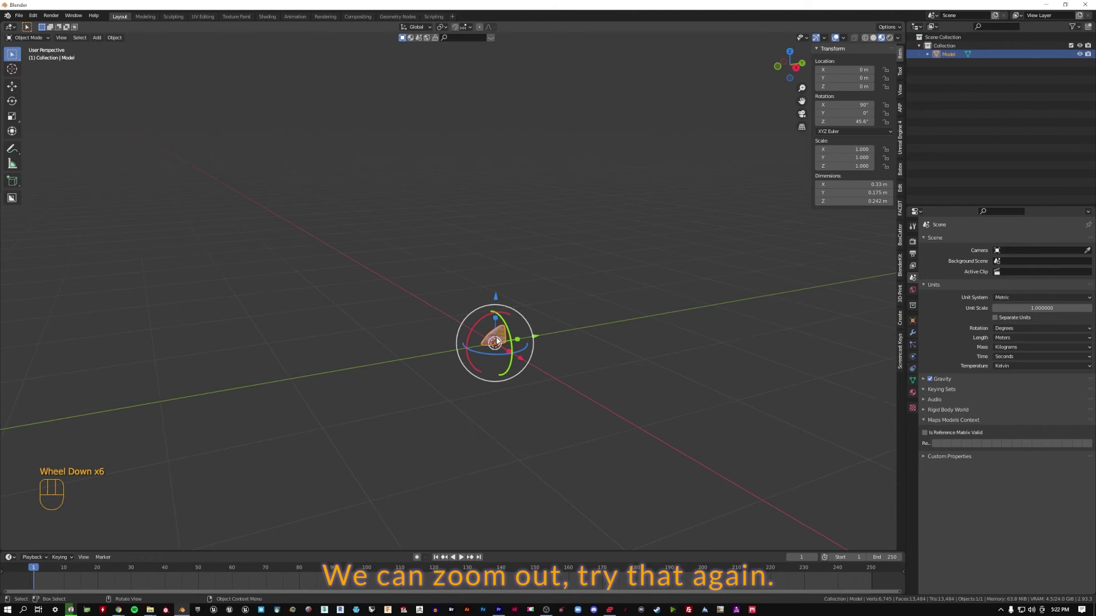
- Scale the rock uniformly, trying 10 then settling on 5.000, giving about 1.65 × 0.877 × 1.21 m
{"action": "key", "text": "s"}
{"action": "key", "text": "1"}
{"action": "key", "text": "0"}
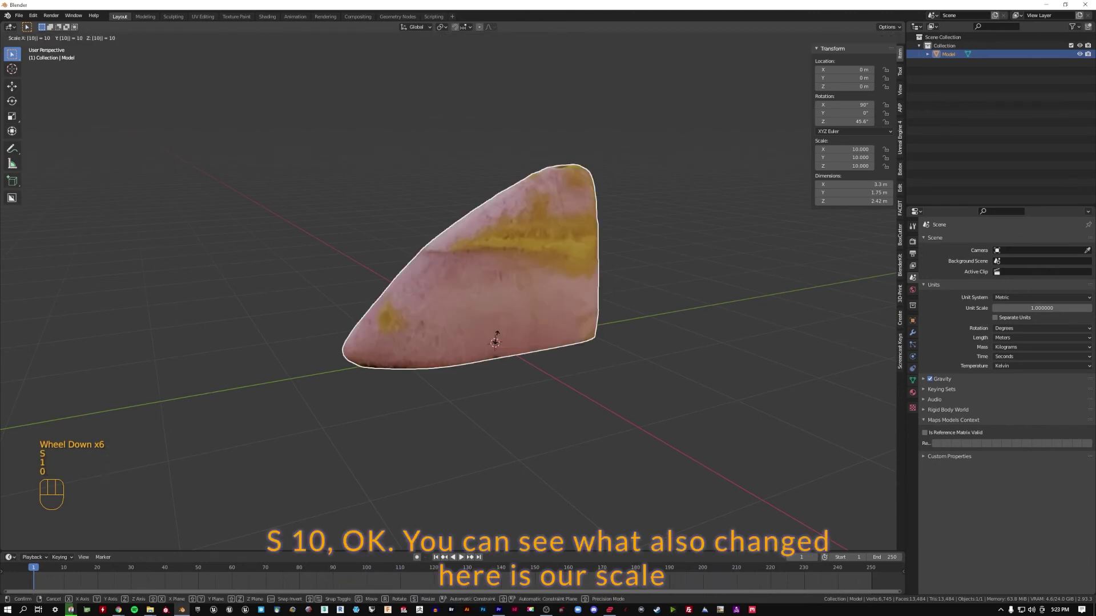
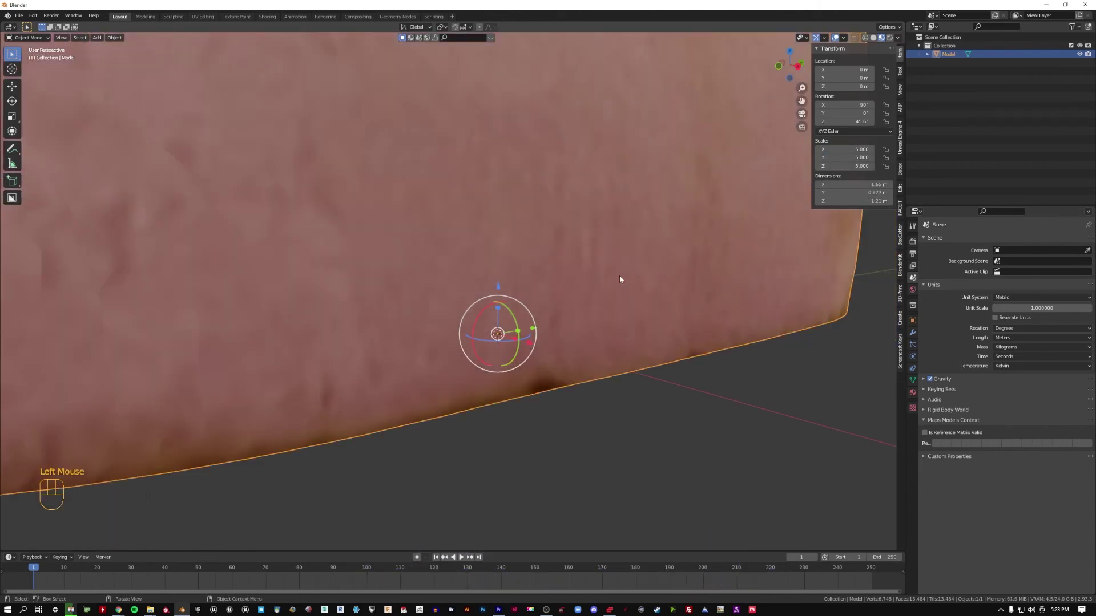
{"action": "key", "text": "KP_Decimal"}
{"action": "middle_click", "coordinate": [607, 264]}
{"action": "scroll", "scroll_direction": "up", "scroll_amount": 3}
{"action": "middle_click", "coordinate": [742, 302]}
{"action": "left_click", "coordinate": [918, 321]}
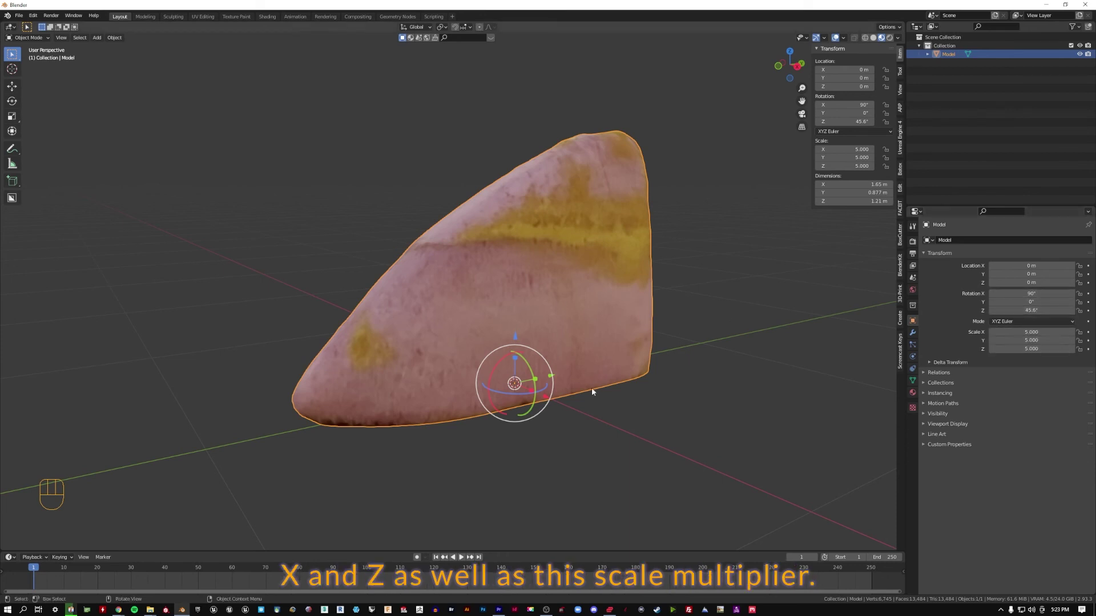
- Apply Rotation & Scale (Ctrl+A) so the rock reads zero rotation and 1.0 scale at its new size
{"action": "left_click_drag", "start_coordinate": [602, 321], "coordinate": [737, 327]}
{"action": "key", "text": "ctrl+a"}
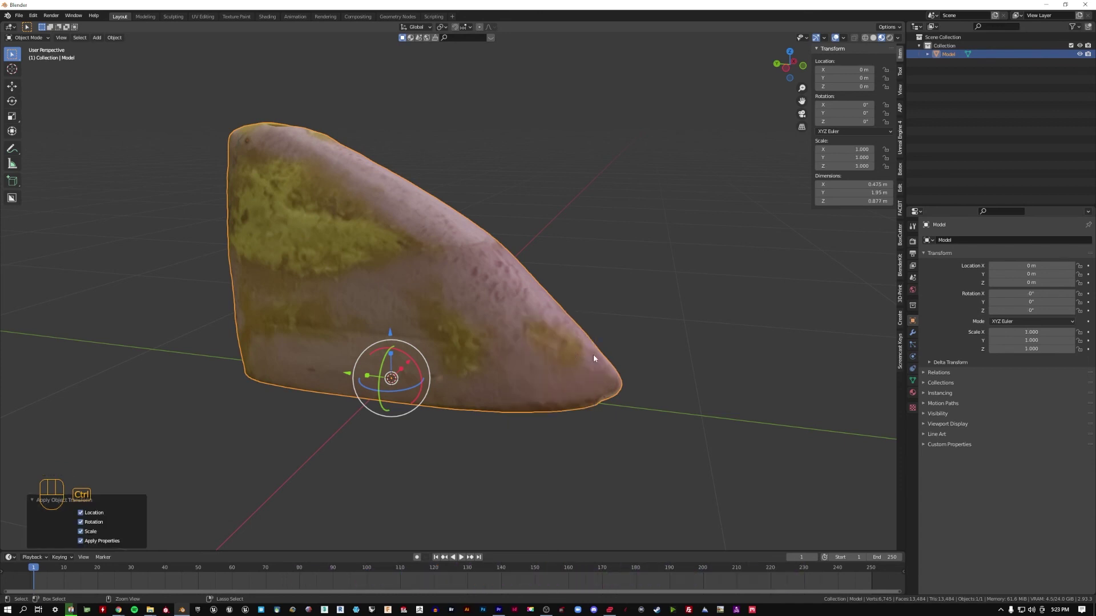
{"action": "left_click", "coordinate": [506, 344]}
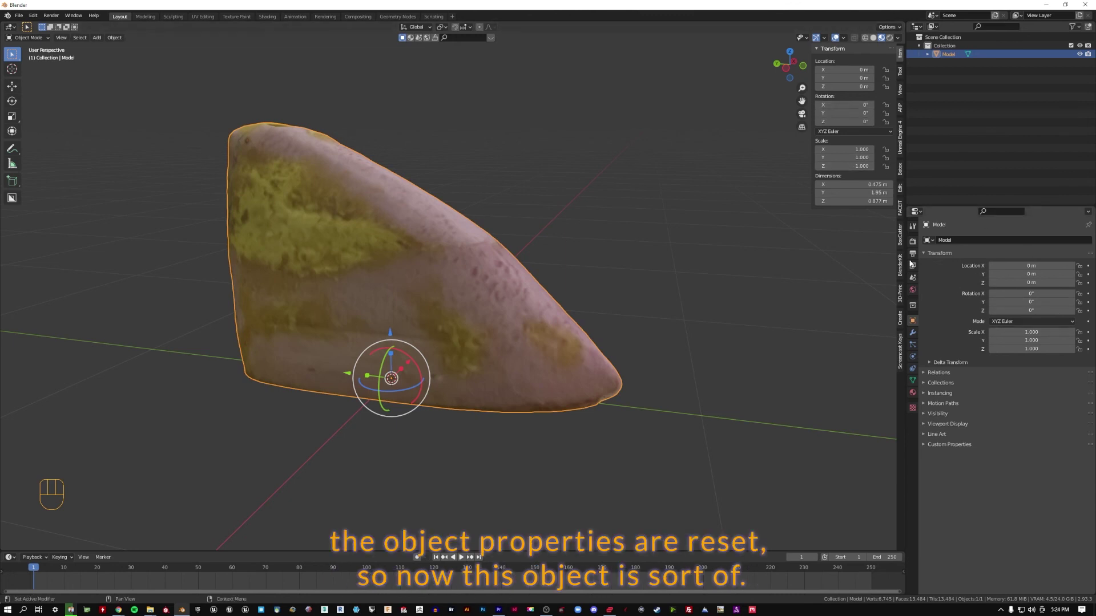
{"action": "left_click_drag", "start_coordinate": [489, 262], "coordinate": [532, 256]}
{"action": "left_click", "coordinate": [645, 251]}
{"action": "left_click_drag", "start_coordinate": [658, 259], "coordinate": [529, 272]}
{"action": "scroll", "scroll_direction": "down", "scroll_amount": 3}
{"action": "scroll", "scroll_direction": "up", "scroll_amount": 3}
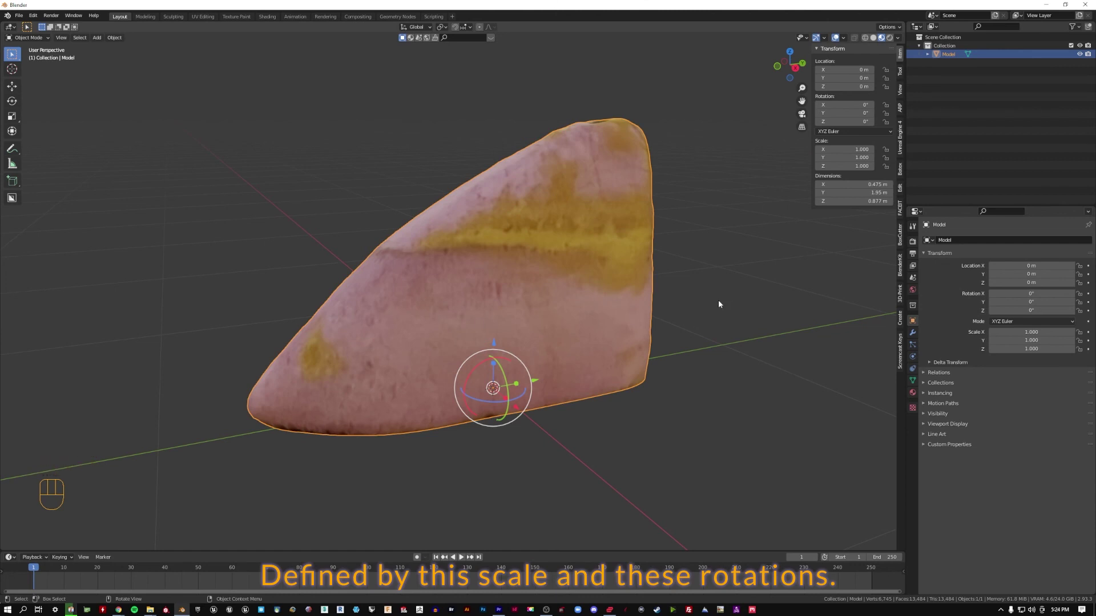
{"action": "left_click", "coordinate": [721, 303]}
{"action": "left_click_drag", "start_coordinate": [484, 290], "coordinate": [444, 211]}
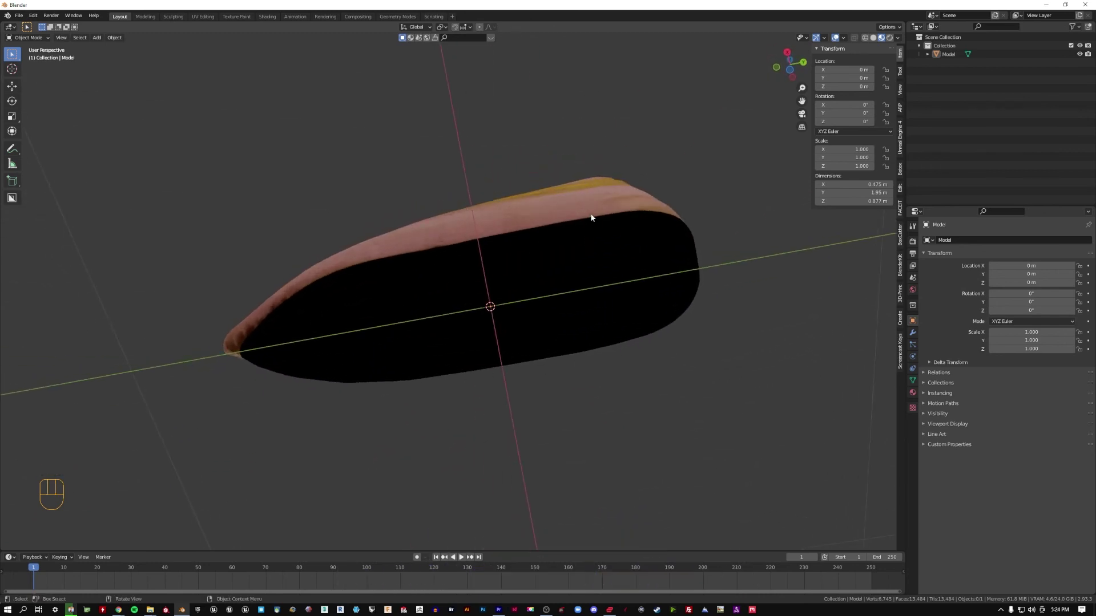
{"action": "left_click_drag", "start_coordinate": [592, 203], "coordinate": [771, 299]}
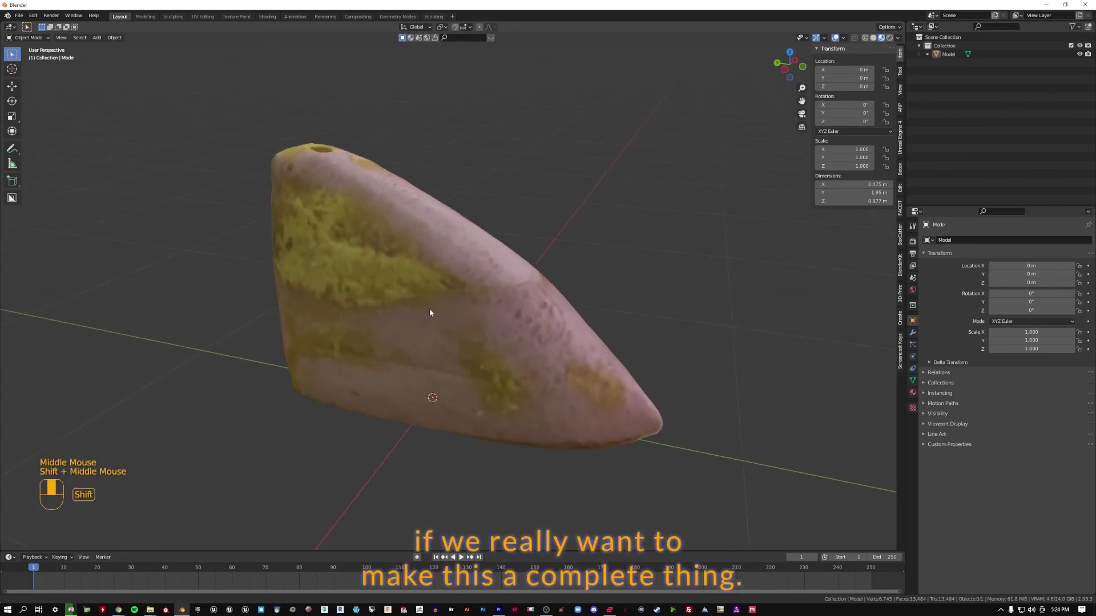